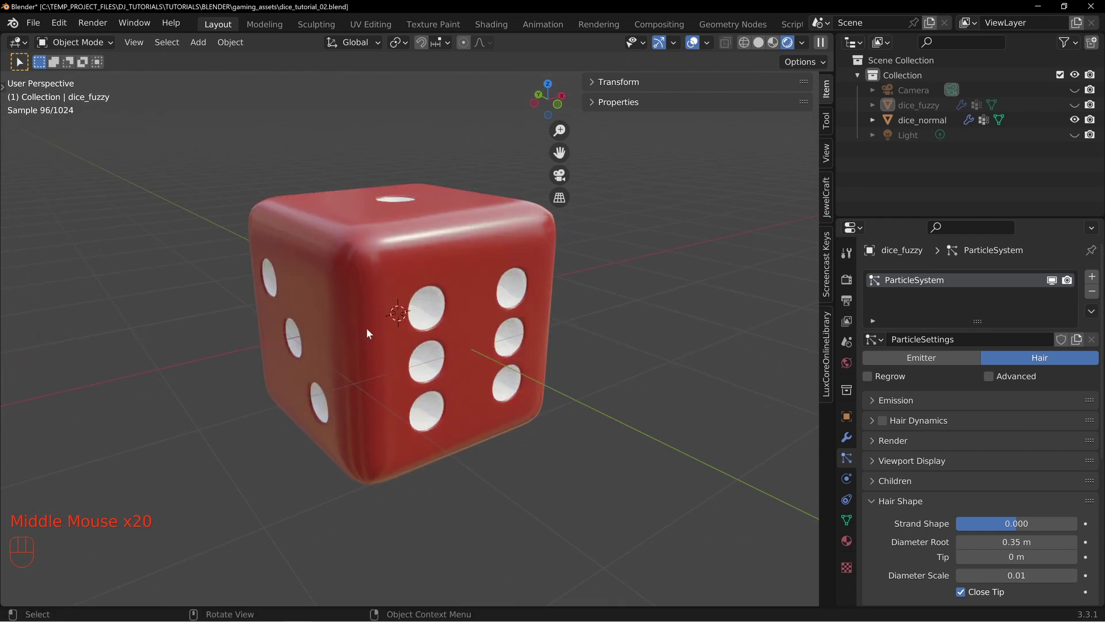
# Step: Inspect the rendered red die, then hide dice_normal and show dice_fuzzy in the Outliner
pyautogui.moveTo(472, 320); pyautogui.dragTo(422, 313)
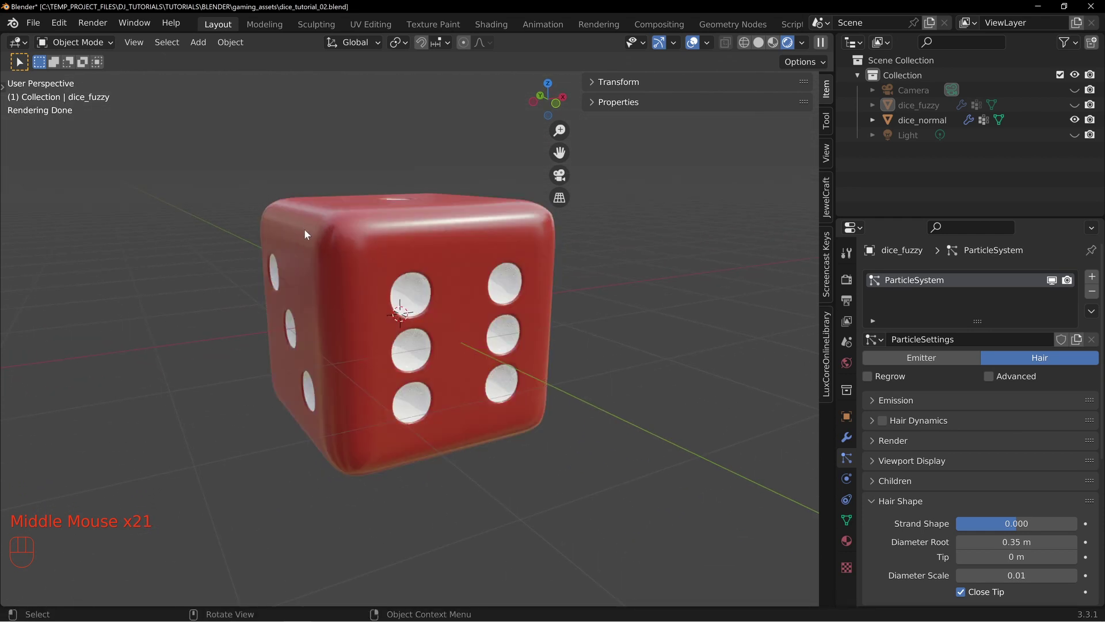
pyautogui.moveTo(326, 267); pyautogui.dragTo(360, 287)
pyautogui.moveTo(399, 233); pyautogui.dragTo(429, 238)
pyautogui.moveTo(564, 264); pyautogui.dragTo(520, 309)
pyautogui.moveTo(564, 342); pyautogui.dragTo(453, 270)
pyautogui.moveTo(539, 306); pyautogui.dragTo(520, 244)
pyautogui.moveTo(463, 209); pyautogui.dragTo(1079, 125)
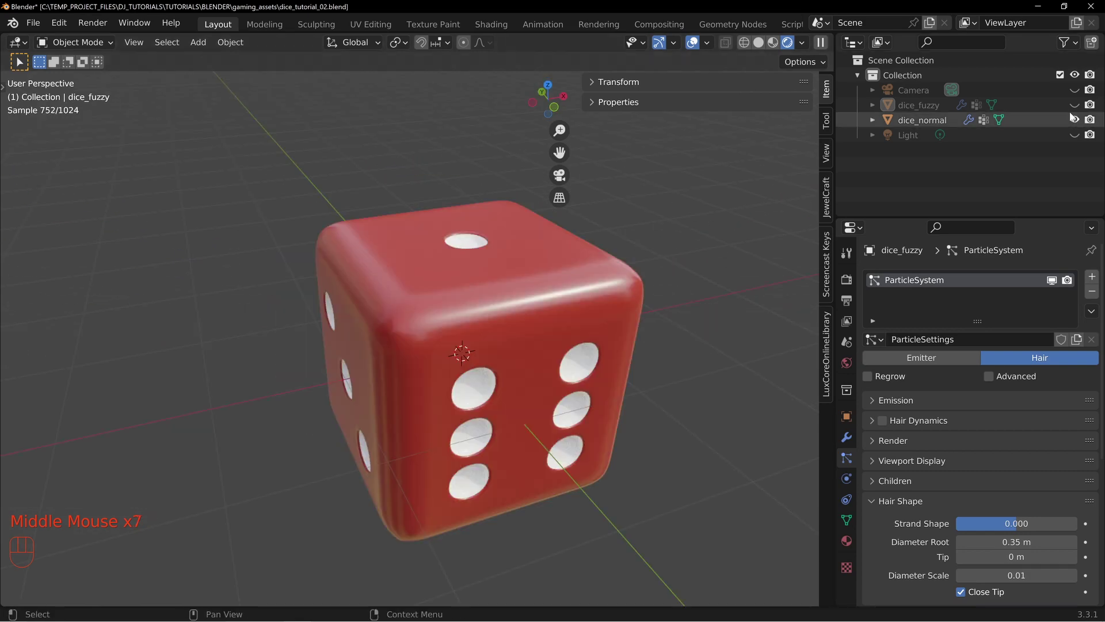
pyautogui.click(1078, 122)
pyautogui.click(1078, 109)
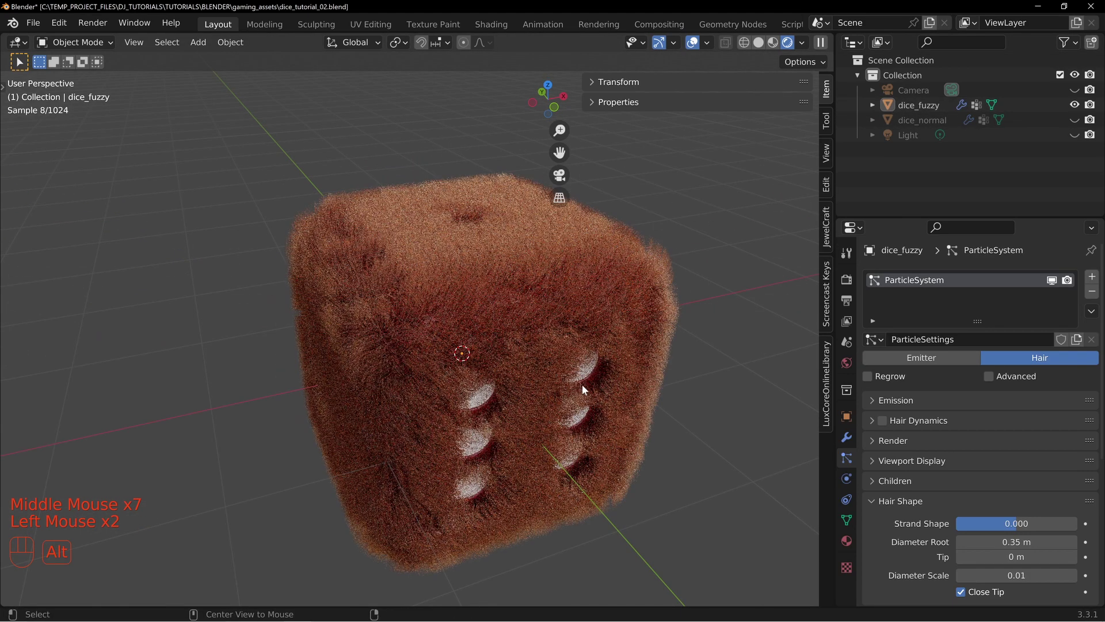
# Step: Orbit around the fur-covered die to inspect the hair from all sides
pyautogui.press('alt+a')
pyautogui.moveTo(669, 392); pyautogui.dragTo(538, 376)
pyautogui.moveTo(509, 396); pyautogui.dragTo(521, 339)
pyautogui.moveTo(434, 275); pyautogui.dragTo(441, 311)
pyautogui.moveTo(433, 359); pyautogui.dragTo(447, 343)
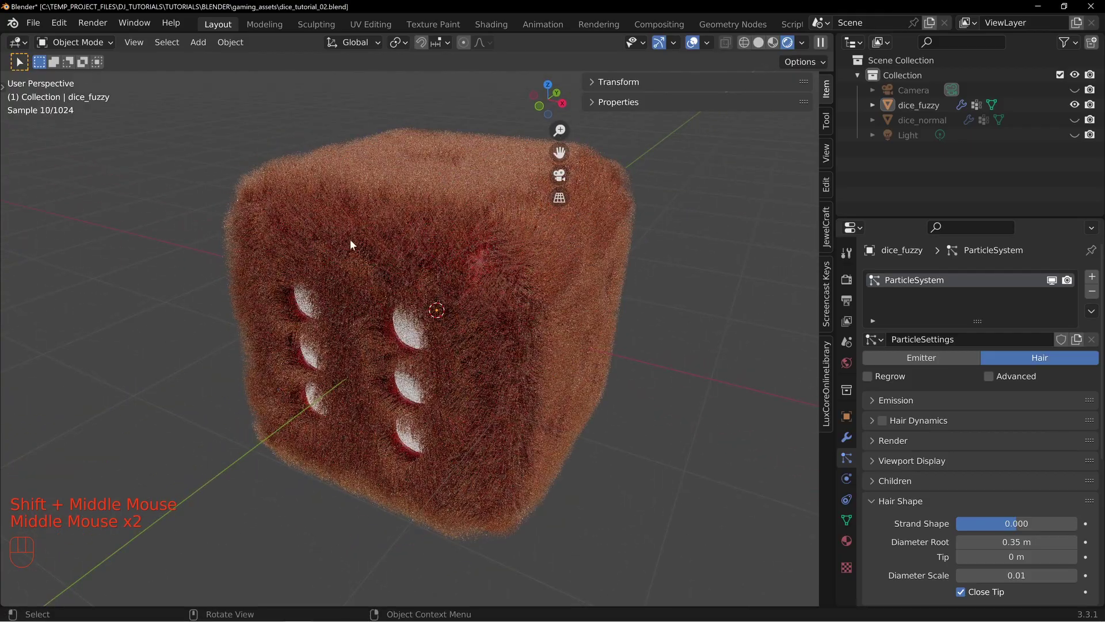
pyautogui.moveTo(373, 288); pyautogui.dragTo(390, 262)
pyautogui.moveTo(332, 220); pyautogui.dragTo(323, 240)
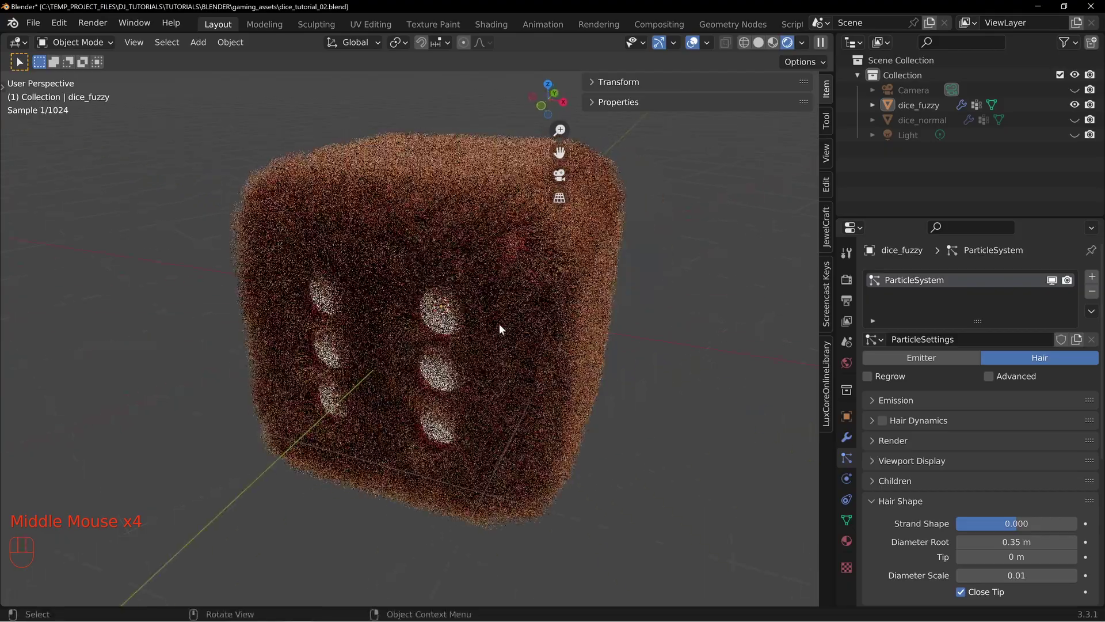
pyautogui.moveTo(523, 342); pyautogui.dragTo(486, 302)
pyautogui.moveTo(469, 312); pyautogui.dragTo(463, 274)
pyautogui.moveTo(432, 198); pyautogui.dragTo(423, 269)
pyautogui.moveTo(445, 238); pyautogui.dragTo(467, 279)
pyautogui.moveTo(560, 322); pyautogui.dragTo(440, 312)
pyautogui.press('z')
pyautogui.moveTo(552, 359); pyautogui.dragTo(537, 351)
pyautogui.moveTo(400, 289); pyautogui.dragTo(446, 330)
pyautogui.middleClick(447, 288)
pyautogui.middleClick(492, 334)
pyautogui.moveTo(364, 265); pyautogui.dragTo(531, 281)
pyautogui.moveTo(423, 250); pyautogui.dragTo(614, 249)
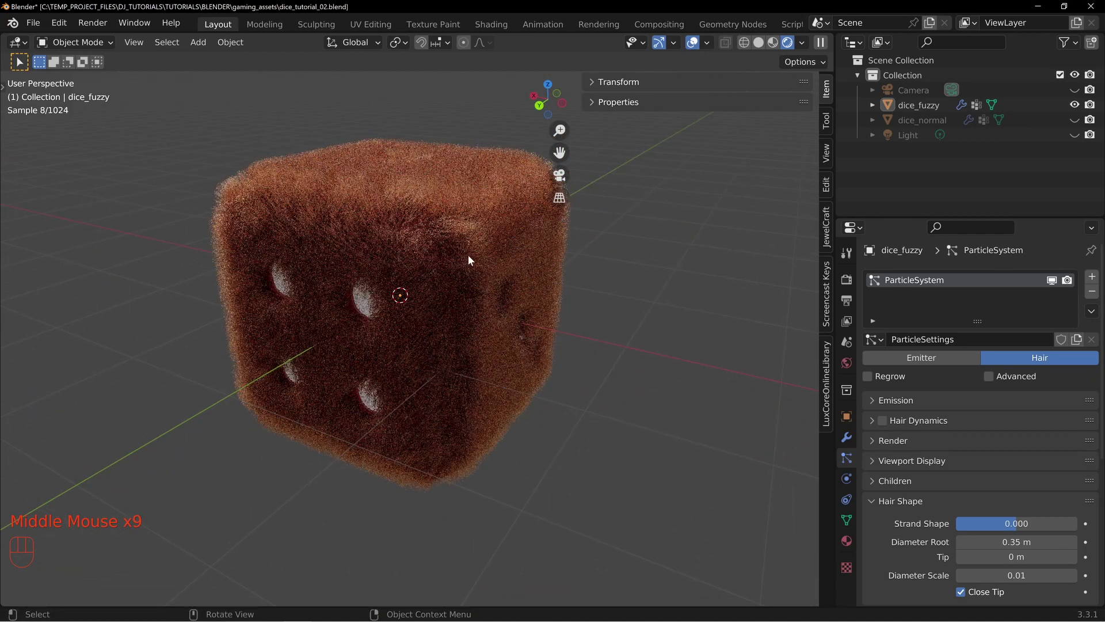
# Step: Start a new General file with the default Cube, Camera and Light
pyautogui.press('z')
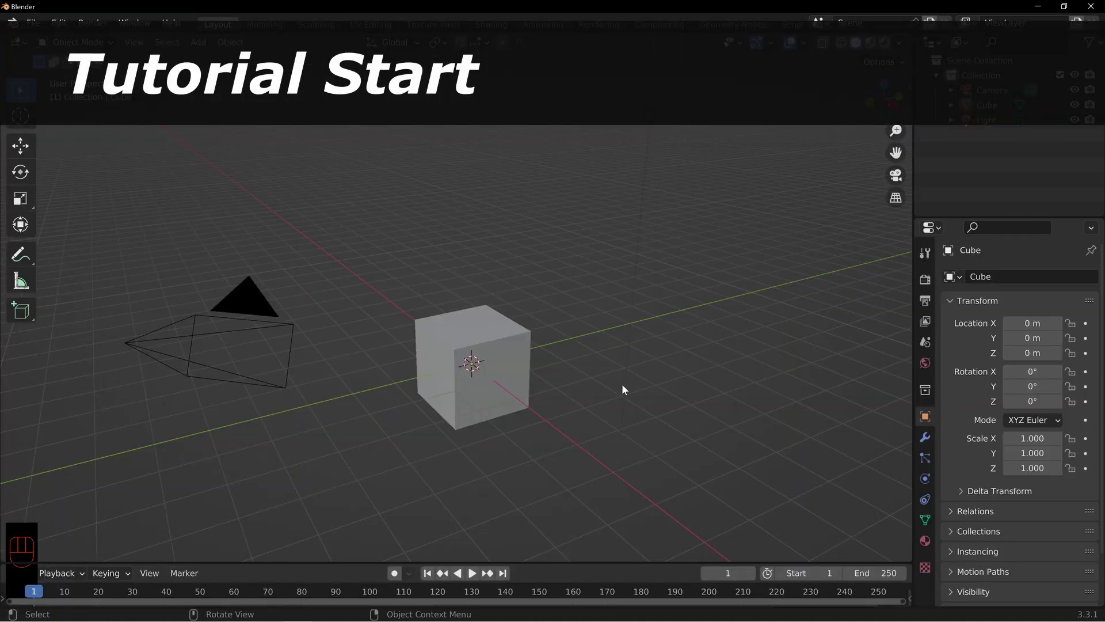
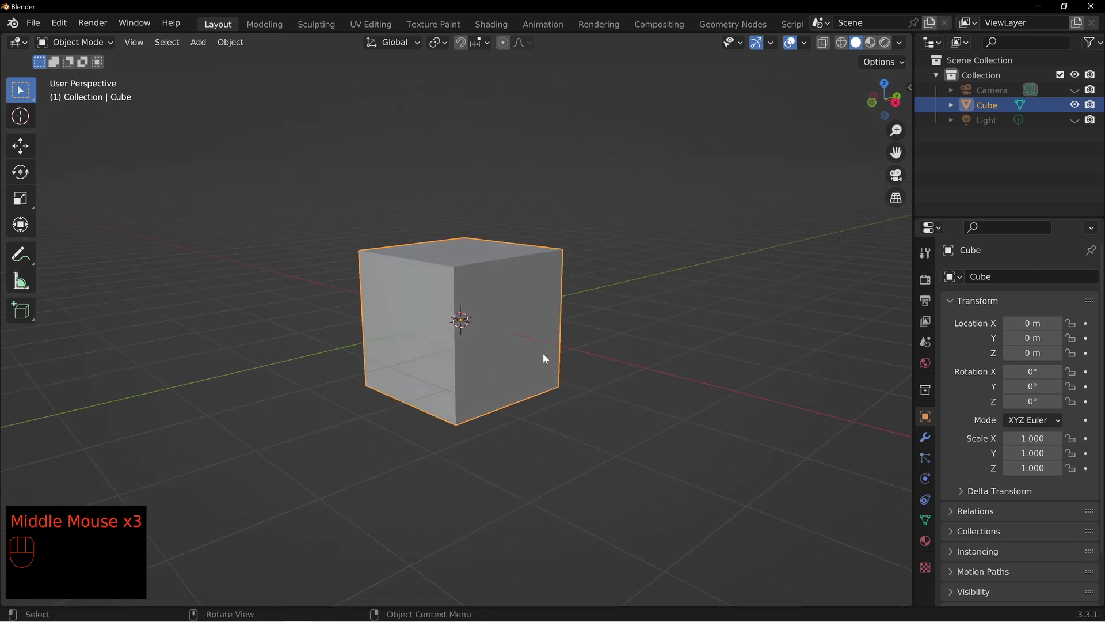
pyautogui.moveTo(467, 293); pyautogui.dragTo(483, 328)
pyautogui.moveTo(639, 352); pyautogui.dragTo(548, 333)
pyautogui.moveTo(426, 310); pyautogui.dragTo(451, 305)
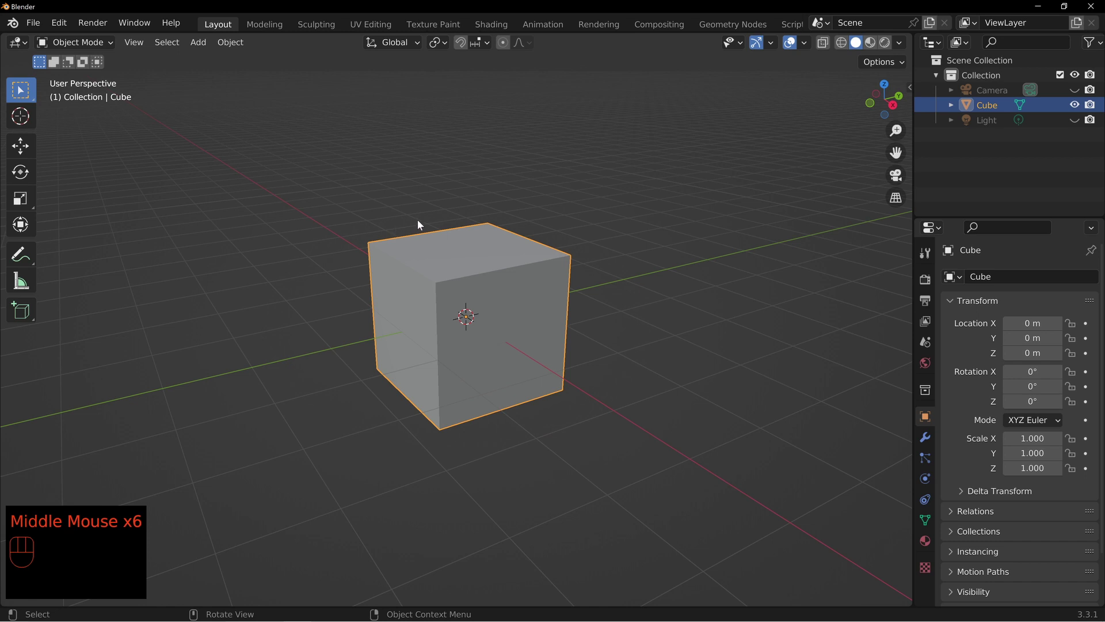
pyautogui.moveTo(446, 319); pyautogui.dragTo(454, 273)
pyautogui.middleClick(459, 286)
pyautogui.moveTo(451, 274); pyautogui.dragTo(462, 301)
pyautogui.moveTo(546, 346); pyautogui.dragTo(524, 321)
pyautogui.middleClick(477, 298)
pyautogui.moveTo(561, 337); pyautogui.dragTo(517, 324)
pyautogui.moveTo(453, 316); pyautogui.dragTo(476, 325)
pyautogui.moveTo(568, 335); pyautogui.dragTo(504, 325)
pyautogui.moveTo(445, 307); pyautogui.dragTo(473, 331)
pyautogui.moveTo(467, 333); pyautogui.dragTo(471, 324)
pyautogui.scroll(3)
pyautogui.middleClick(502, 337)
pyautogui.moveTo(601, 319); pyautogui.dragTo(603, 311)
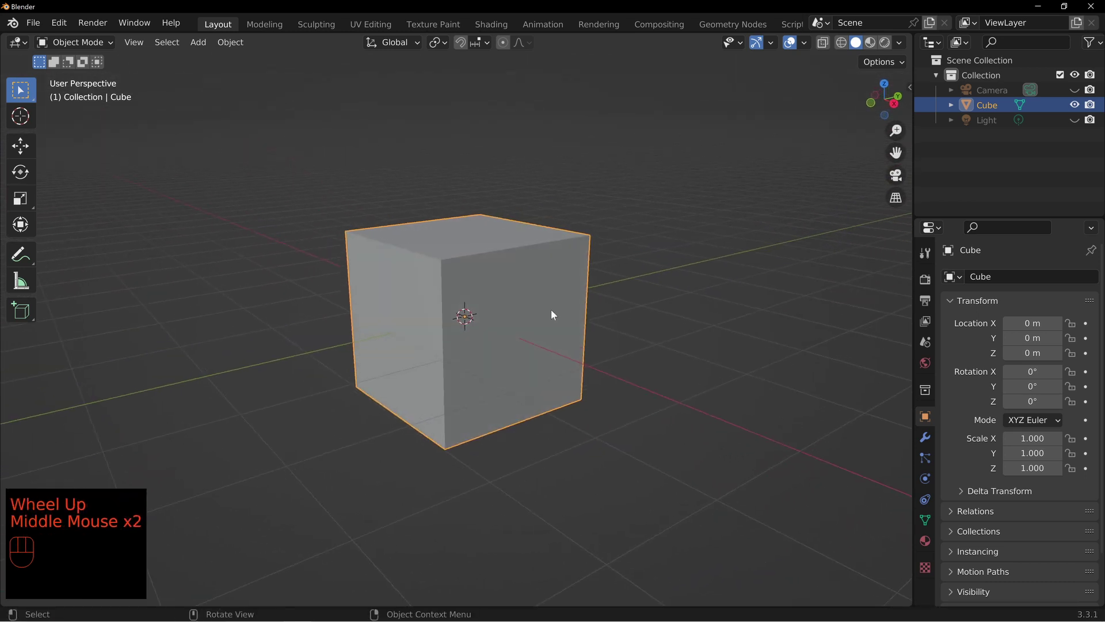
pyautogui.press('Tab')
# Step: Orbit the view around the default cube before modeling the die
pyautogui.moveTo(556, 259); pyautogui.dragTo(527, 269)
pyautogui.moveTo(563, 295); pyautogui.dragTo(568, 278)
pyautogui.moveTo(529, 261); pyautogui.dragTo(552, 266)
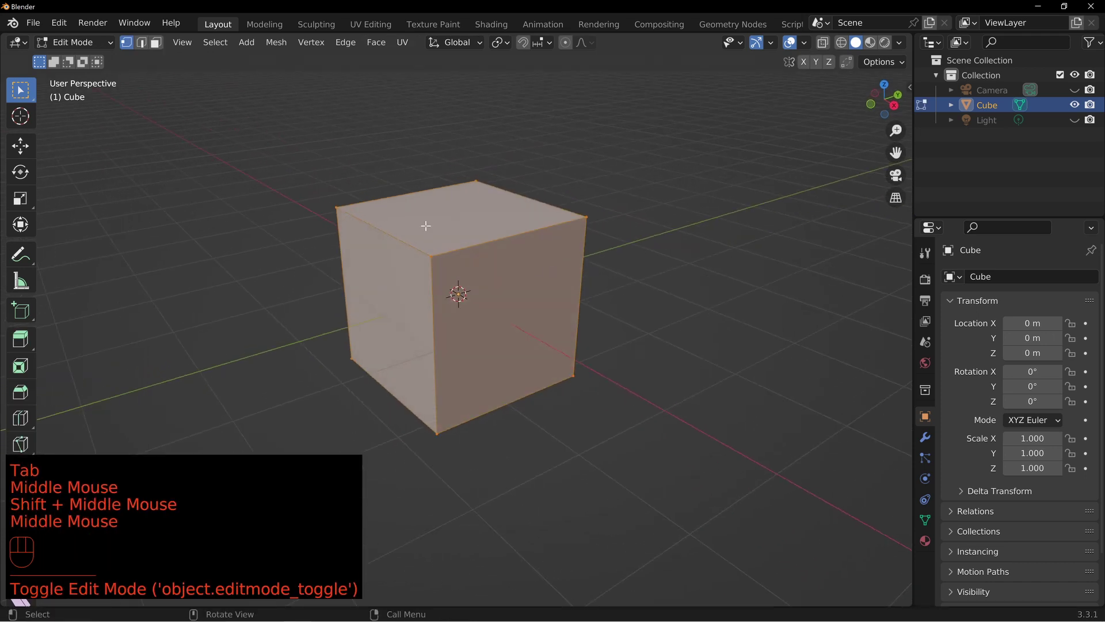
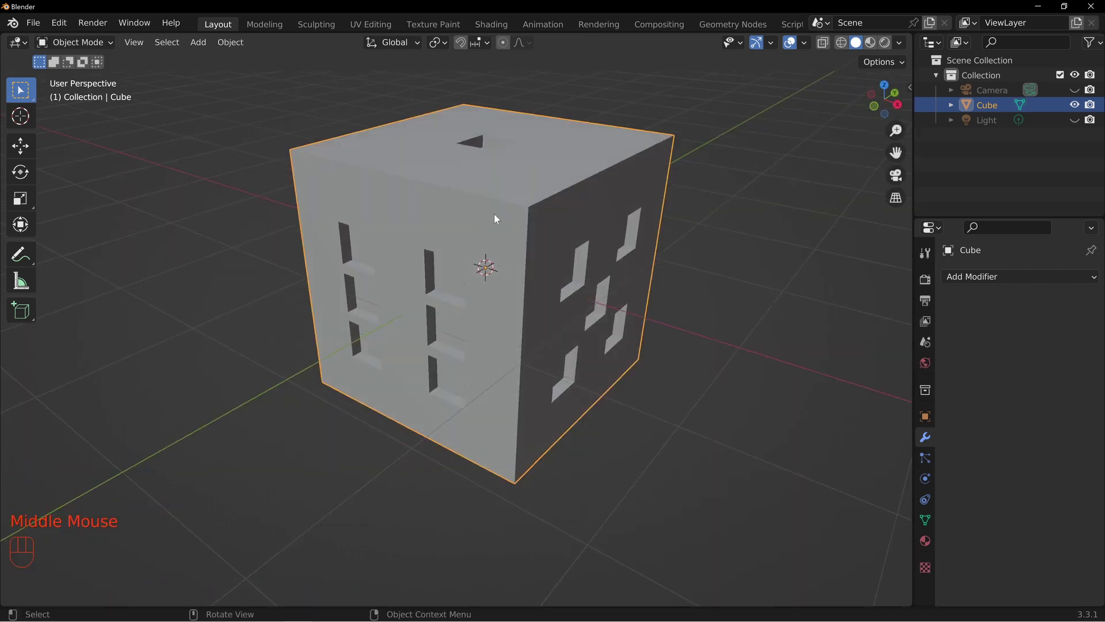
# Step: Preview a Subdivision Surface on the holed die and inspect the rounded result
pyautogui.moveTo(591, 252); pyautogui.dragTo(555, 241)
pyautogui.moveTo(562, 281); pyautogui.dragTo(525, 323)
pyautogui.moveTo(465, 314); pyautogui.dragTo(491, 302)
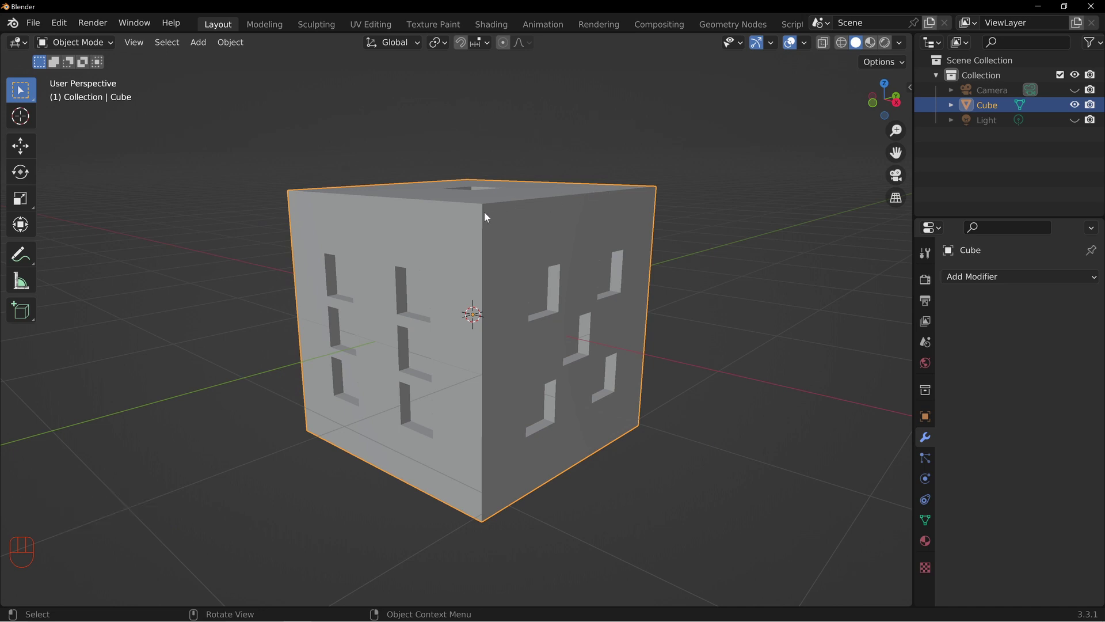
pyautogui.moveTo(367, 199); pyautogui.dragTo(367, 216)
pyautogui.moveTo(1042, 278); pyautogui.dragTo(550, 343)
pyautogui.middleClick(551, 343)
pyautogui.moveTo(430, 250); pyautogui.dragTo(461, 276)
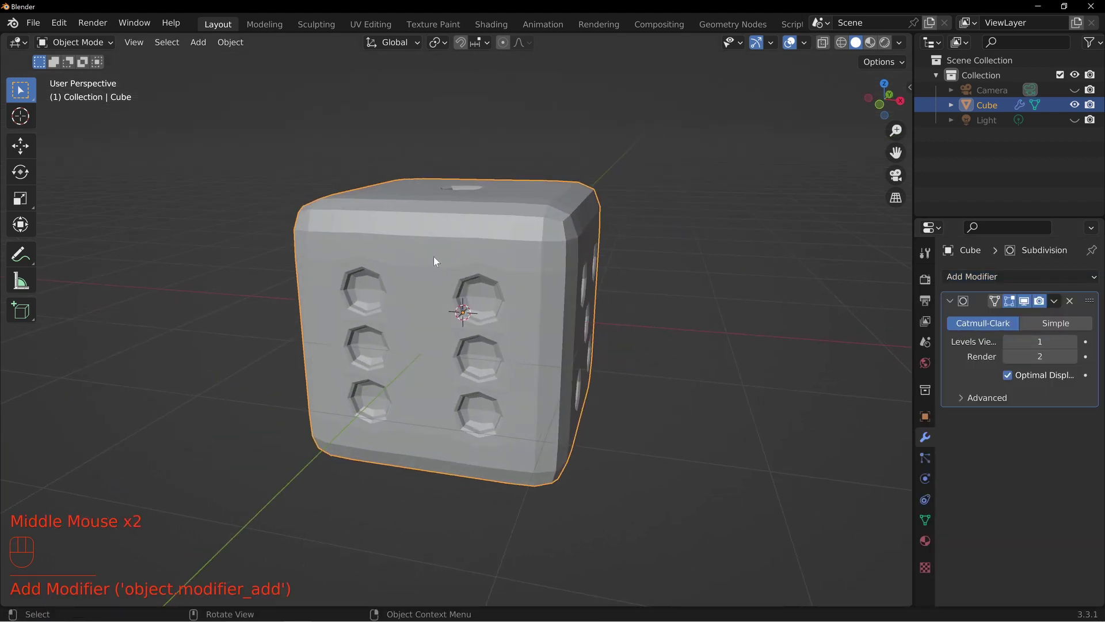
pyautogui.moveTo(545, 226); pyautogui.dragTo(572, 255)
pyautogui.moveTo(671, 265); pyautogui.dragTo(592, 250)
# Step: Check the rounded die from above, remove the subdivision modifier and bring up Save As
pyautogui.click(1078, 348)
pyautogui.moveTo(629, 326); pyautogui.dragTo(549, 274)
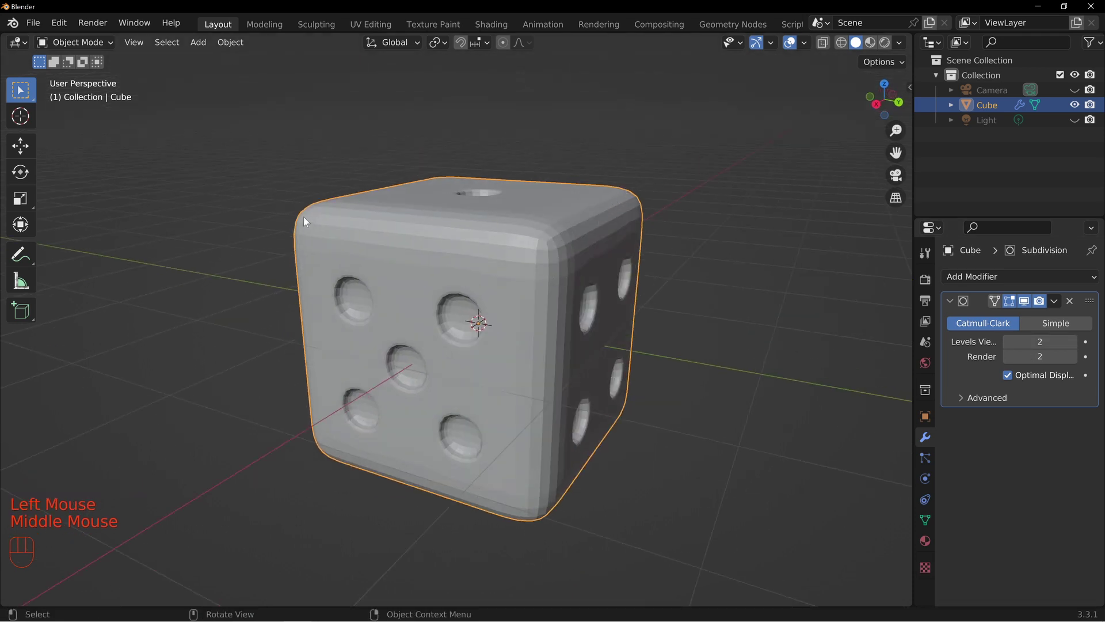
pyautogui.moveTo(463, 236); pyautogui.dragTo(659, 243)
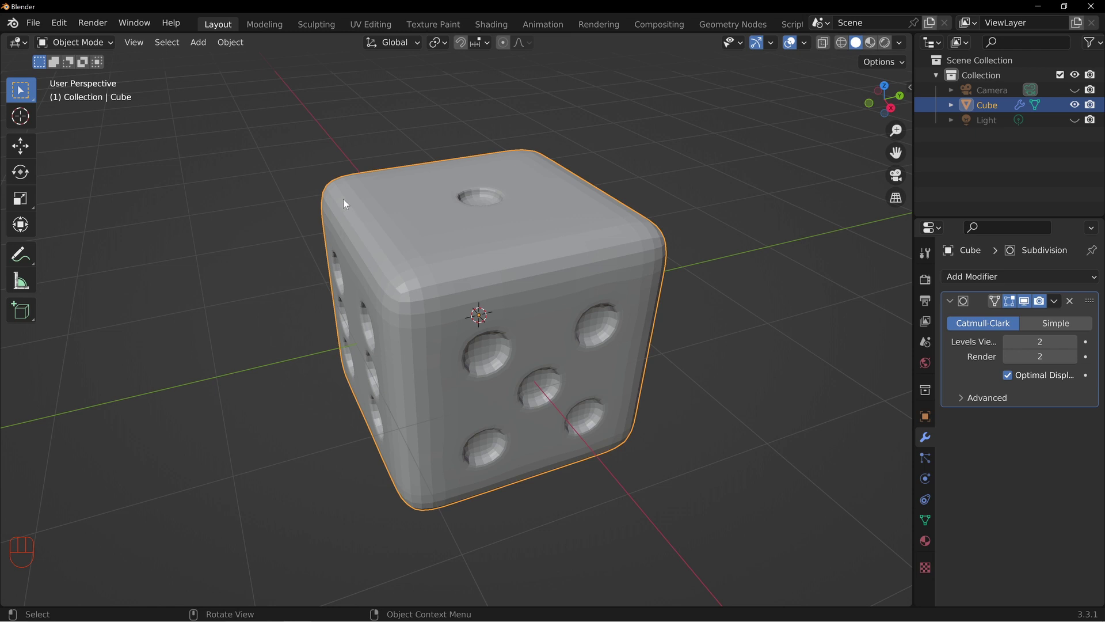
pyautogui.moveTo(451, 278); pyautogui.dragTo(402, 245)
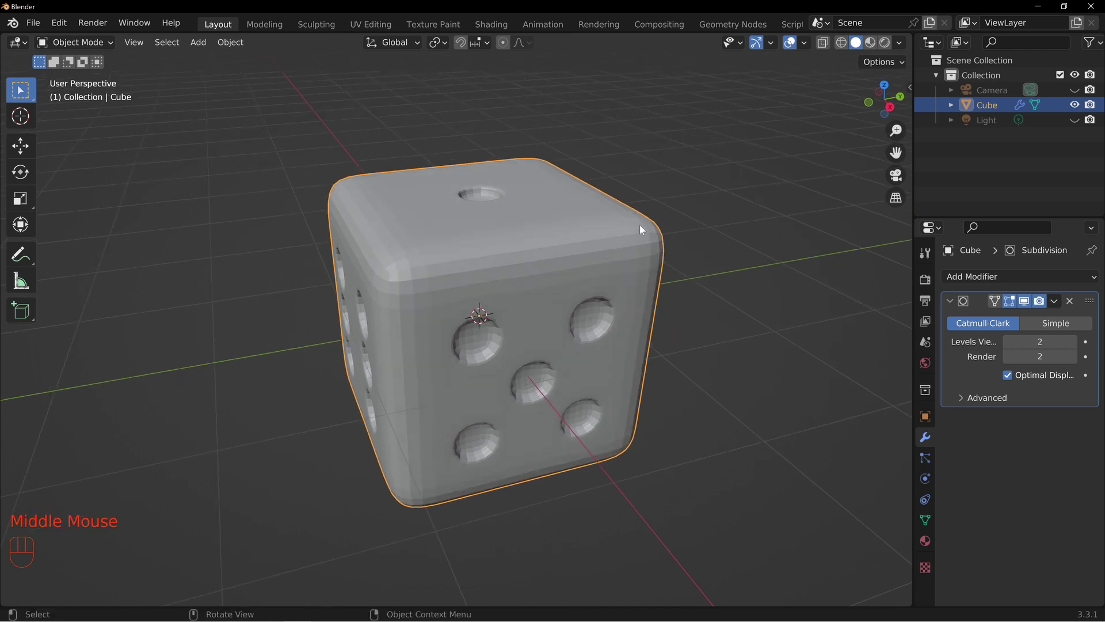
pyautogui.moveTo(500, 229); pyautogui.dragTo(468, 251)
pyautogui.moveTo(491, 302); pyautogui.dragTo(581, 259)
pyautogui.moveTo(391, 229); pyautogui.dragTo(411, 275)
pyautogui.moveTo(409, 274); pyautogui.dragTo(368, 295)
pyautogui.moveTo(359, 291); pyautogui.dragTo(474, 311)
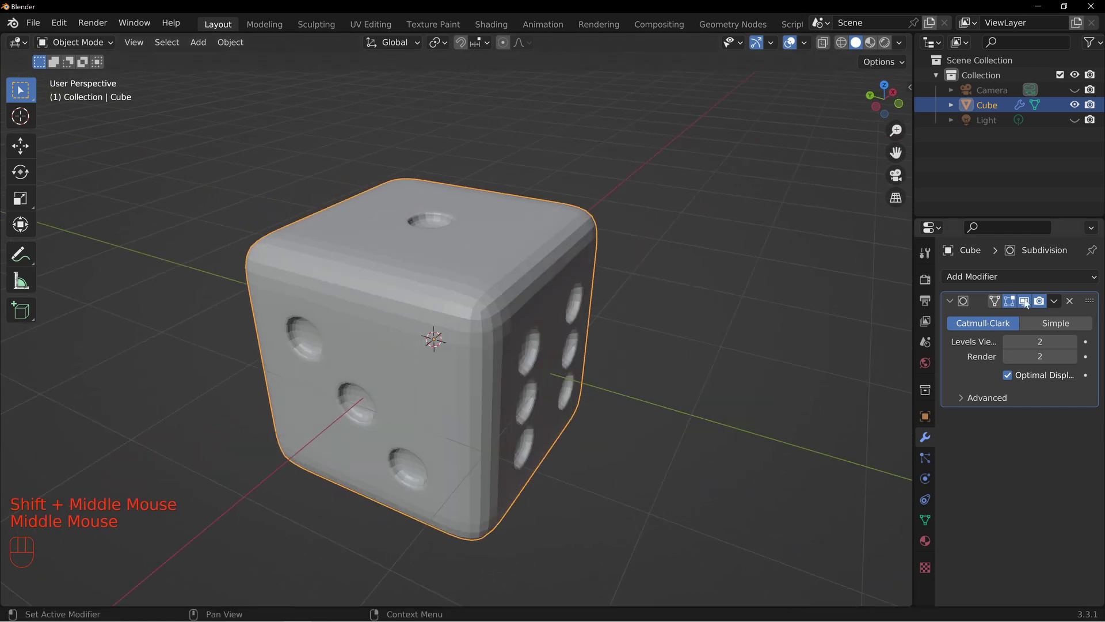
pyautogui.click(1072, 305)
pyautogui.middleClick(432, 264)
# Step: Save the project as dice_tutorial_02.blend in the gaming assets folder
pyautogui.moveTo(39, 25); pyautogui.dragTo(78, 141)
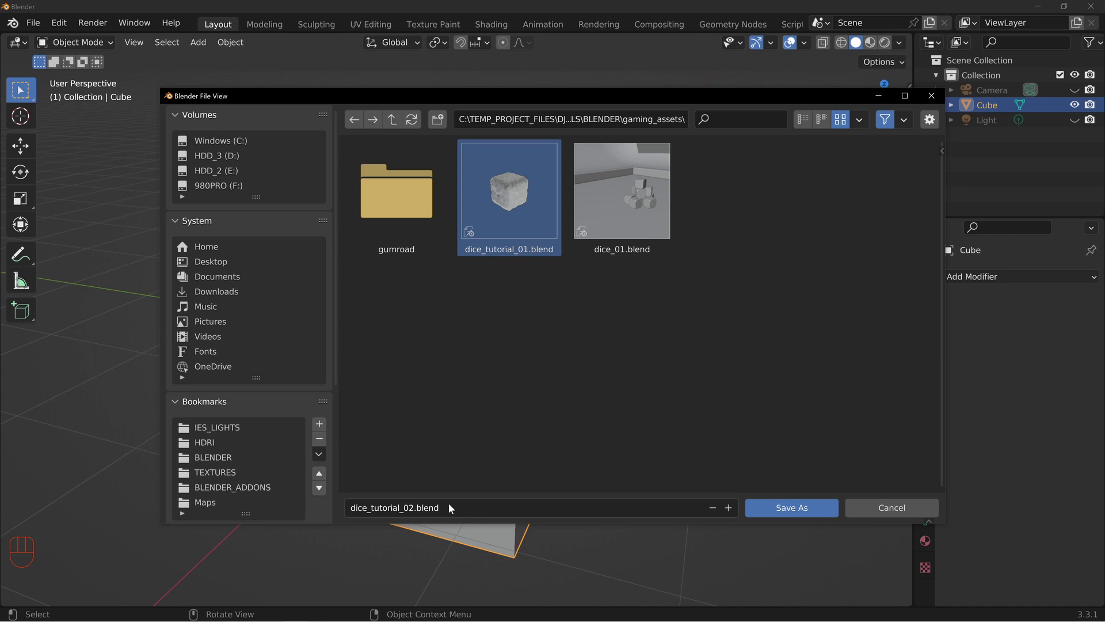
pyautogui.moveTo(598, 337); pyautogui.dragTo(571, 318)
pyautogui.moveTo(533, 300); pyautogui.dragTo(538, 314)
pyautogui.middleClick(585, 277)
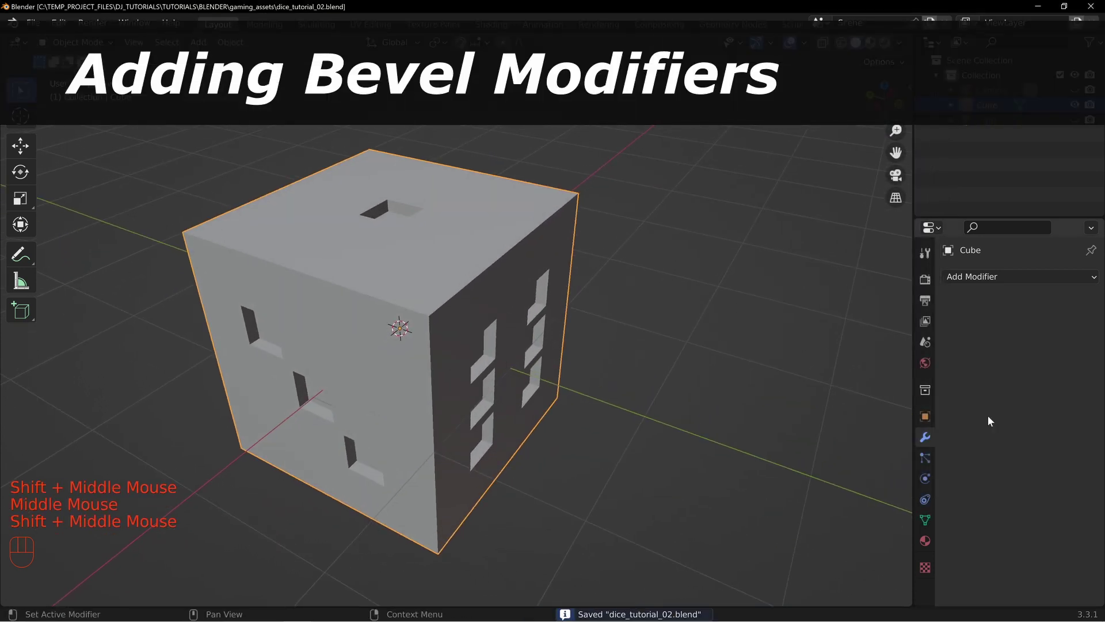
pyautogui.moveTo(982, 281); pyautogui.dragTo(815, 216)
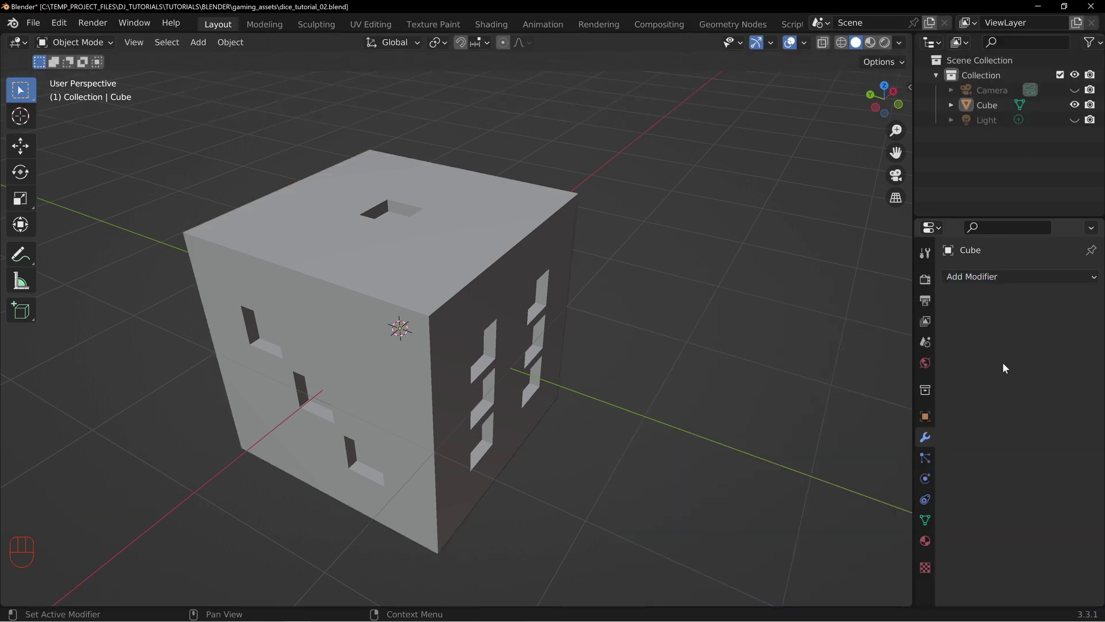
# Step: Add a Bevel modifier with Amount 0.016 m, 1 segment and a 30° angle limit
pyautogui.moveTo(1023, 281); pyautogui.dragTo(789, 341)
pyautogui.moveTo(558, 330); pyautogui.dragTo(519, 284)
pyautogui.scroll(3)
pyautogui.moveTo(460, 240); pyautogui.dragTo(487, 277)
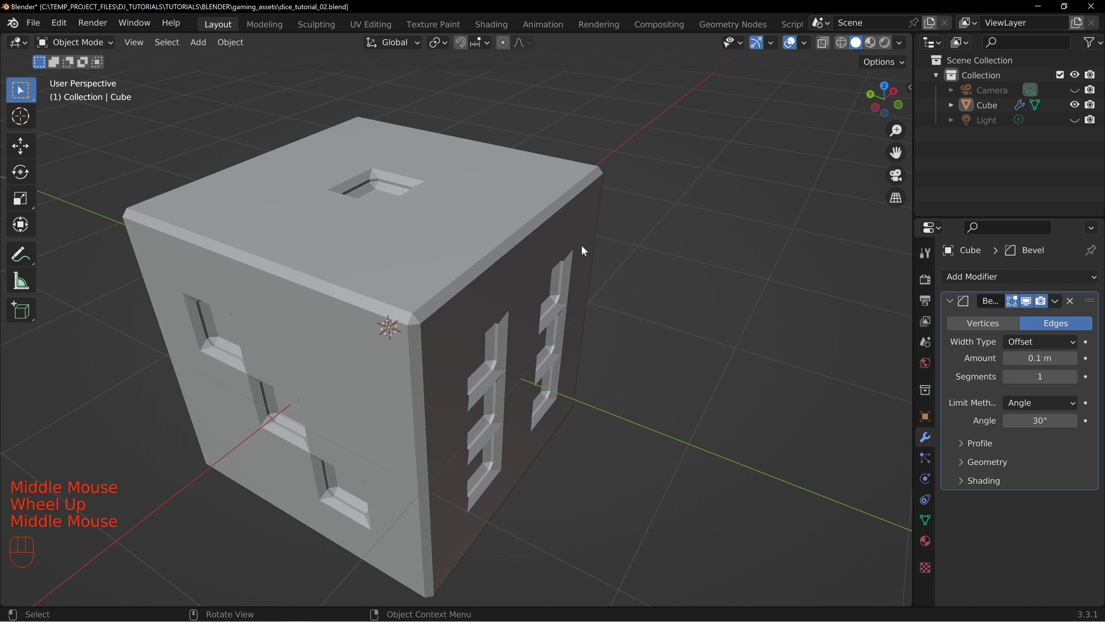
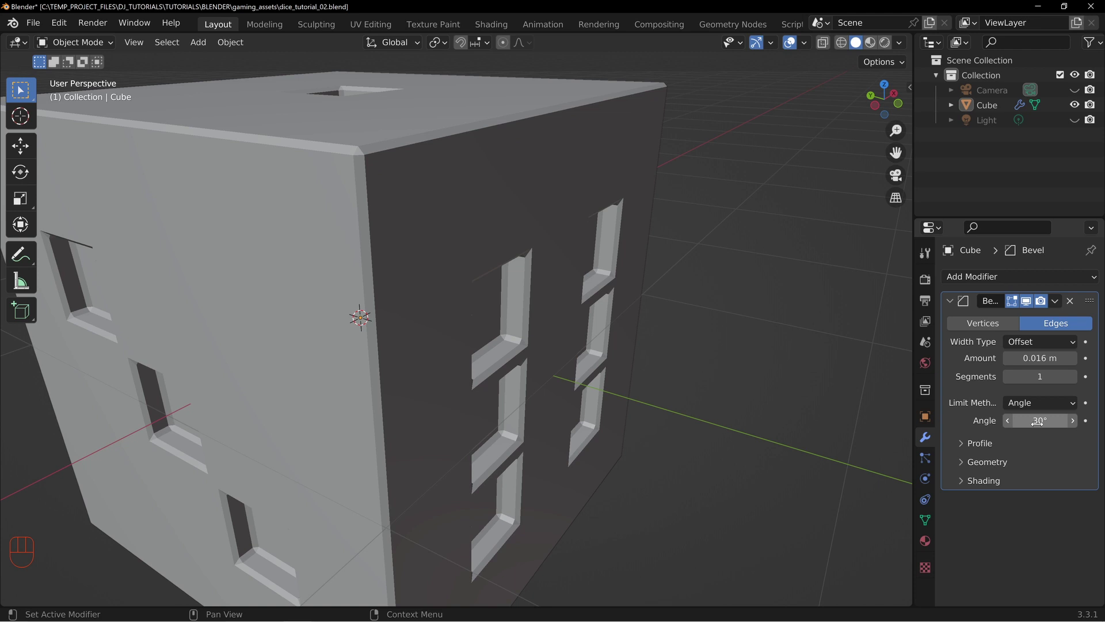
pyautogui.middleClick(446, 265)
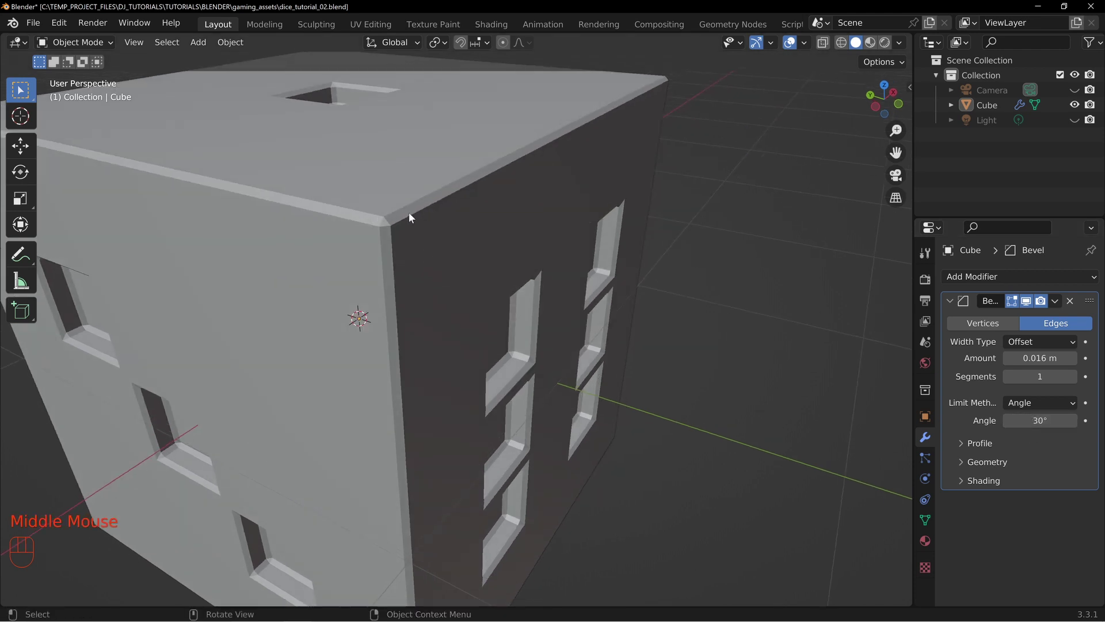
pyautogui.scroll(-3)
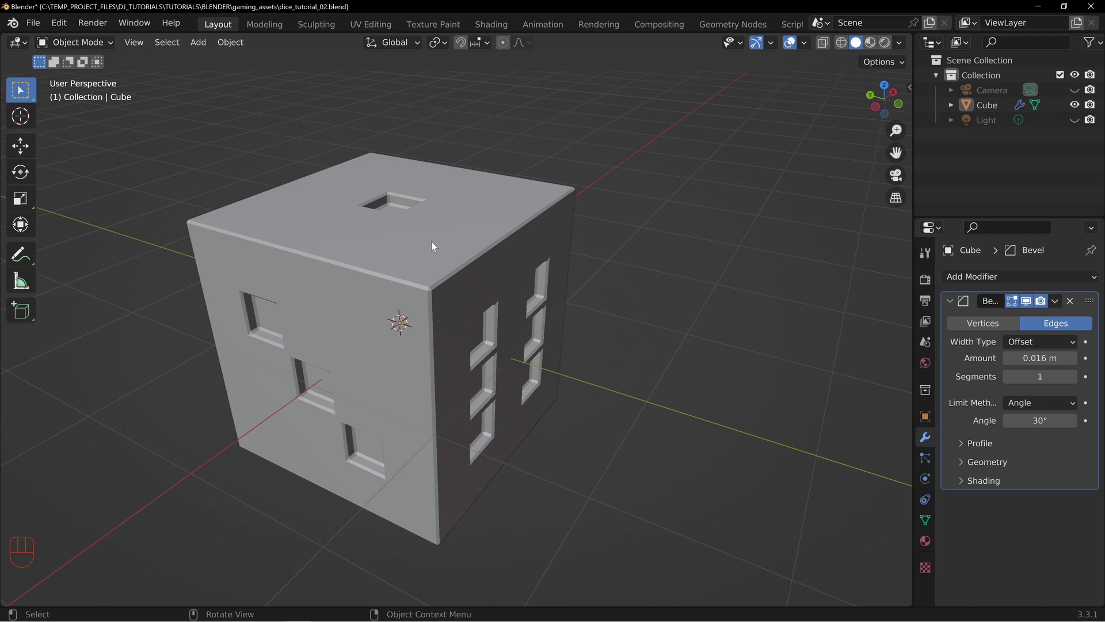
pyautogui.middleClick(454, 264)
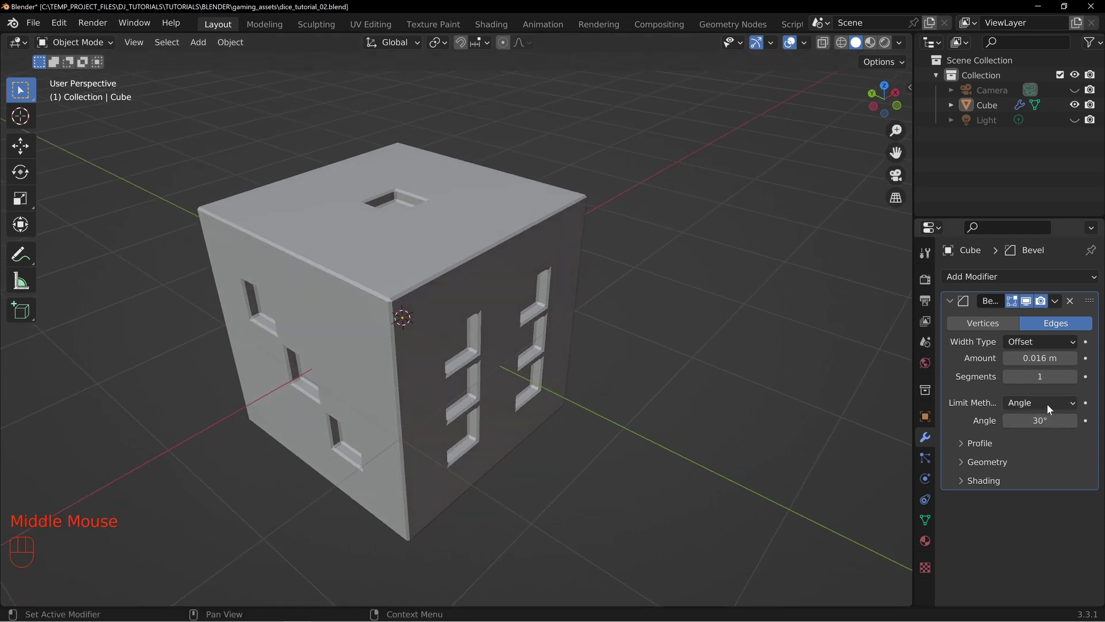
pyautogui.moveTo(1048, 406); pyautogui.dragTo(1026, 553)
pyautogui.click(1027, 551)
pyautogui.middleClick(455, 305)
pyautogui.middleClick(458, 261)
# Step: Assign bevel weight to the die's outer edges in Edit Mode and return to Object Mode
pyautogui.press('Tab')
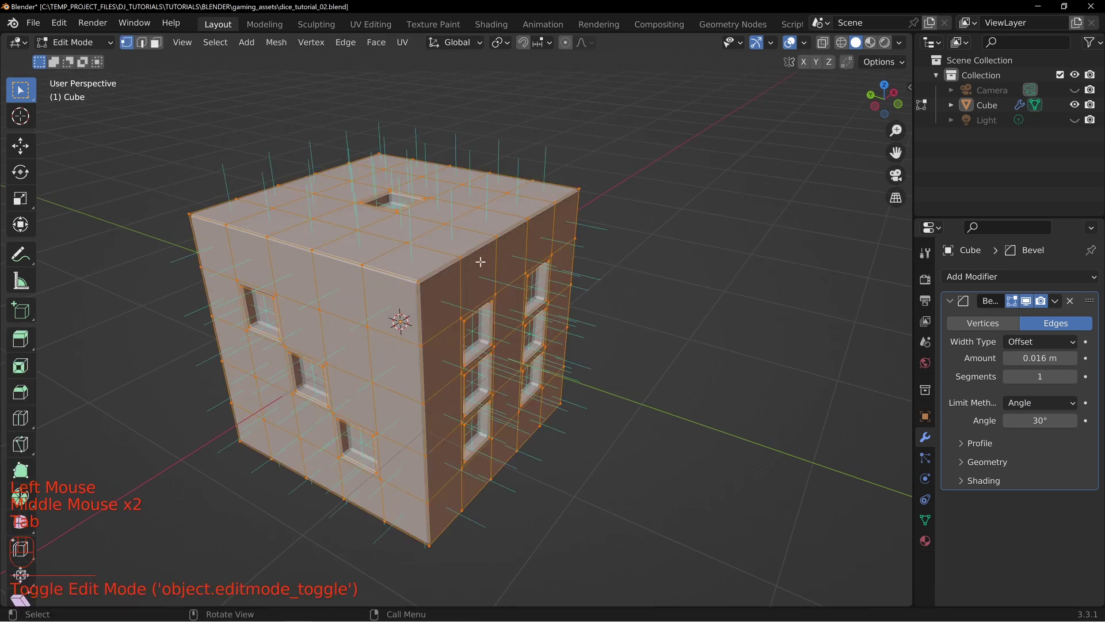
pyautogui.press('2')
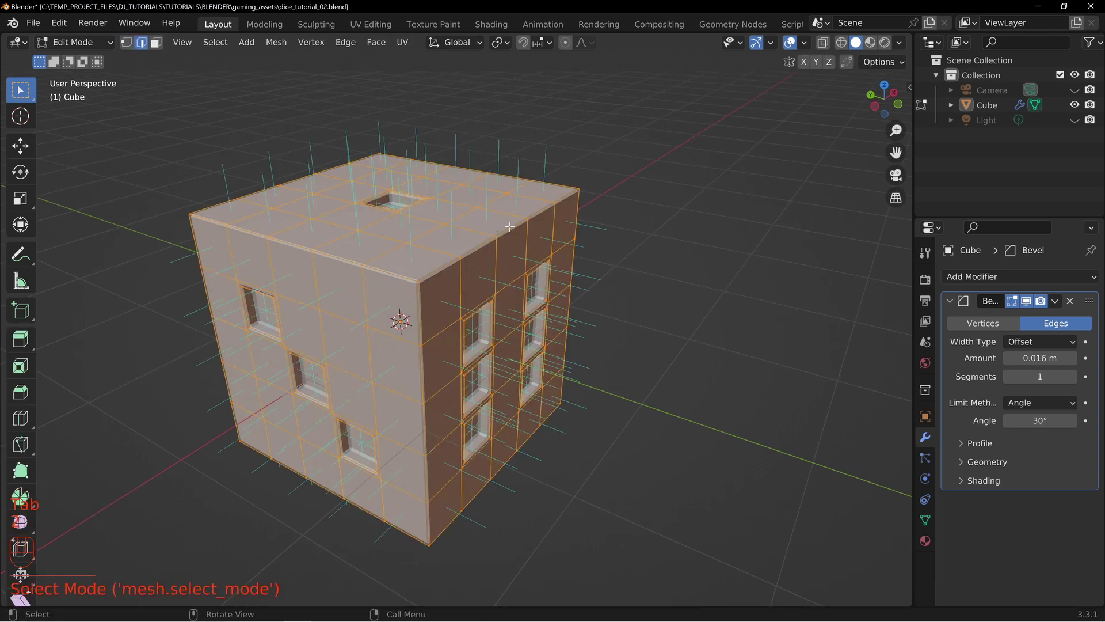
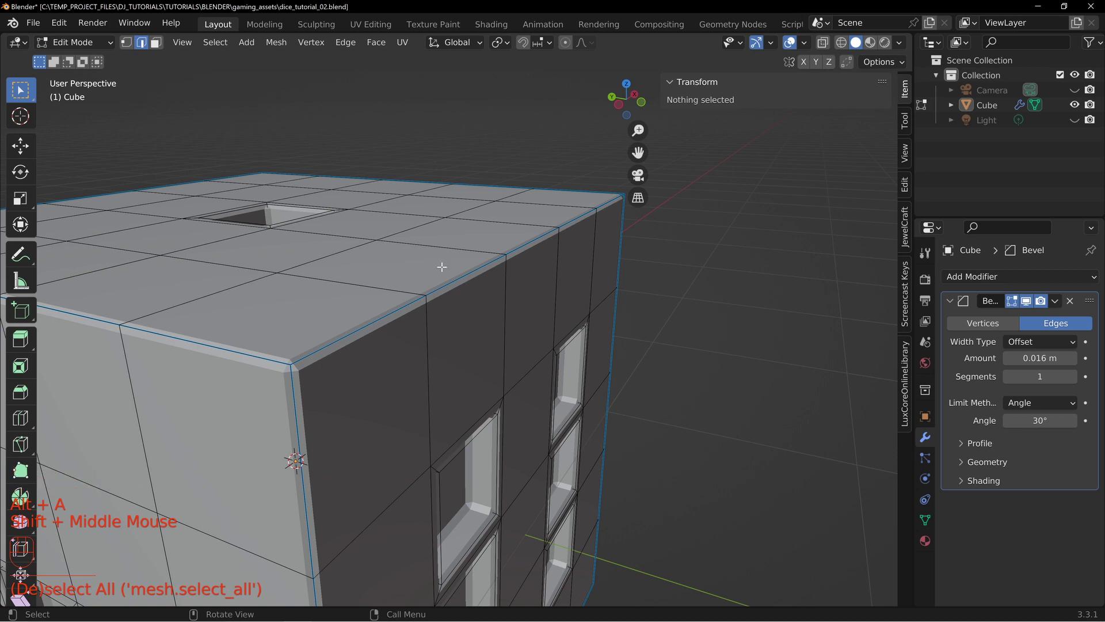
pyautogui.scroll(-3)
pyautogui.press('Tab')
pyautogui.moveTo(447, 382); pyautogui.dragTo(470, 325)
pyautogui.scroll(-3)
pyautogui.middleClick(433, 324)
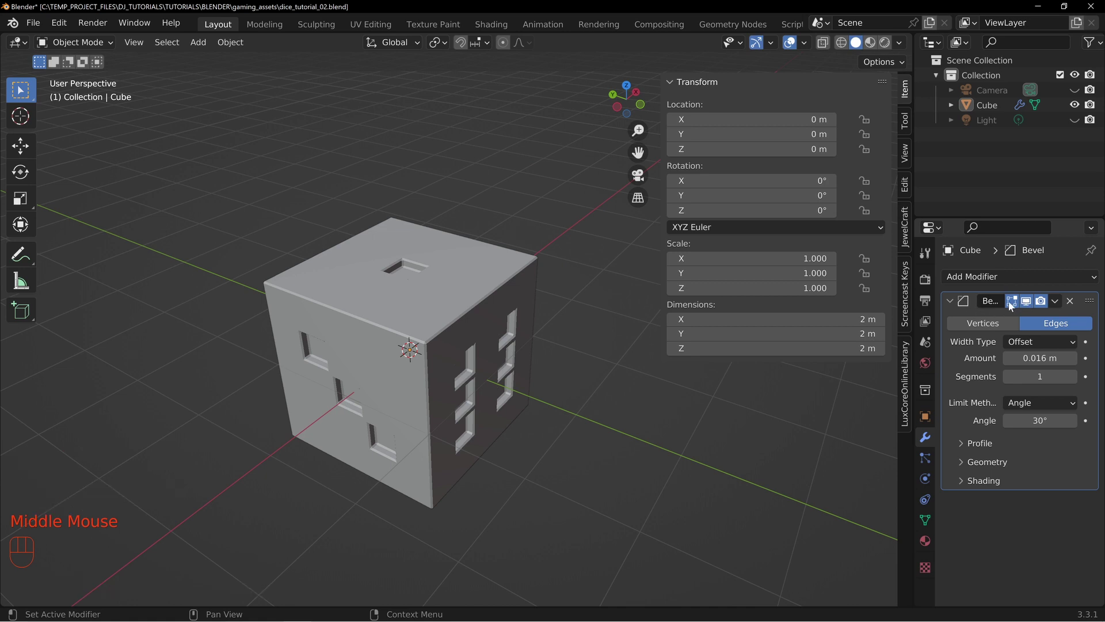
# Step: Set the Bevel Limit Method to Weight and Amount to 0.194 m
pyautogui.moveTo(1037, 406); pyautogui.dragTo(1032, 458)
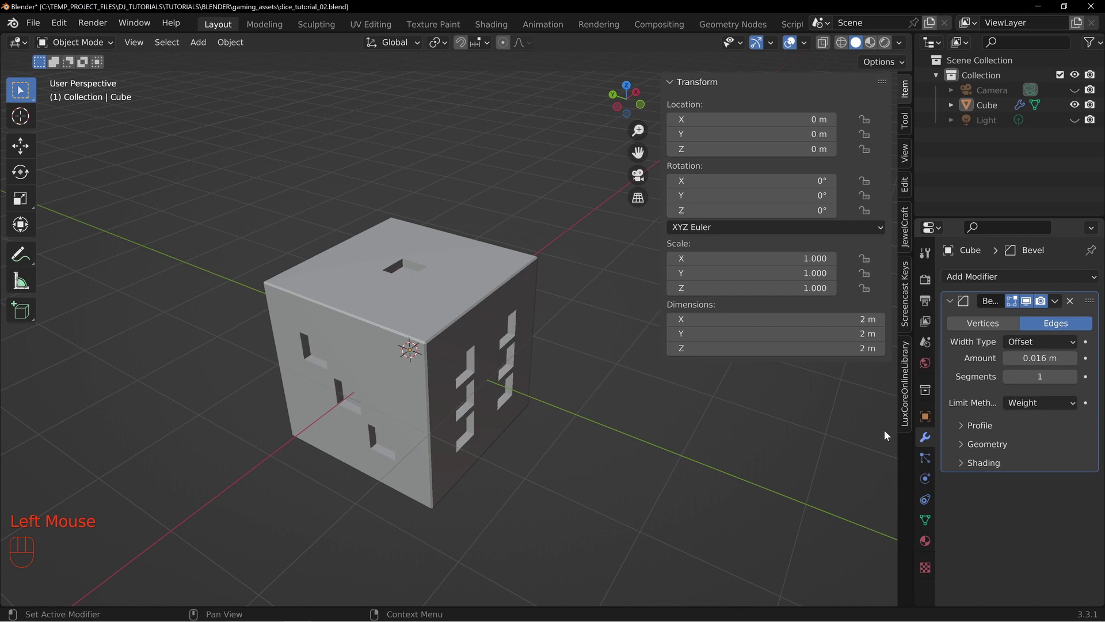
pyautogui.scroll(3)
pyautogui.moveTo(508, 411); pyautogui.dragTo(489, 336)
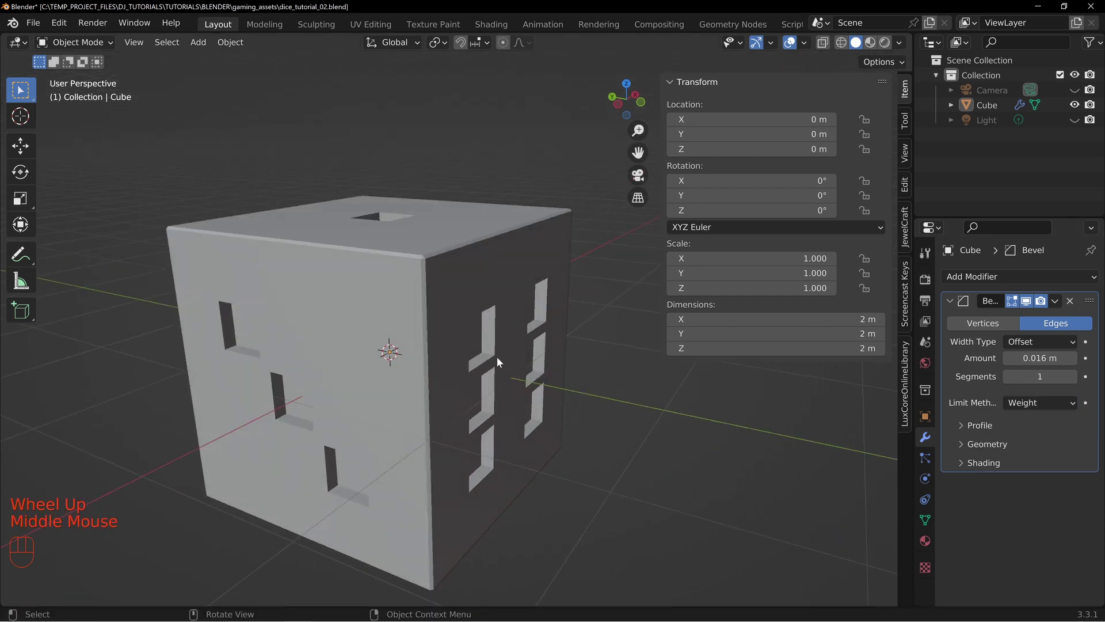
pyautogui.moveTo(1041, 410); pyautogui.dragTo(964, 437)
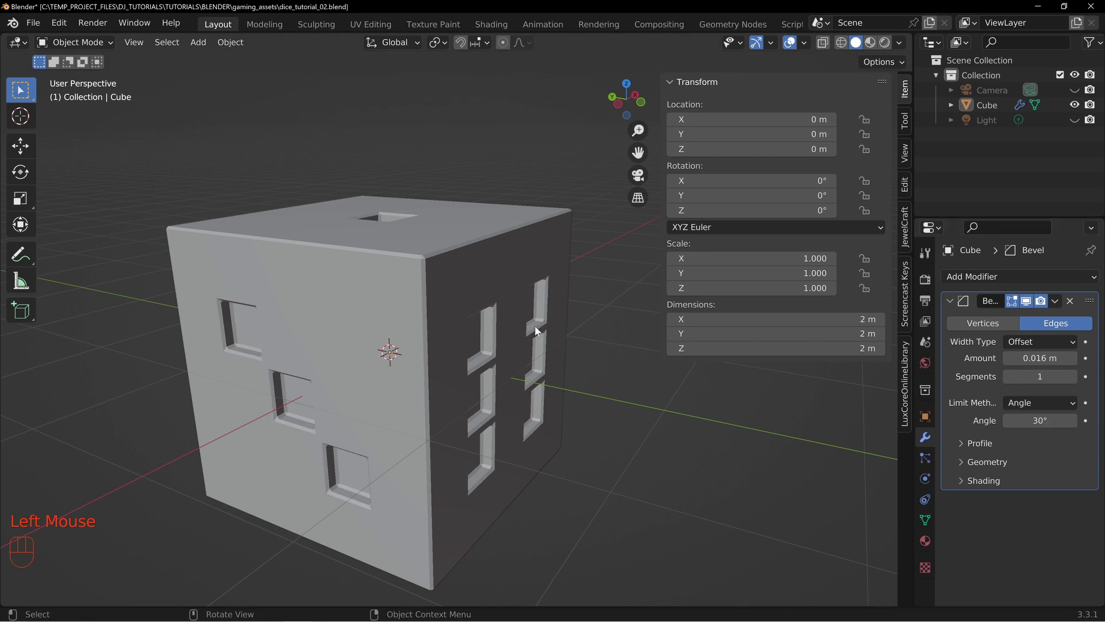
pyautogui.moveTo(1037, 407); pyautogui.dragTo(1009, 458)
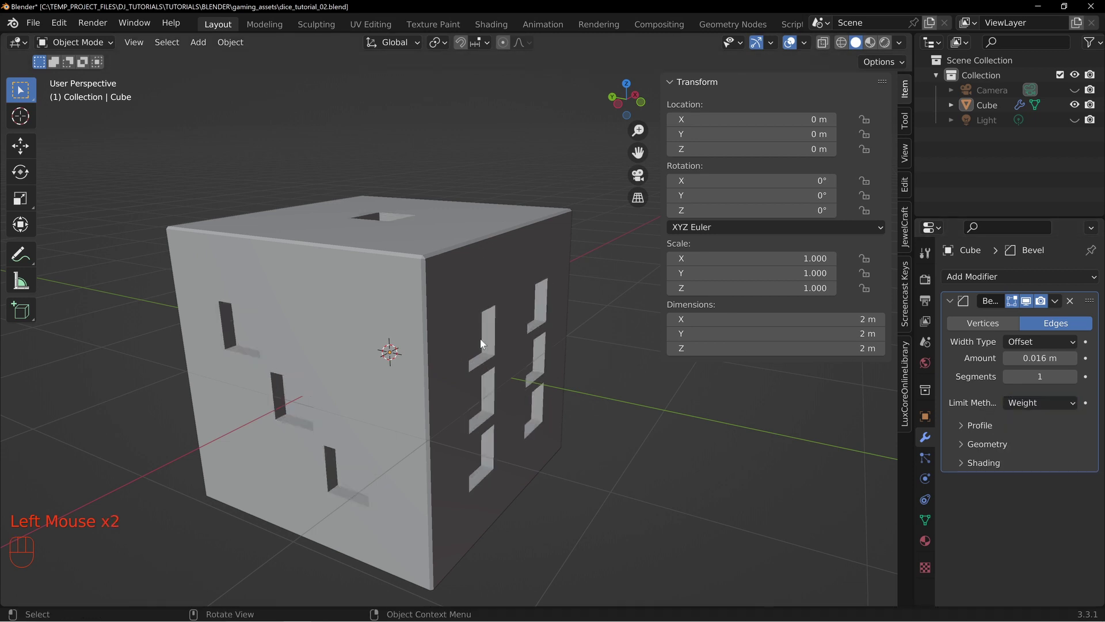
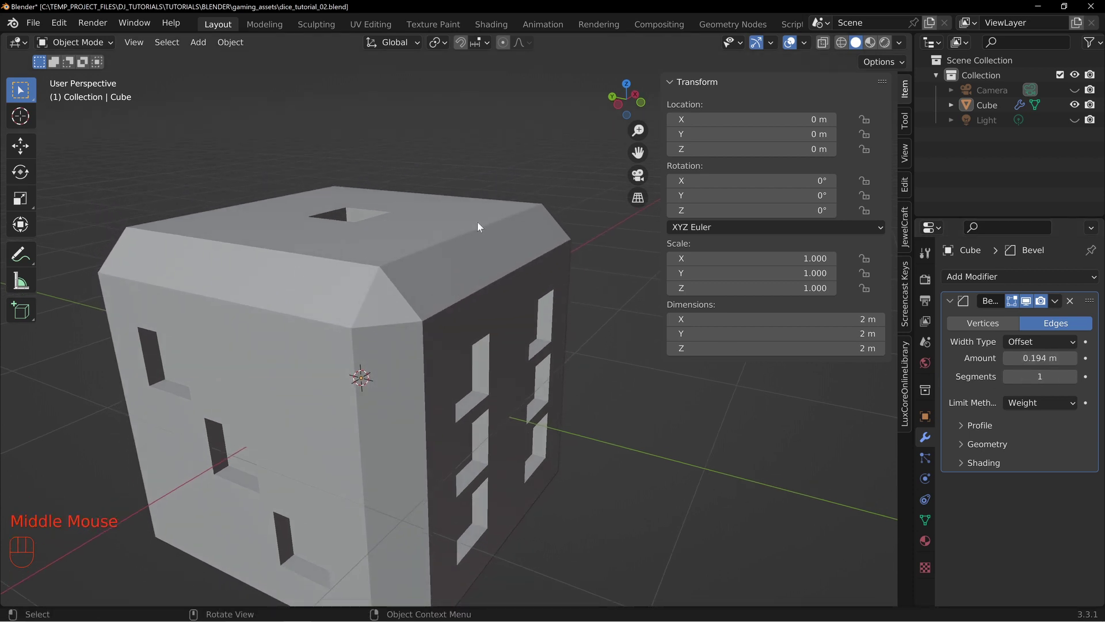
pyautogui.scroll(3)
pyautogui.scroll(-3)
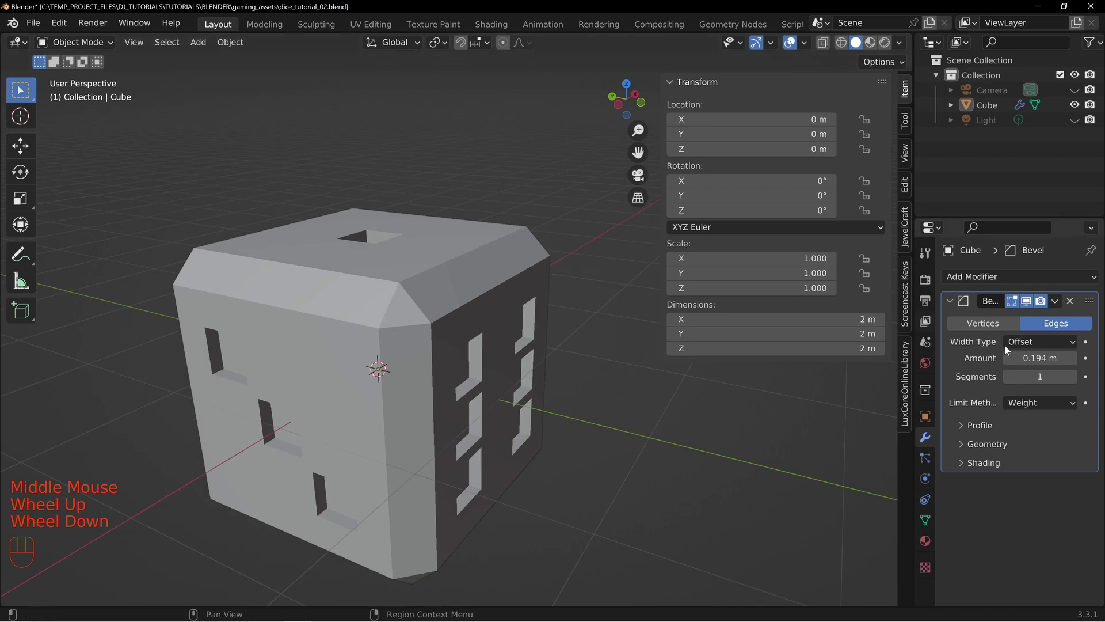
# Step: Raise the bevel to 6 segments and inspect the smoothly rounded edges
pyautogui.click(1077, 383)
pyautogui.doubleClick(1077, 383)
pyautogui.middleClick(516, 380)
pyautogui.moveTo(479, 264); pyautogui.dragTo(484, 299)
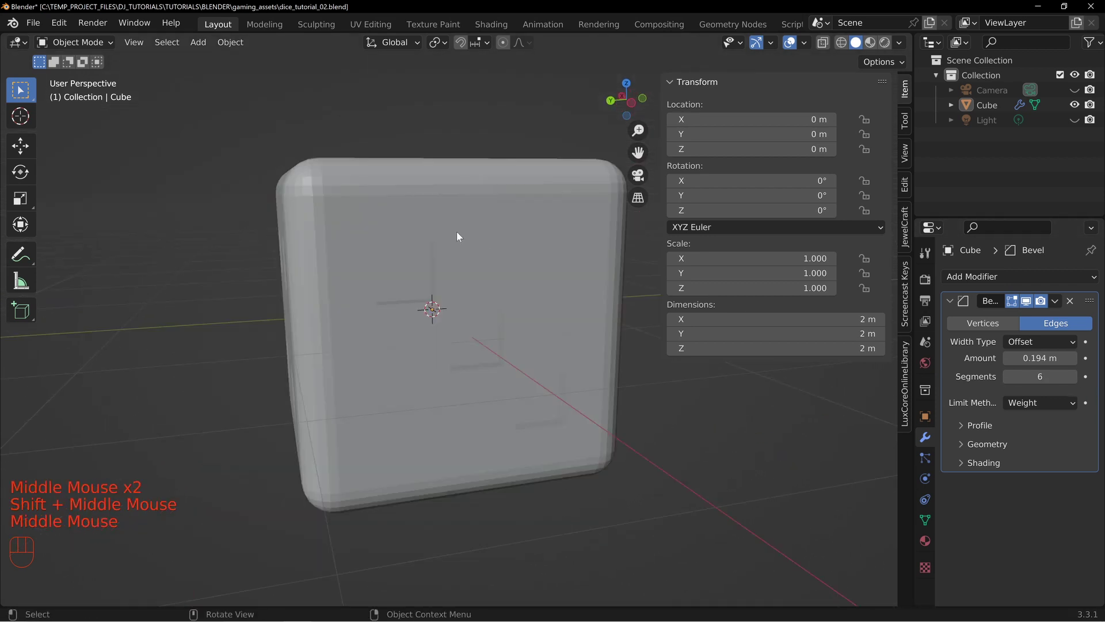
pyautogui.moveTo(602, 317); pyautogui.dragTo(414, 294)
pyautogui.middleClick(462, 269)
pyautogui.moveTo(366, 299); pyautogui.dragTo(420, 326)
pyautogui.press('z')
pyautogui.click(1007, 282)
pyautogui.middleClick(383, 252)
pyautogui.click(677, 85)
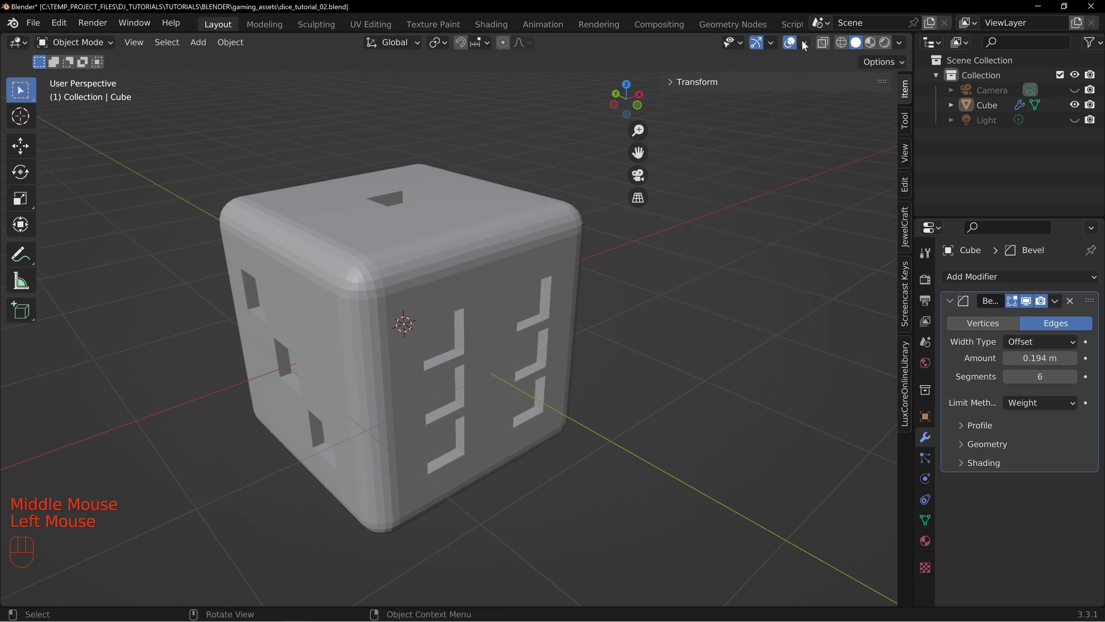
# Step: Give the Solid viewport a shiny studio MatCap look and inspect the rounded die under it
pyautogui.scroll(-3)
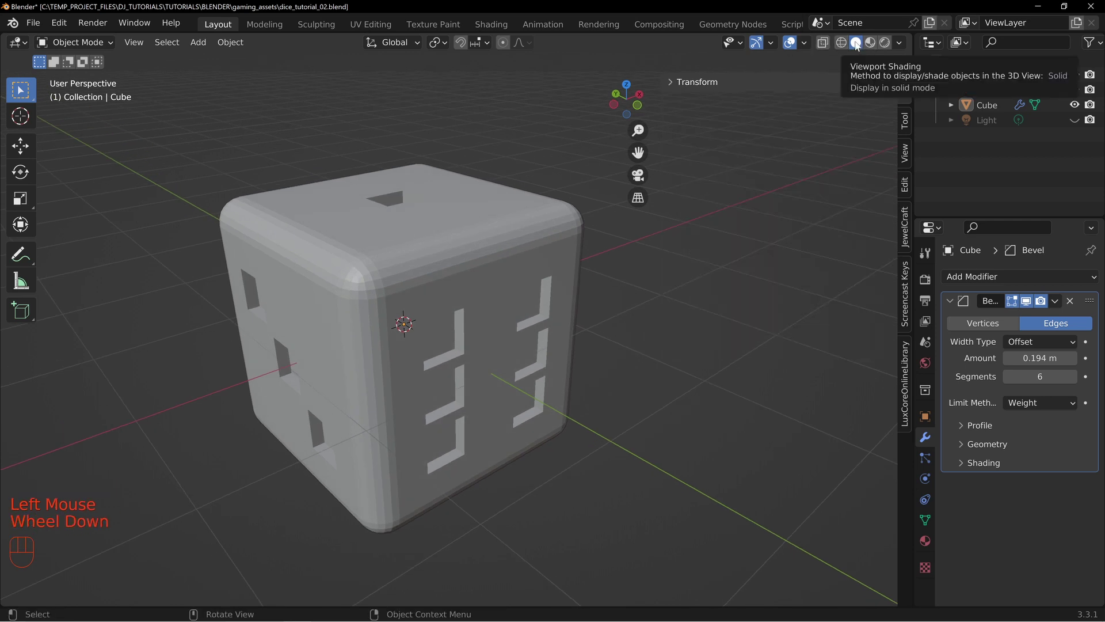
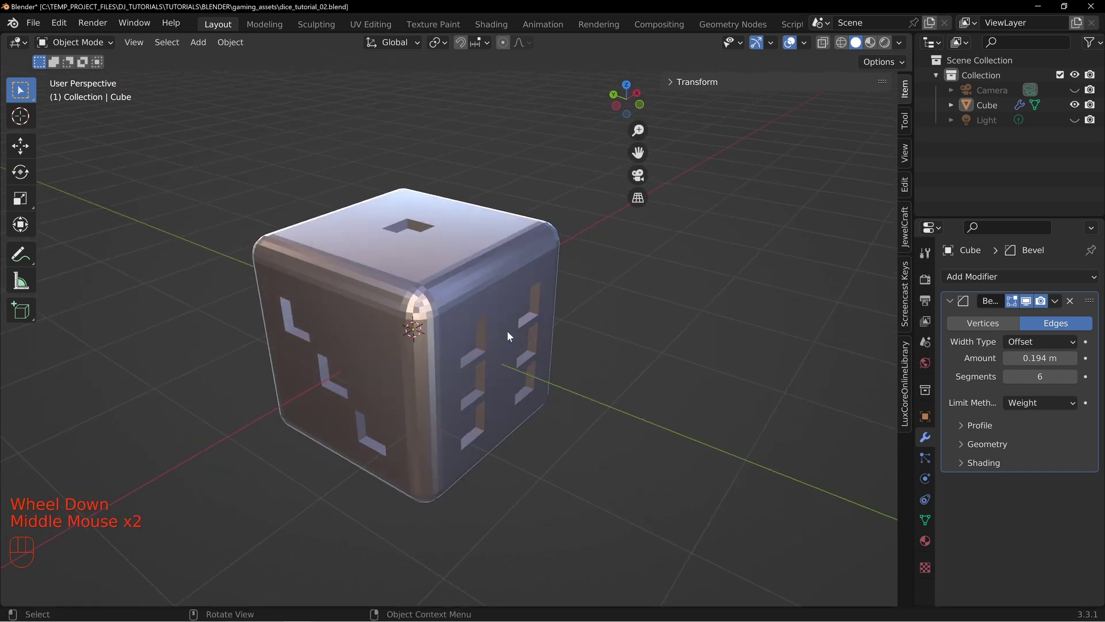
pyautogui.middleClick(480, 307)
pyautogui.scroll(3)
pyautogui.middleClick(572, 306)
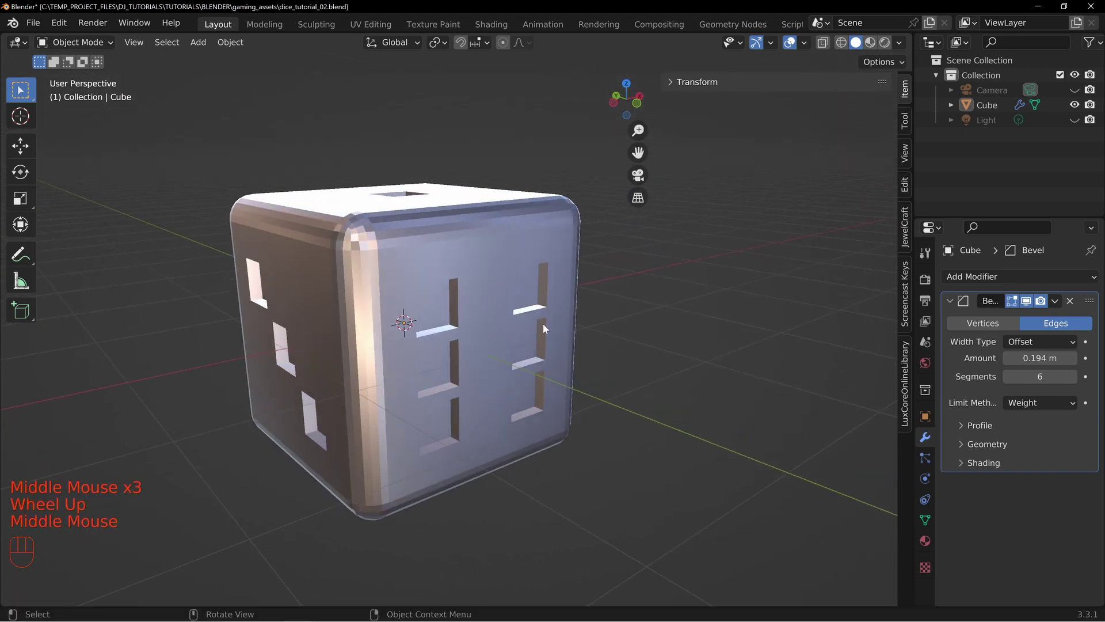
pyautogui.middleClick(505, 330)
pyautogui.middleClick(393, 229)
pyautogui.moveTo(447, 268); pyautogui.dragTo(427, 275)
pyautogui.middleClick(518, 298)
pyautogui.middleClick(334, 222)
pyautogui.middleClick(366, 240)
pyautogui.moveTo(399, 313); pyautogui.dragTo(408, 303)
pyautogui.middleClick(474, 229)
pyautogui.moveTo(548, 285); pyautogui.dragTo(531, 278)
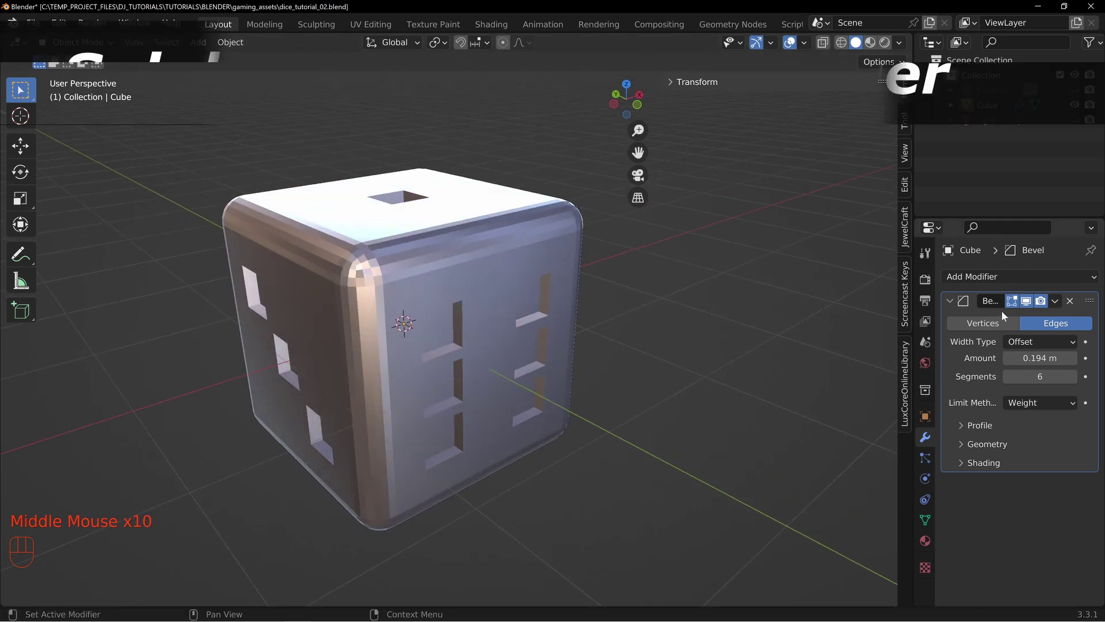
pyautogui.middleClick(520, 269)
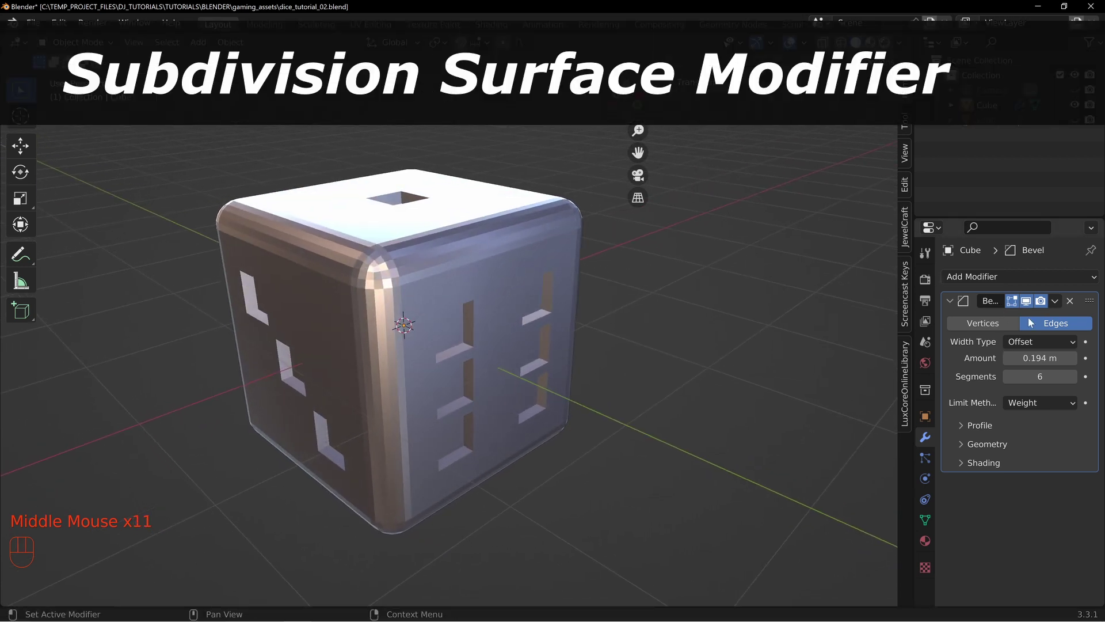
# Step: Add a Subdivision Surface modifier stacked after the Bevel with viewport level 2
pyautogui.moveTo(952, 306); pyautogui.dragTo(976, 293)
pyautogui.moveTo(982, 287); pyautogui.dragTo(809, 555)
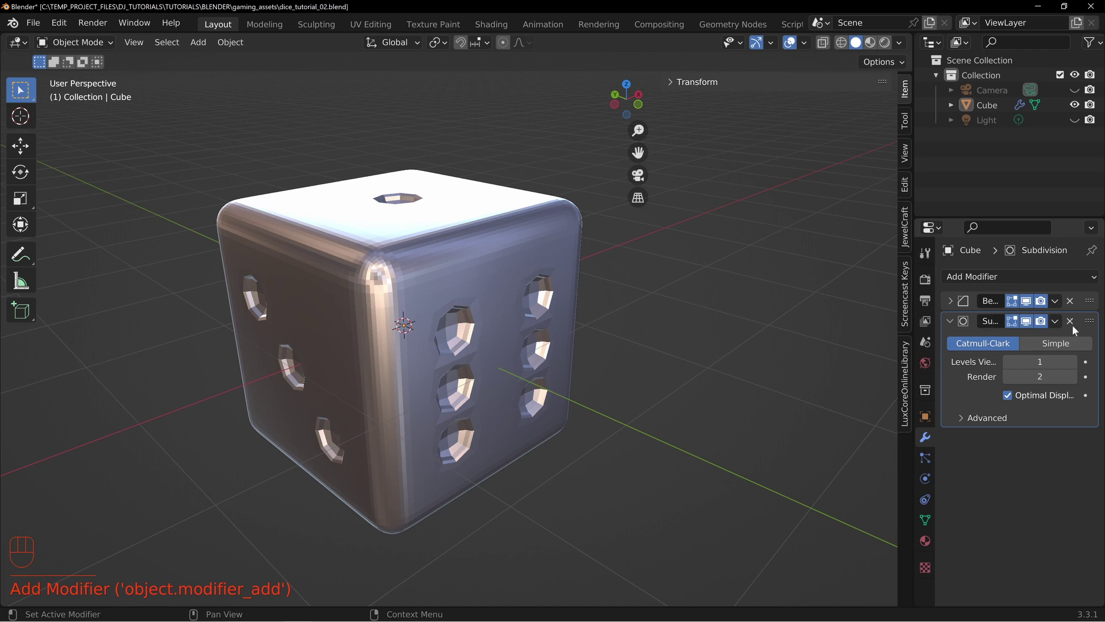
pyautogui.click(955, 304)
pyautogui.click(954, 304)
pyautogui.click(1094, 325)
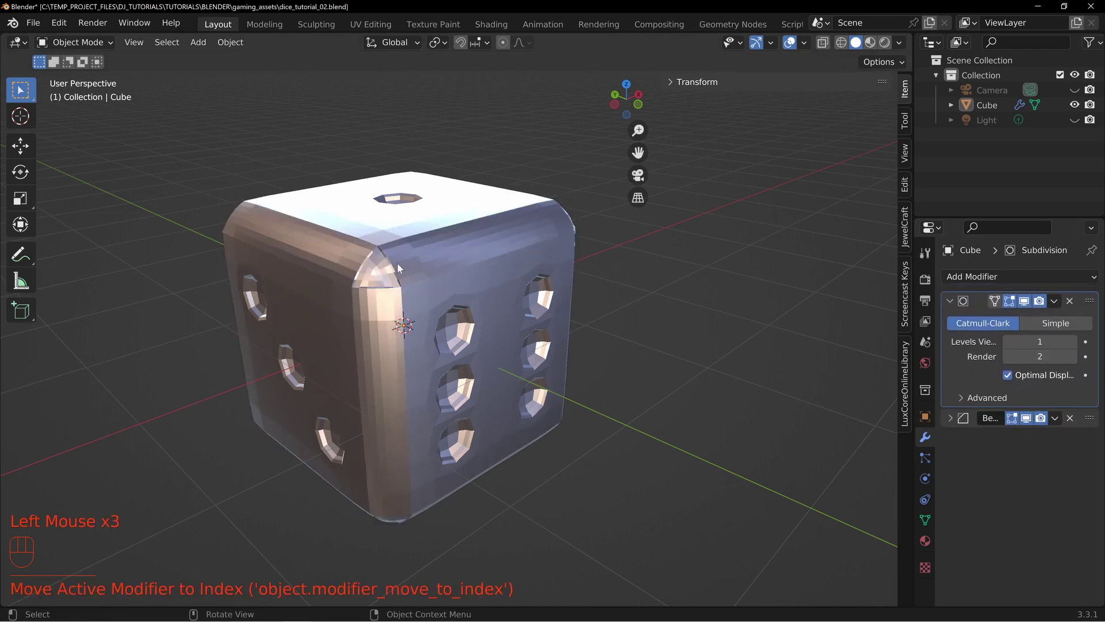
pyautogui.moveTo(1088, 302); pyautogui.dragTo(1081, 377)
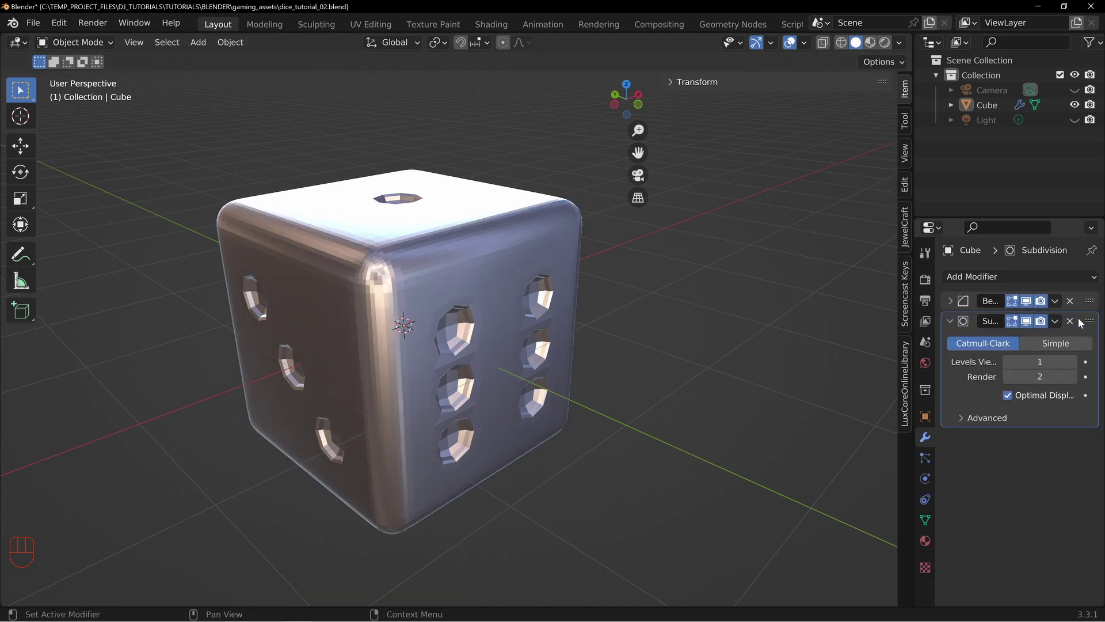
pyautogui.click(951, 305)
pyautogui.click(951, 306)
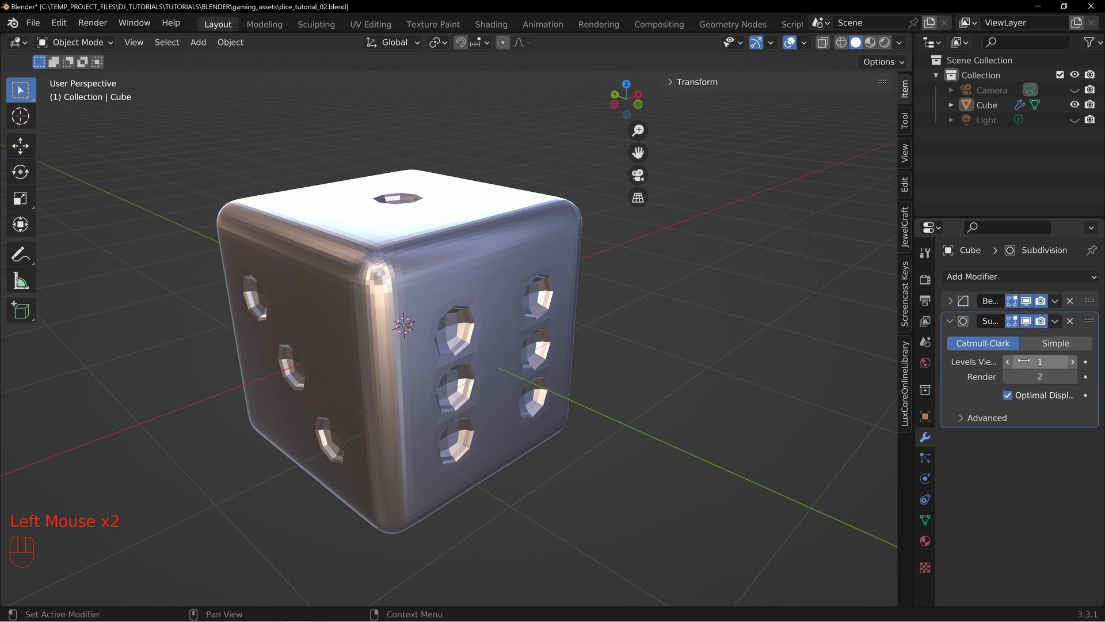
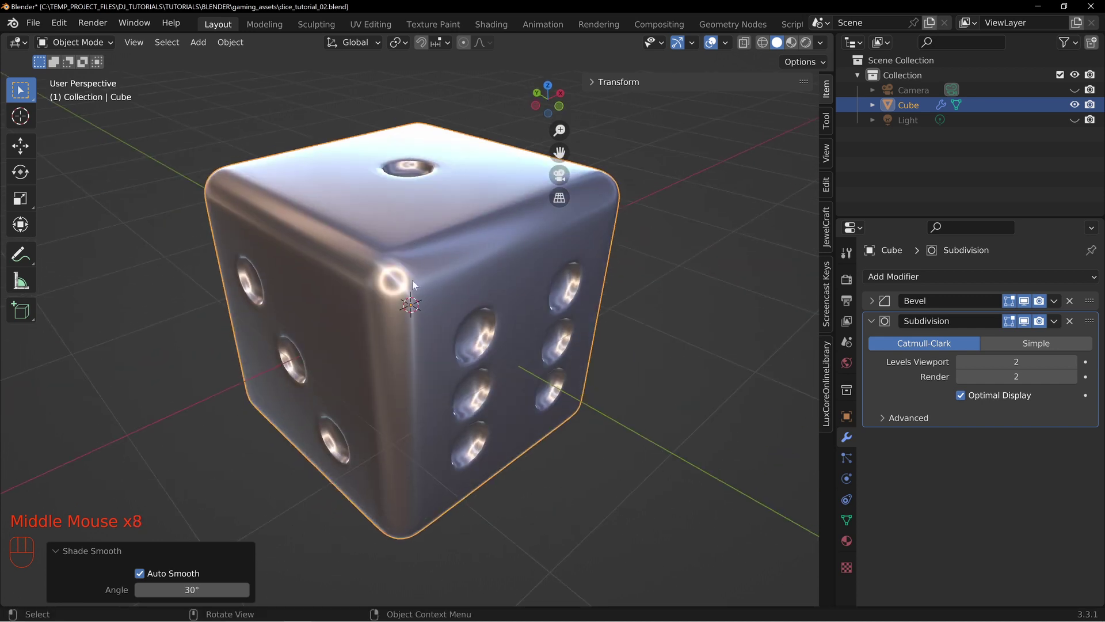
# Step: Move in close and orbit to inspect how the subdivision rounds the pips
pyautogui.moveTo(362, 280); pyautogui.dragTo(494, 267)
pyautogui.moveTo(311, 250); pyautogui.dragTo(447, 196)
pyautogui.middleClick(447, 196)
pyautogui.scroll(3)
pyautogui.middleClick(351, 245)
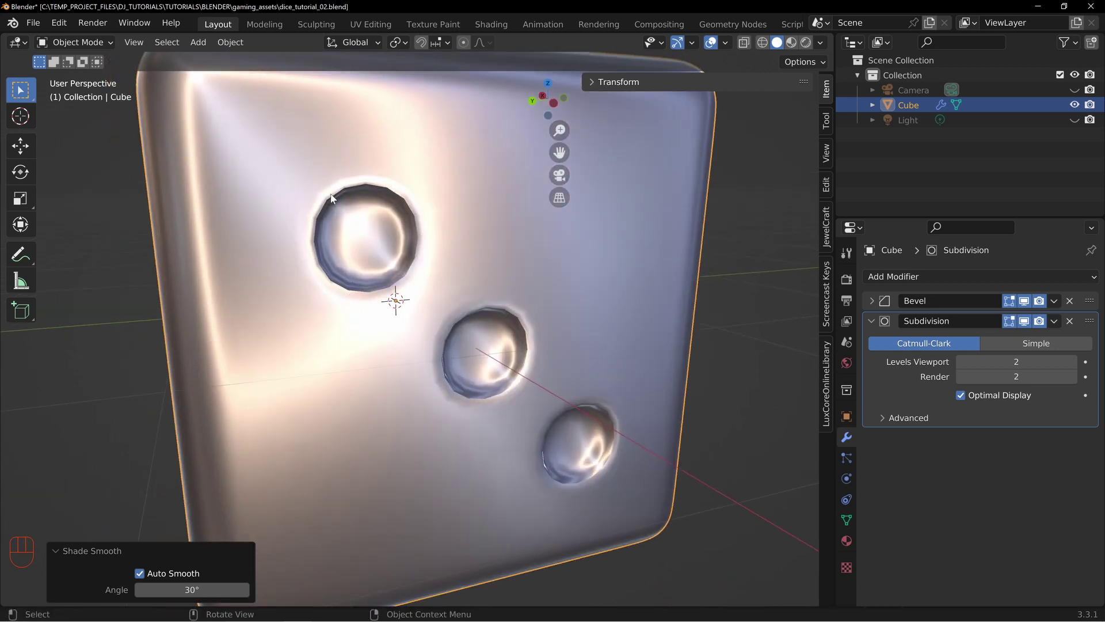
pyautogui.middleClick(453, 291)
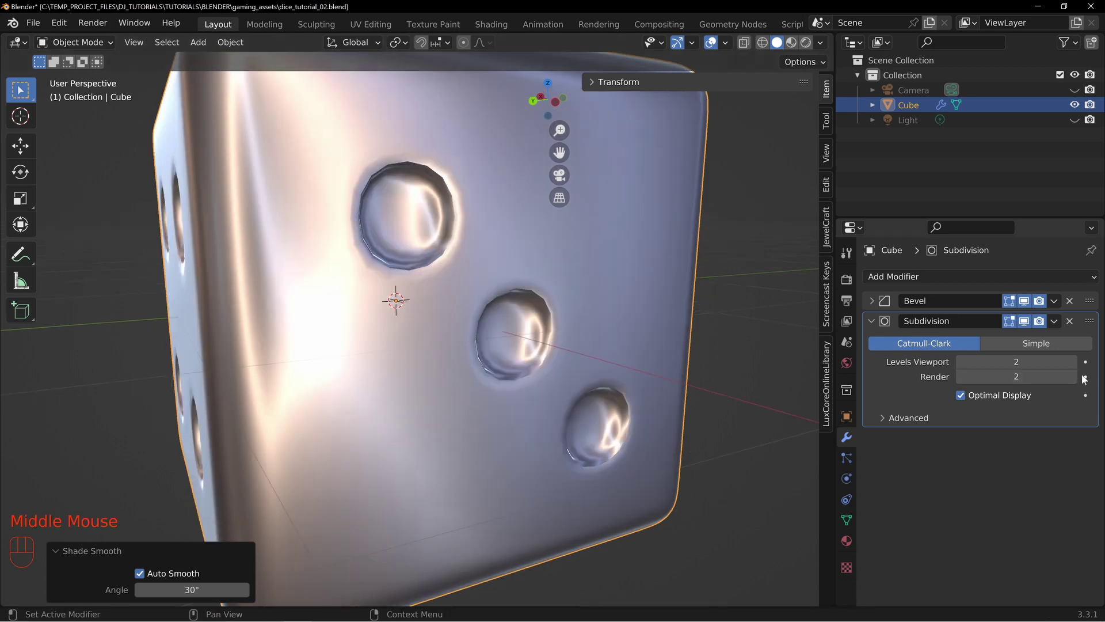
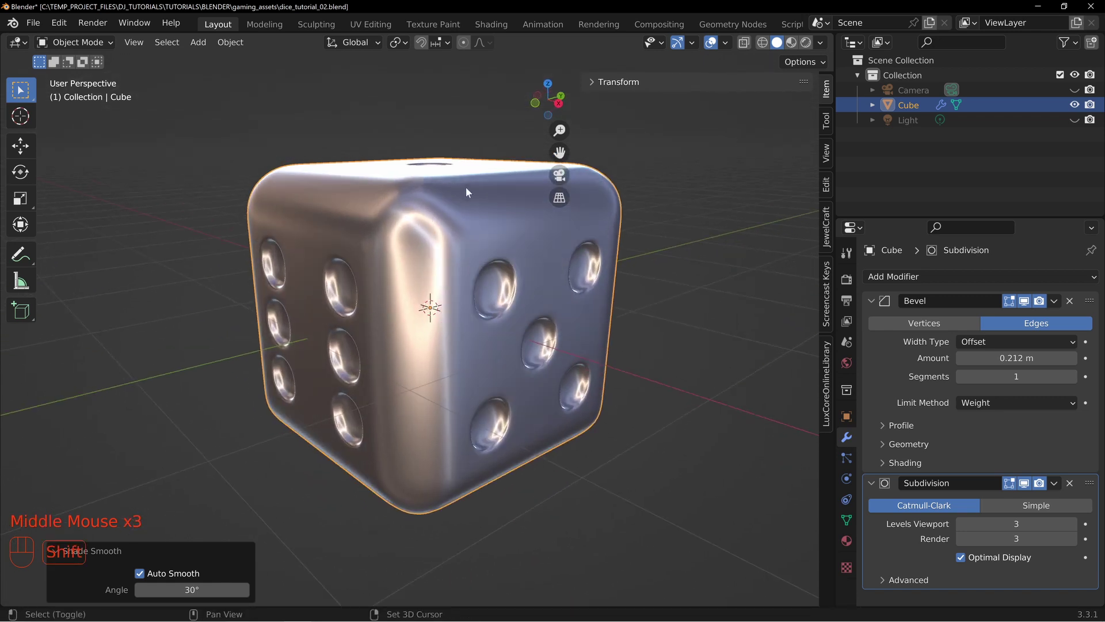
# Step: Expand the Bevel modifier and raise its segments to 3
pyautogui.moveTo(482, 206); pyautogui.dragTo(532, 211)
pyautogui.click(1075, 382)
pyautogui.click(1076, 382)
pyautogui.click(1076, 381)
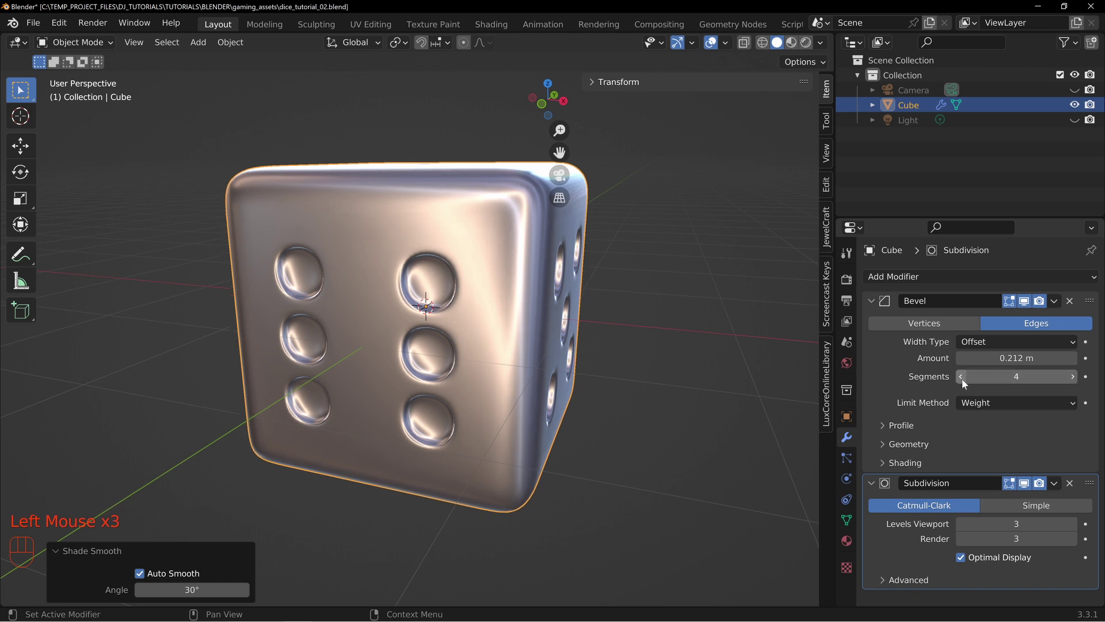
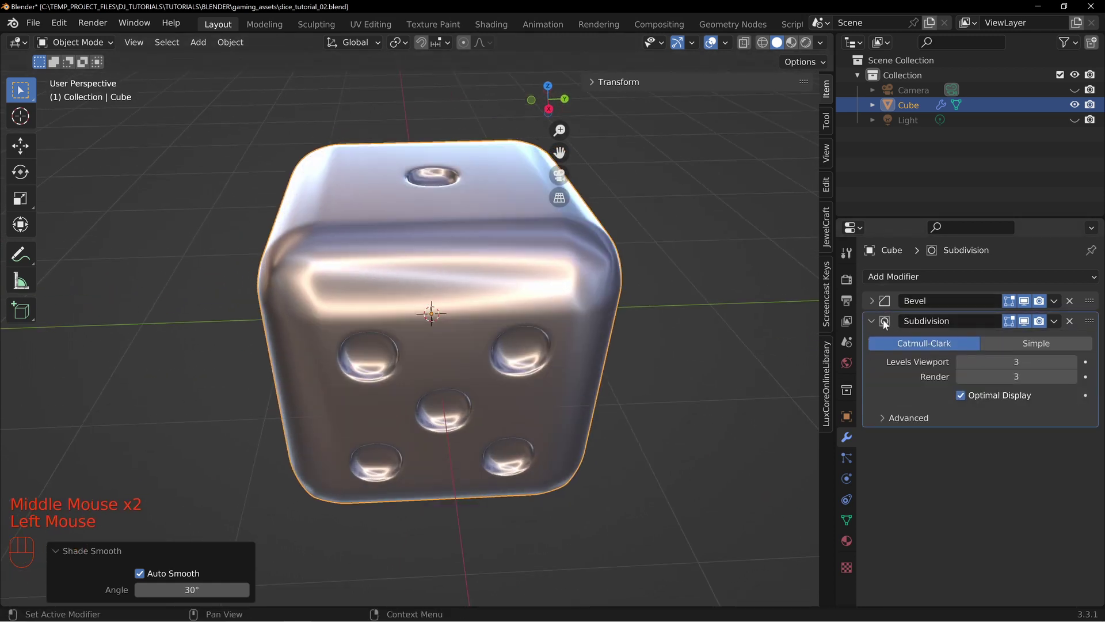
# Step: Reduce the bevel Amount to 0.244 m and inspect the softly rounded die from all sides
pyautogui.middleClick(370, 274)
pyautogui.moveTo(290, 240); pyautogui.dragTo(331, 234)
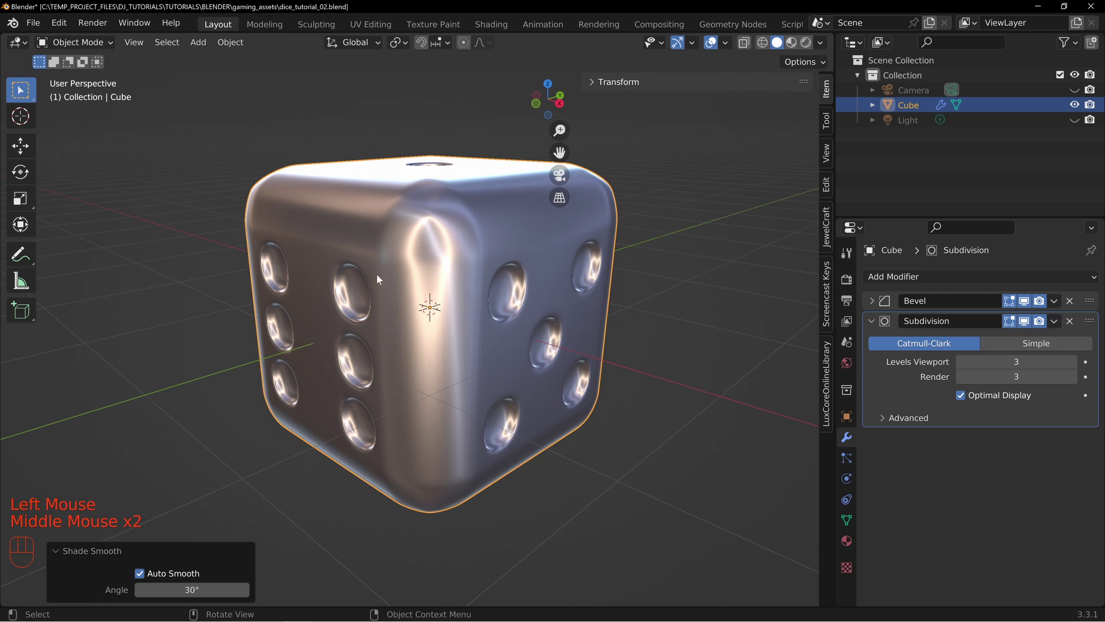
pyautogui.moveTo(293, 224); pyautogui.dragTo(479, 257)
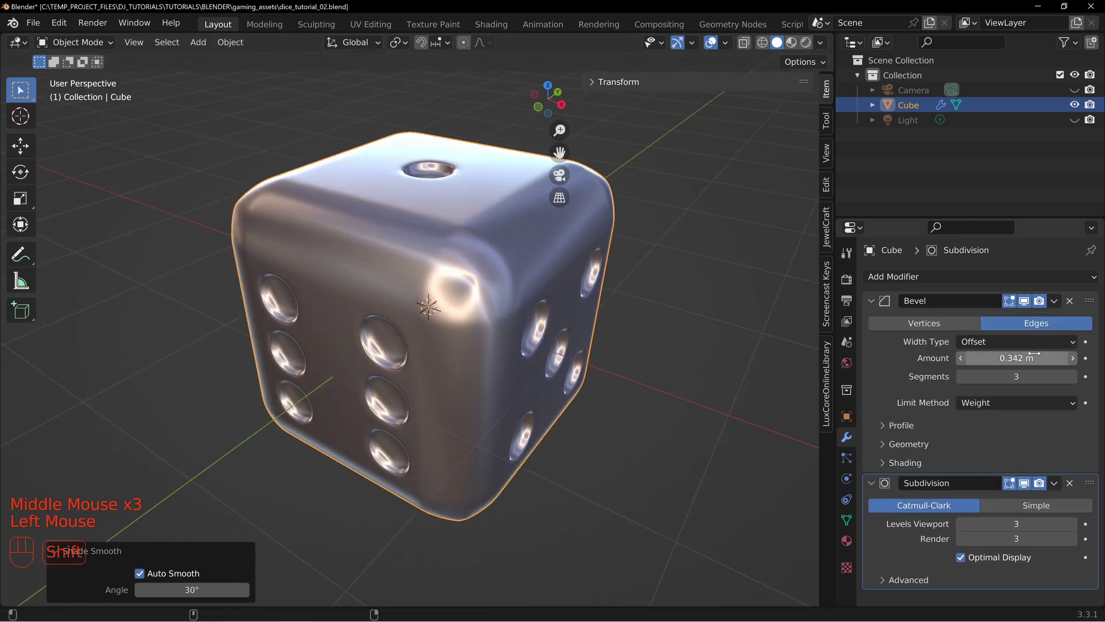
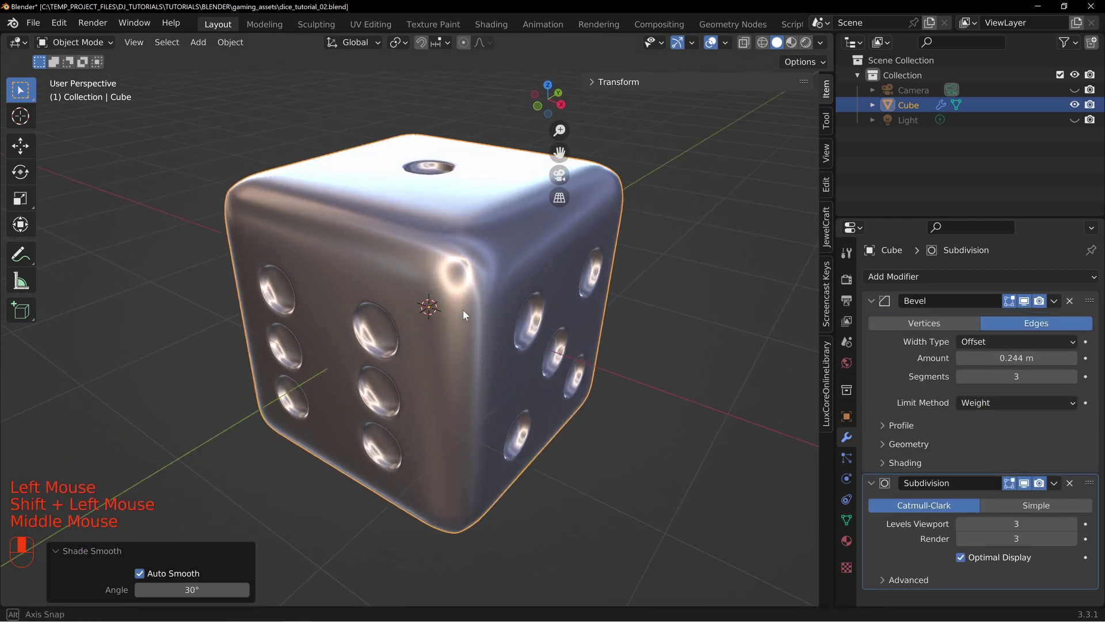
pyautogui.moveTo(471, 274); pyautogui.dragTo(362, 298)
pyautogui.moveTo(441, 231); pyautogui.dragTo(418, 320)
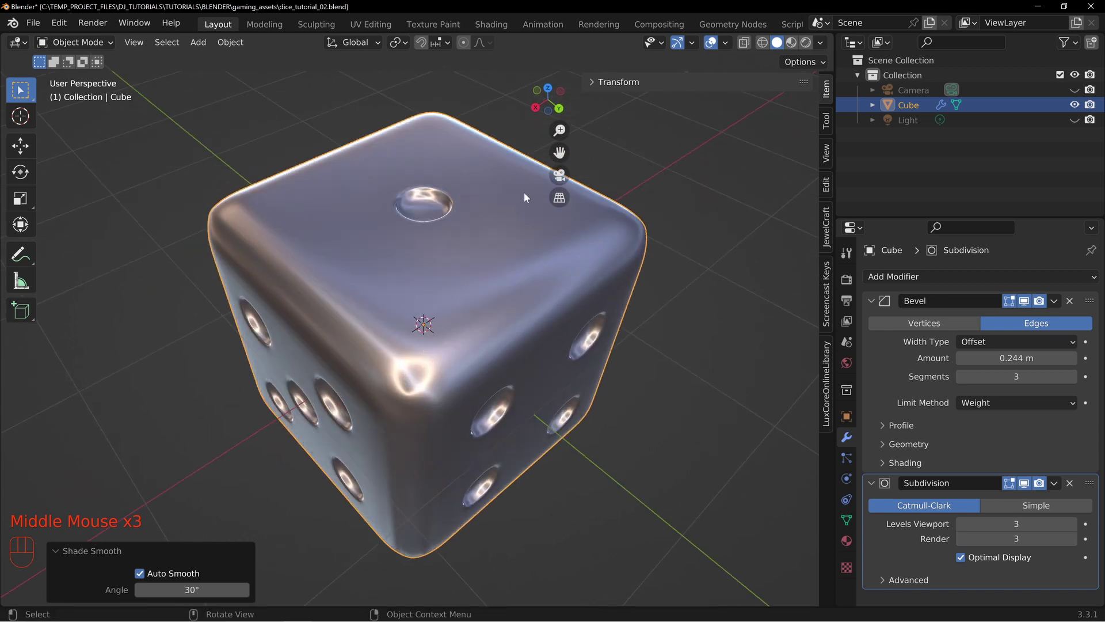
pyautogui.moveTo(398, 297); pyautogui.dragTo(440, 281)
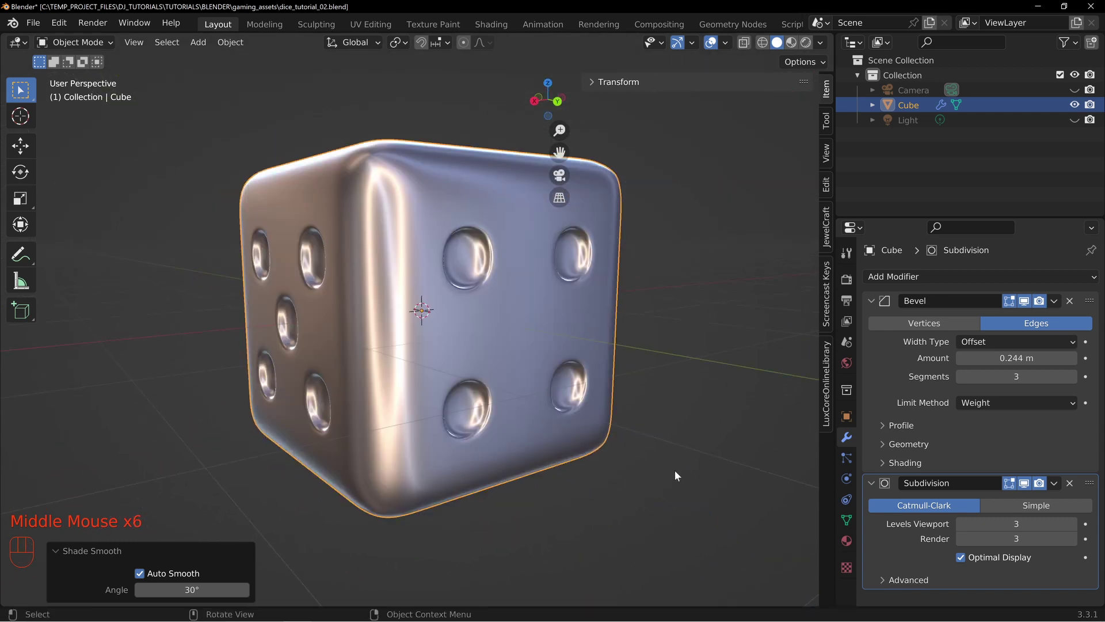
pyautogui.moveTo(467, 269); pyautogui.dragTo(479, 287)
pyautogui.moveTo(337, 243); pyautogui.dragTo(382, 248)
pyautogui.moveTo(324, 228); pyautogui.dragTo(442, 197)
pyautogui.middleClick(324, 240)
pyautogui.middleClick(548, 236)
pyautogui.moveTo(637, 287); pyautogui.dragTo(506, 271)
pyautogui.press('z')
pyautogui.moveTo(621, 309); pyautogui.dragTo(556, 293)
pyautogui.moveTo(454, 286); pyautogui.dragTo(422, 288)
pyautogui.moveTo(408, 287); pyautogui.dragTo(445, 285)
pyautogui.moveTo(550, 278); pyautogui.dragTo(512, 280)
pyautogui.moveTo(421, 280); pyautogui.dragTo(706, 352)
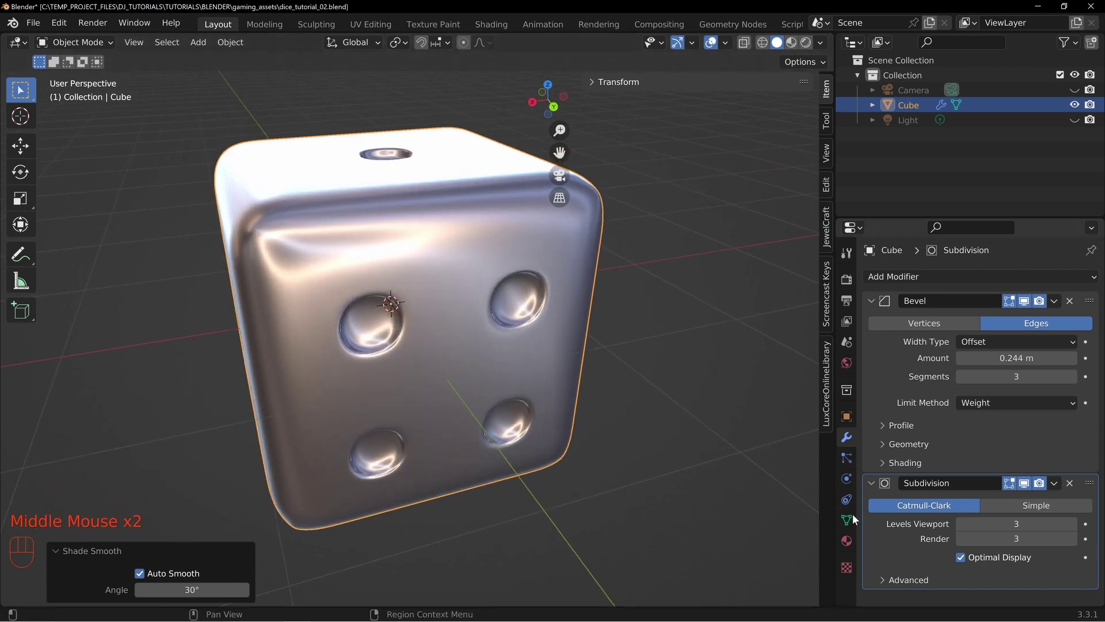
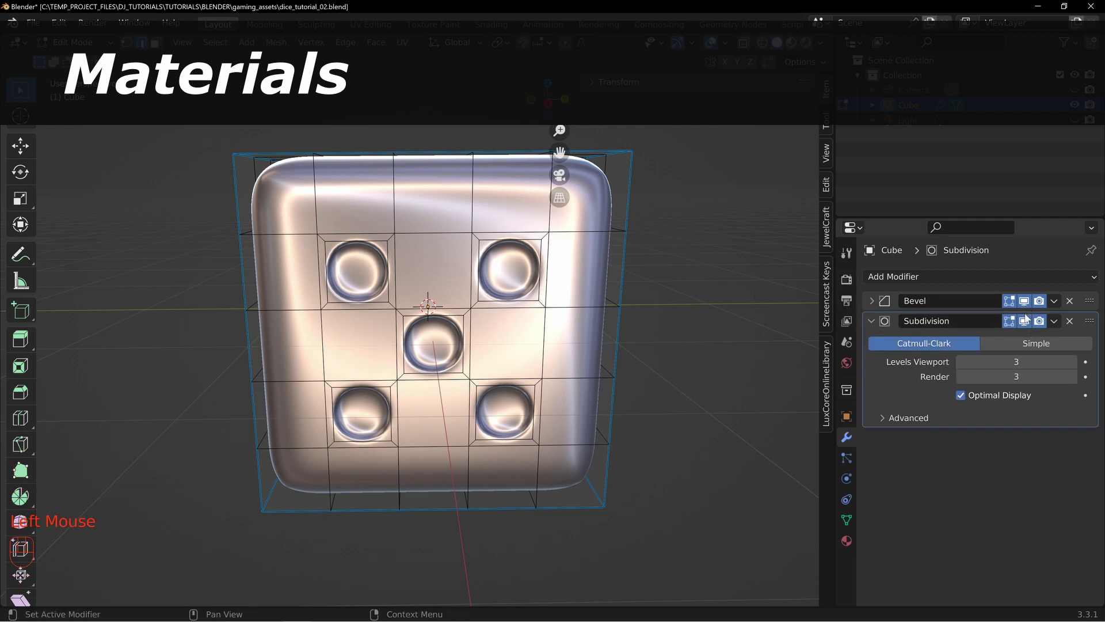
# Step: Hide the Subdivision modifier in the viewport and select two pip recesses' faces
pyautogui.click(1027, 324)
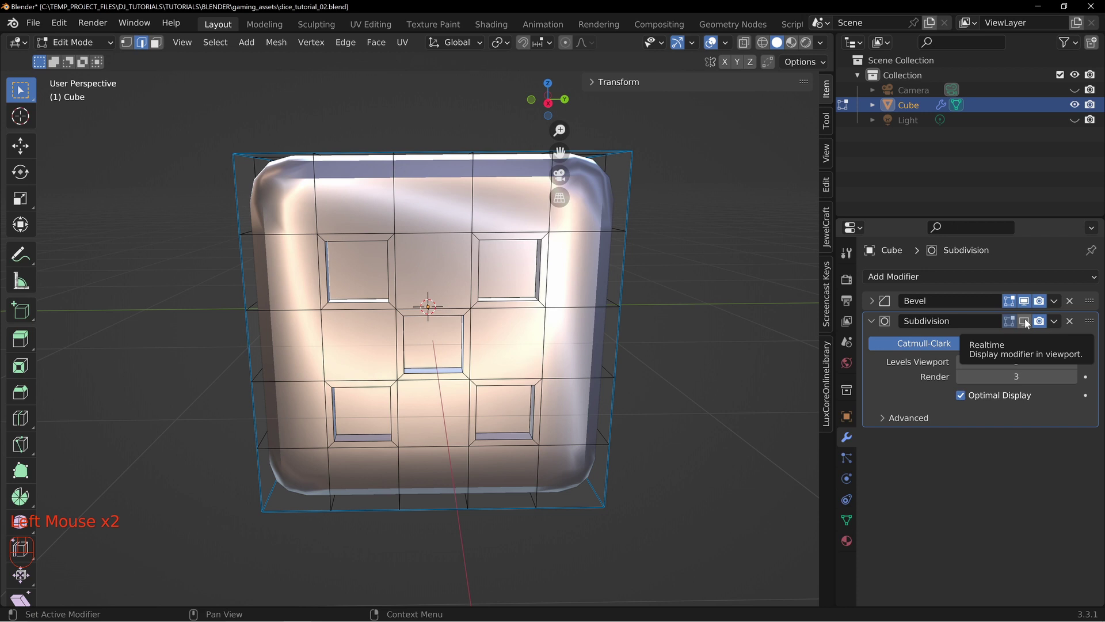
pyautogui.click(1026, 307)
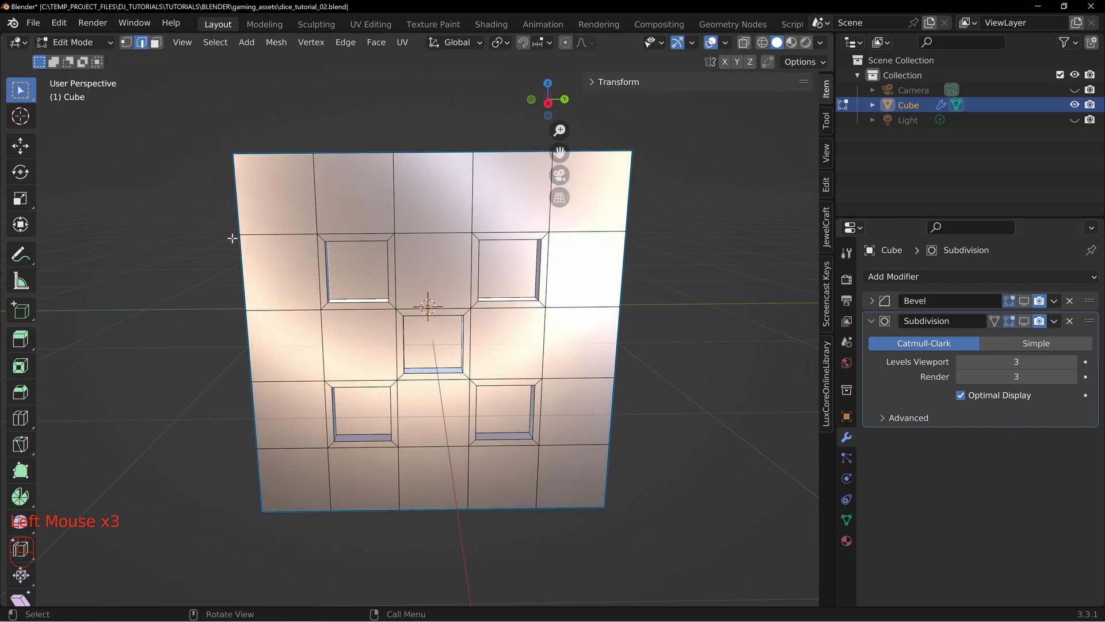
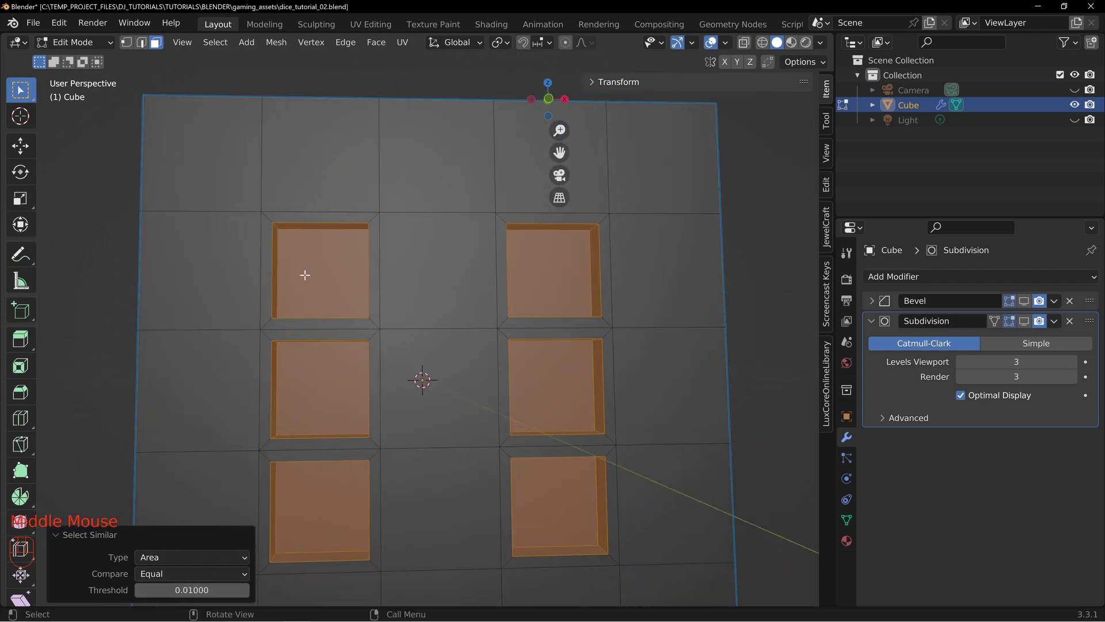
pyautogui.moveTo(281, 263); pyautogui.dragTo(445, 372)
pyautogui.moveTo(315, 372); pyautogui.dragTo(428, 333)
# Step: Extend the selection to every similar pip recess face on all sides with Select Similar
pyautogui.moveTo(375, 361); pyautogui.dragTo(374, 310)
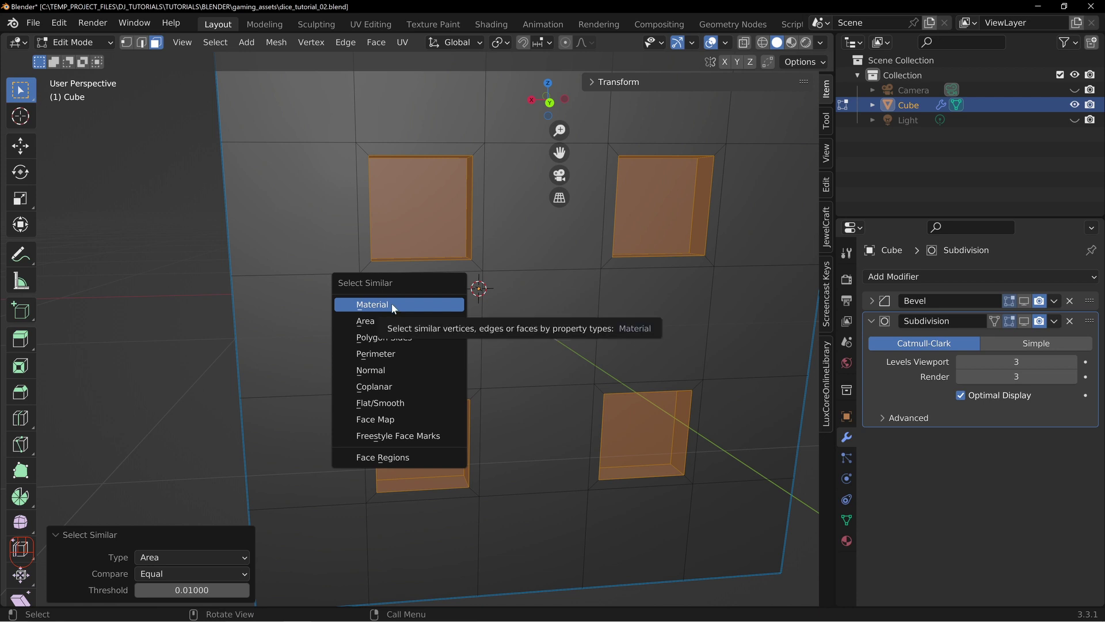
pyautogui.moveTo(677, 350); pyautogui.dragTo(546, 369)
pyautogui.scroll(-3)
pyautogui.moveTo(606, 378); pyautogui.dragTo(543, 384)
pyautogui.middleClick(548, 382)
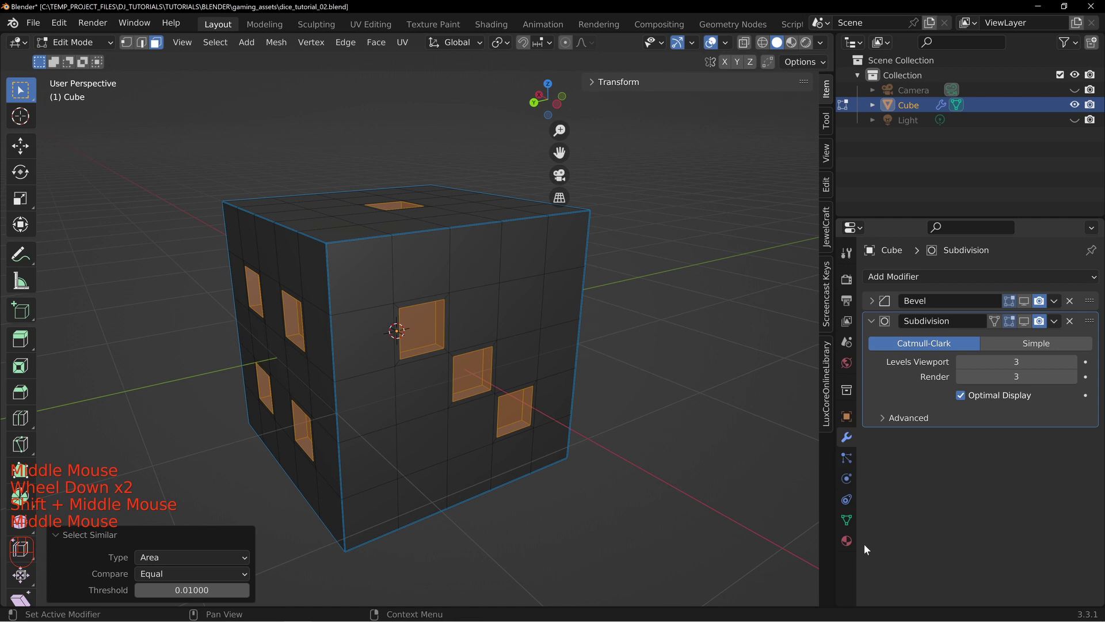
# Step: Assign the die's material to the selected pip faces and rename it 'pips'
pyautogui.click(849, 544)
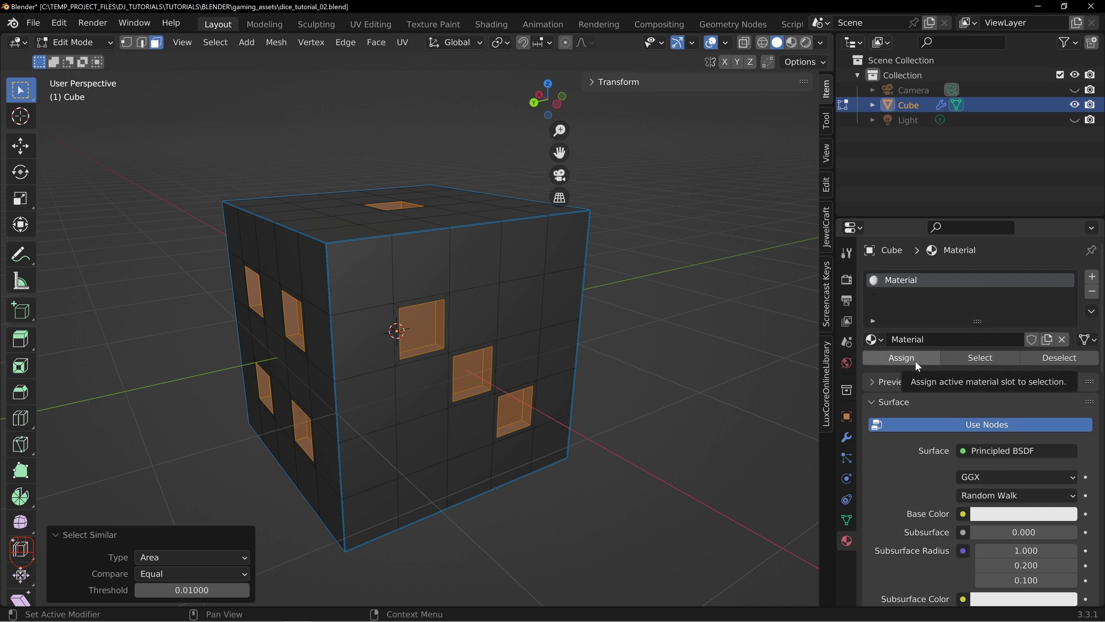
pyautogui.click(919, 366)
pyautogui.moveTo(945, 344); pyautogui.dragTo(945, 345)
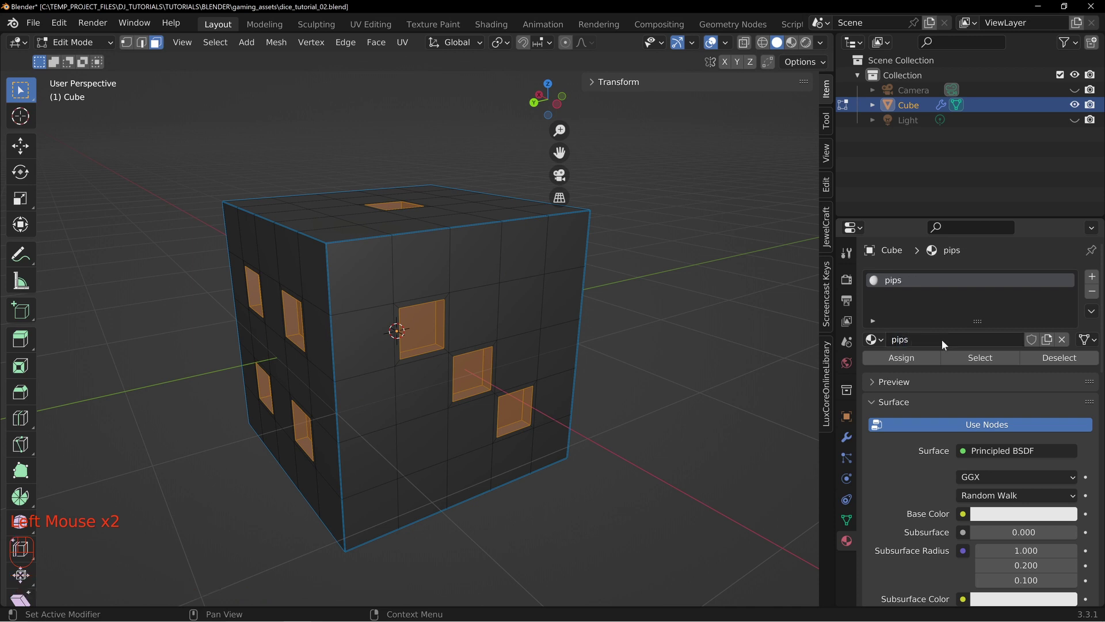
# Step: Add a second material 'base' and assign it to every face except the pips
pyautogui.click(1093, 281)
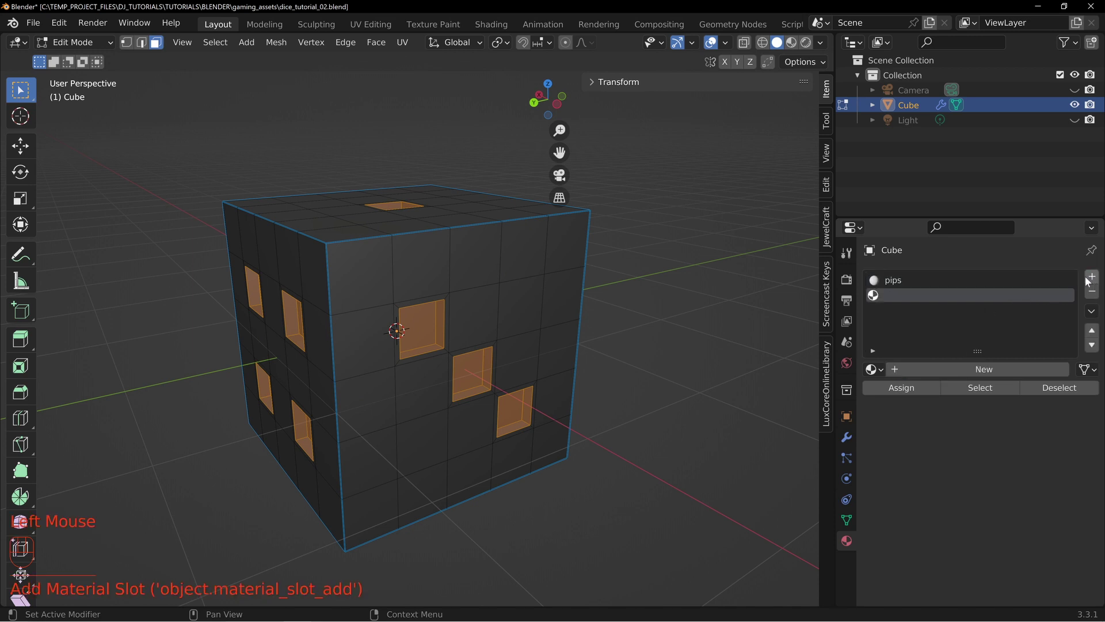
pyautogui.click(958, 371)
pyautogui.moveTo(958, 371); pyautogui.dragTo(956, 374)
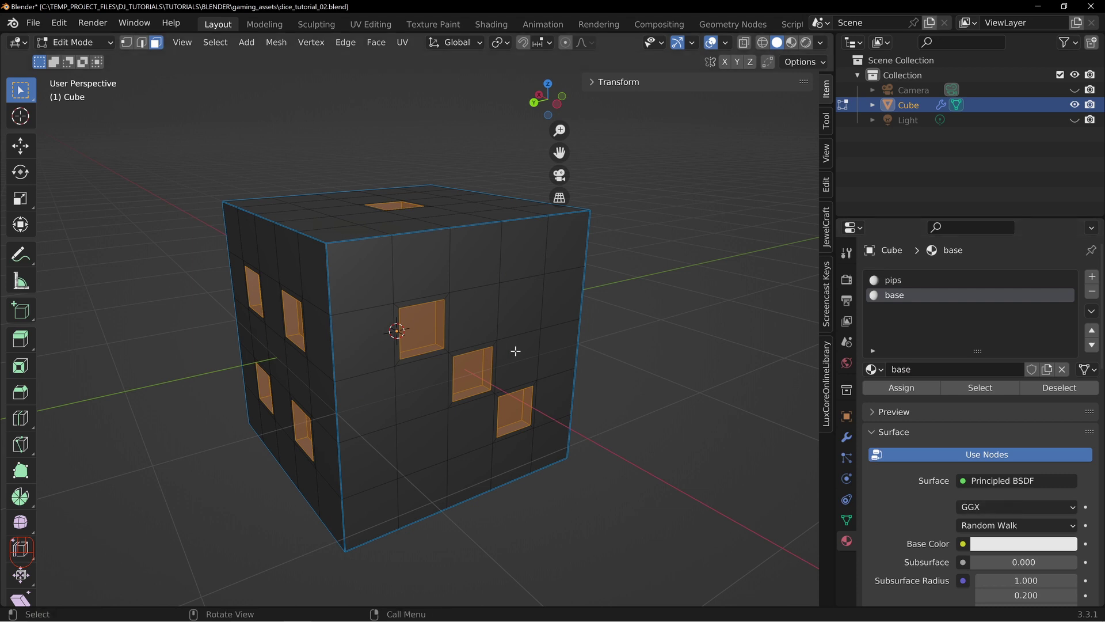
pyautogui.press('ctrl+i')
pyautogui.moveTo(326, 290); pyautogui.dragTo(352, 292)
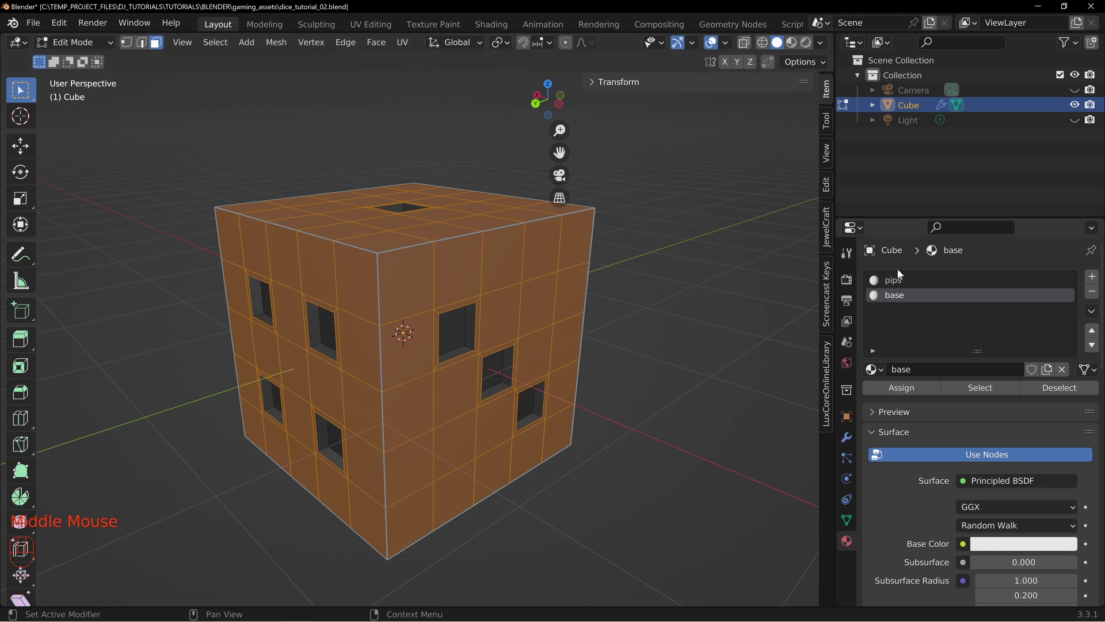
pyautogui.click(897, 300)
# Step: Set the base material's Base Color to red
pyautogui.click(917, 394)
pyautogui.doubleClick(917, 394)
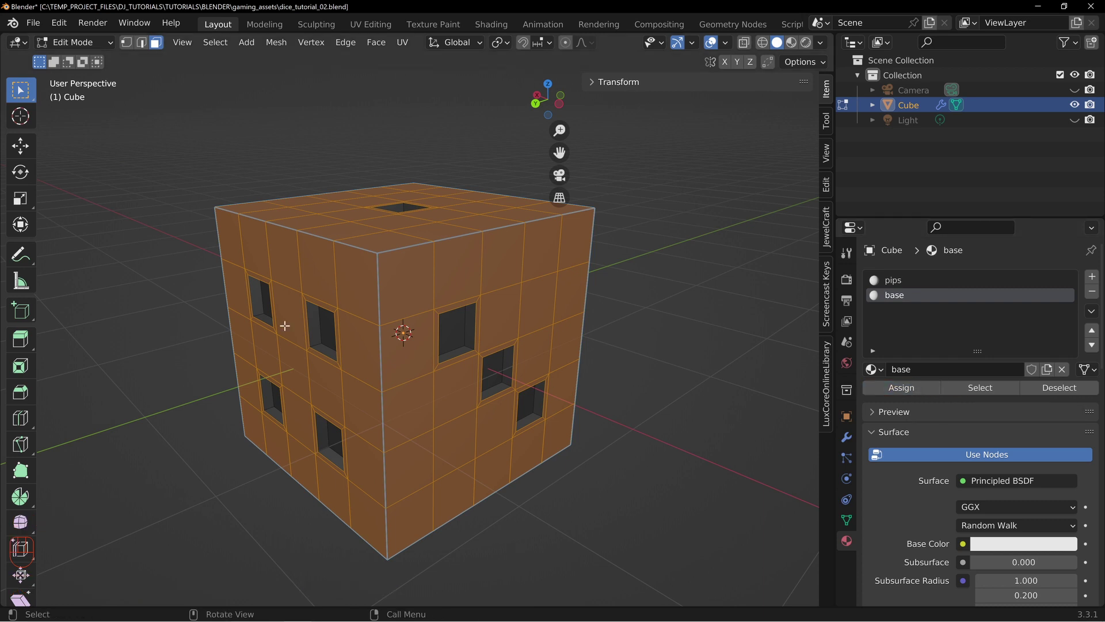
pyautogui.press('n')
pyautogui.press('n')
pyautogui.press('t')
pyautogui.scroll(-3)
pyautogui.click(894, 325)
pyautogui.moveTo(889, 346); pyautogui.dragTo(913, 352)
pyautogui.scroll(-3)
pyautogui.scroll(-3)
pyautogui.click(1012, 387)
pyautogui.scroll(-3)
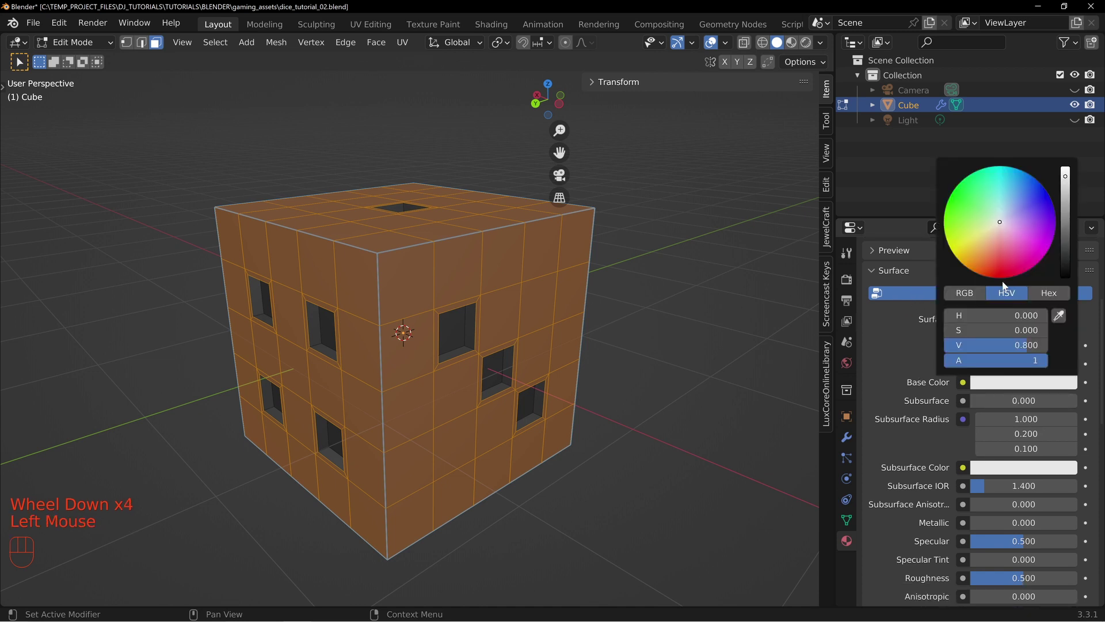
# Step: Return to Object Mode and look over the whole die
pyautogui.middleClick(540, 335)
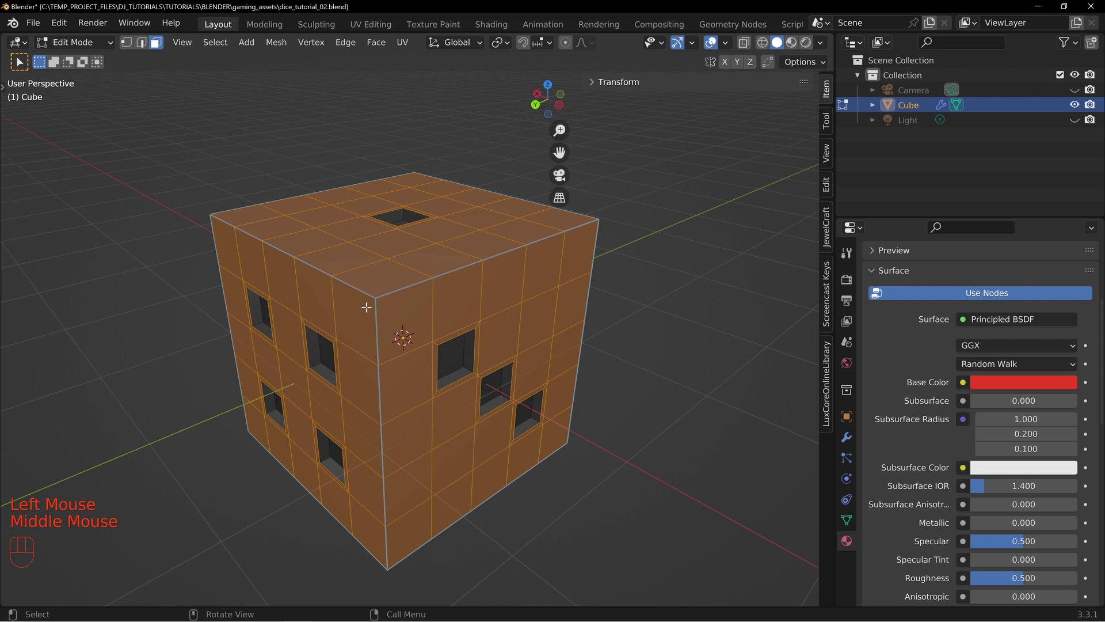
pyautogui.press('Tab')
pyautogui.middleClick(463, 343)
pyautogui.moveTo(536, 333); pyautogui.dragTo(493, 371)
pyautogui.moveTo(547, 379); pyautogui.dragTo(397, 362)
# Step: Switch the viewport to Material Preview to see the red die with white pips
pyautogui.press('z')
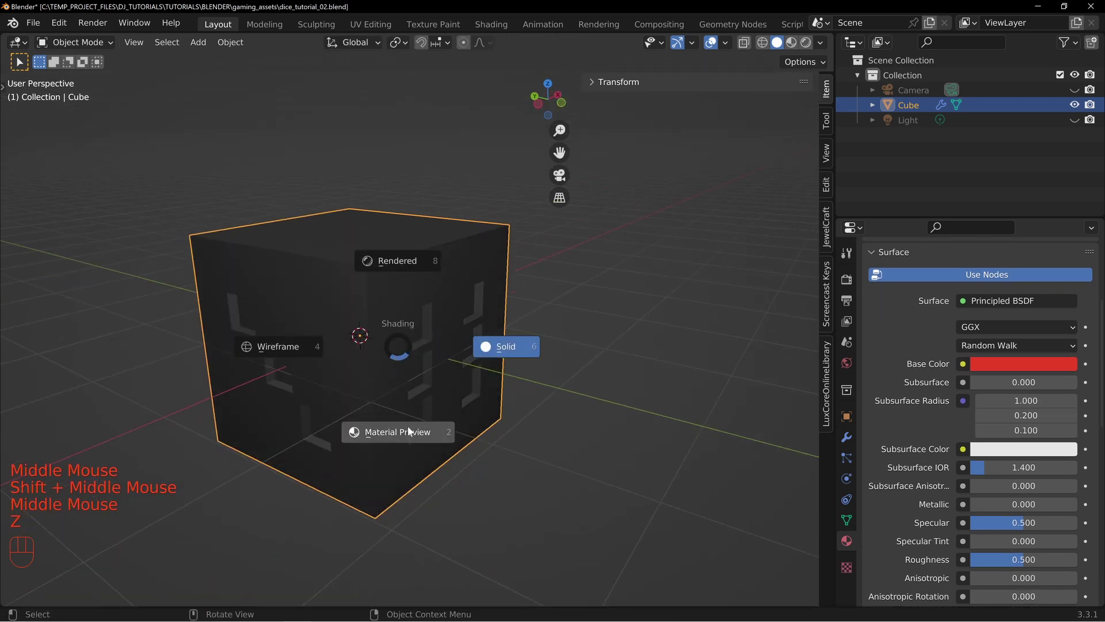
pyautogui.moveTo(523, 446); pyautogui.dragTo(484, 435)
pyautogui.moveTo(426, 340); pyautogui.dragTo(468, 355)
pyautogui.middleClick(490, 359)
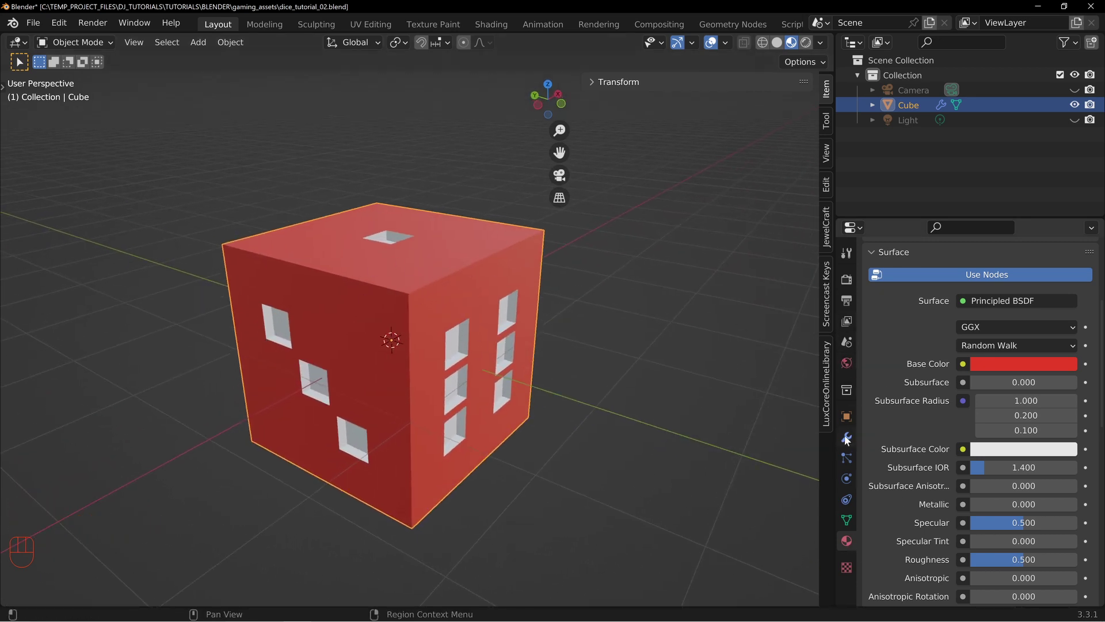
# Step: Re-enable the Subdivision modifier in the viewport so the die appears rounded again
pyautogui.click(850, 445)
pyautogui.click(1025, 306)
pyautogui.click(1027, 322)
pyautogui.moveTo(588, 423); pyautogui.dragTo(537, 383)
pyautogui.moveTo(365, 267); pyautogui.dragTo(540, 389)
pyautogui.moveTo(664, 437); pyautogui.dragTo(482, 356)
pyautogui.moveTo(513, 438); pyautogui.dragTo(453, 392)
pyautogui.moveTo(587, 374); pyautogui.dragTo(491, 371)
pyautogui.moveTo(491, 320); pyautogui.dragTo(430, 258)
pyautogui.moveTo(419, 263); pyautogui.dragTo(466, 328)
# Step: Deepen the base material's red colour
pyautogui.click(854, 552)
pyautogui.scroll(-3)
pyautogui.scroll(-3)
pyautogui.moveTo(1034, 499); pyautogui.dragTo(996, 494)
pyautogui.scroll(3)
pyautogui.scroll(3)
pyautogui.click(931, 274)
pyautogui.click(1029, 517)
# Step: Inspect the rounded red die and bring up the scene's render settings
pyautogui.moveTo(473, 388); pyautogui.dragTo(501, 343)
pyautogui.moveTo(389, 278); pyautogui.dragTo(471, 308)
pyautogui.moveTo(435, 303); pyautogui.dragTo(520, 304)
pyautogui.moveTo(634, 374); pyautogui.dragTo(608, 365)
pyautogui.click(844, 289)
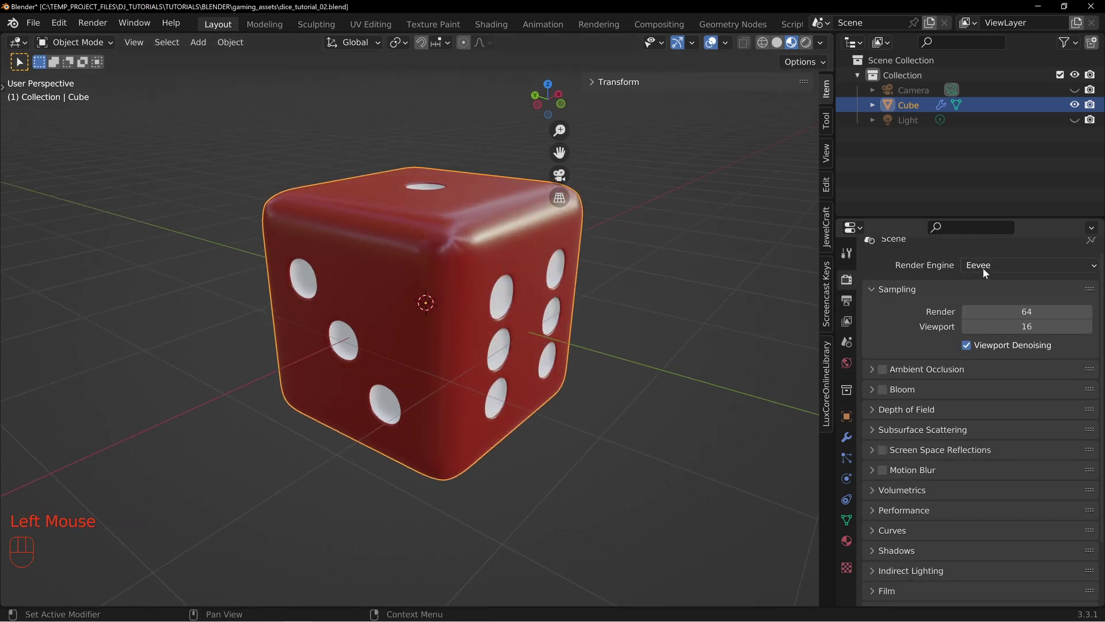
# Step: Save the blend file and switch the render engine to Cycles
pyautogui.click(988, 272)
pyautogui.middleClick(480, 298)
pyautogui.press('z')
pyautogui.moveTo(994, 273); pyautogui.dragTo(1001, 315)
pyautogui.moveTo(43, 29); pyautogui.dragTo(76, 132)
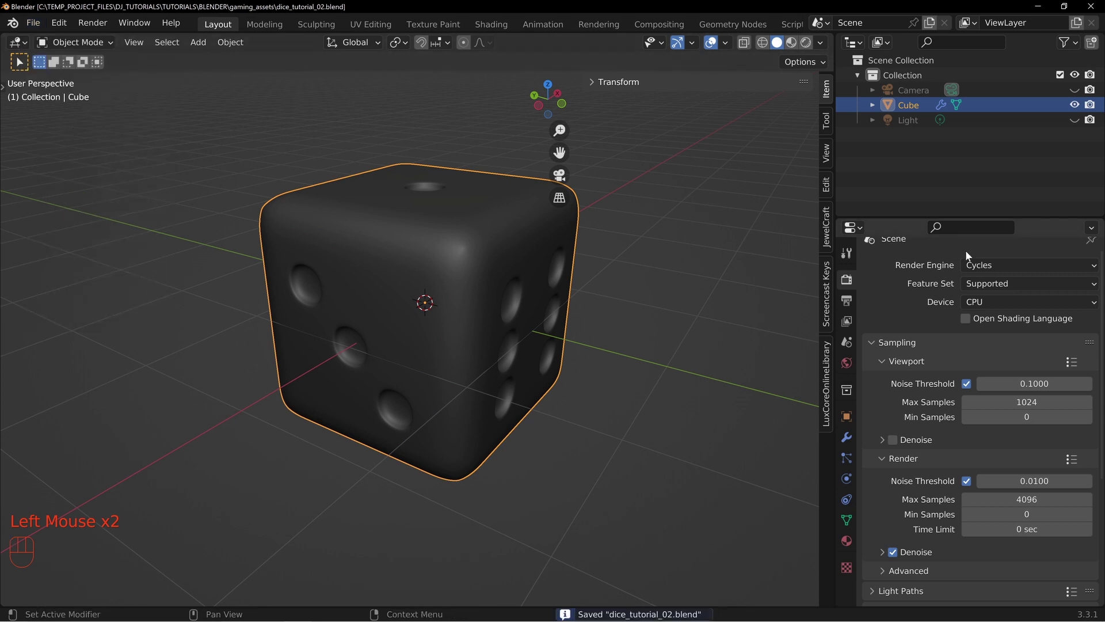
# Step: Set Cycles to GPU Compute, check OptiX in Preferences, and show the die in Rendered shading
pyautogui.moveTo(993, 301); pyautogui.dragTo(984, 346)
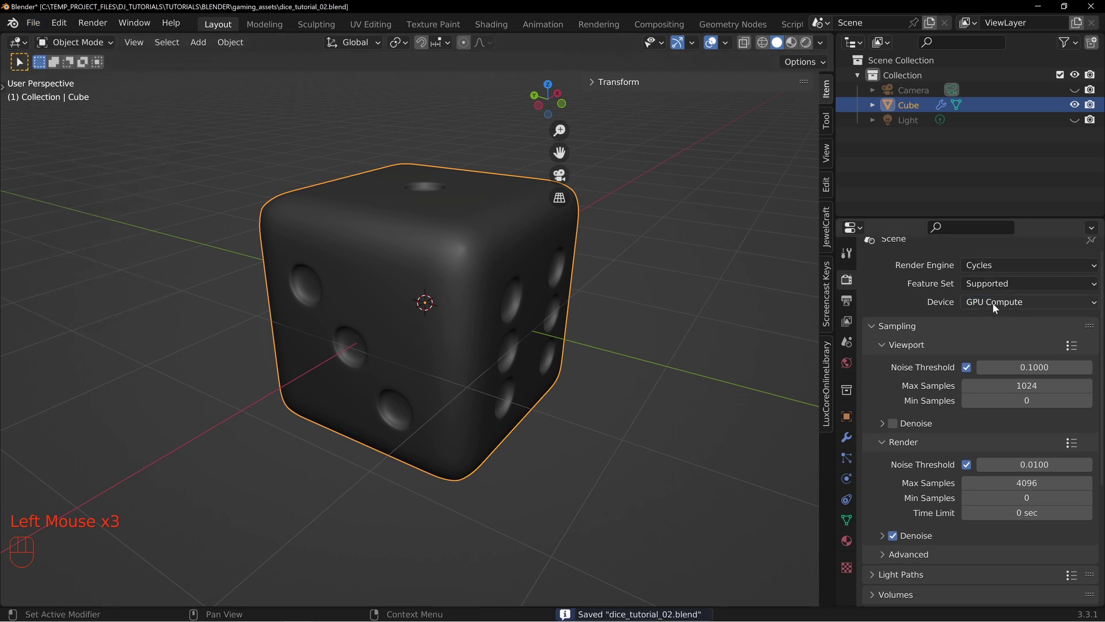
pyautogui.moveTo(898, 332); pyautogui.dragTo(904, 343)
pyautogui.doubleClick(903, 341)
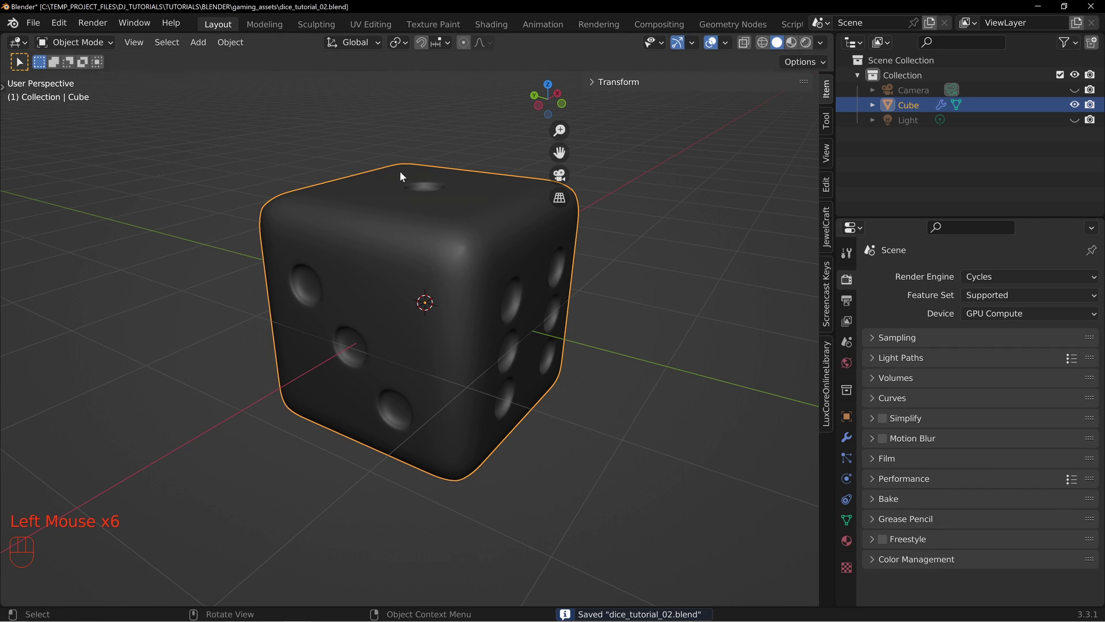
pyautogui.moveTo(60, 28); pyautogui.dragTo(114, 239)
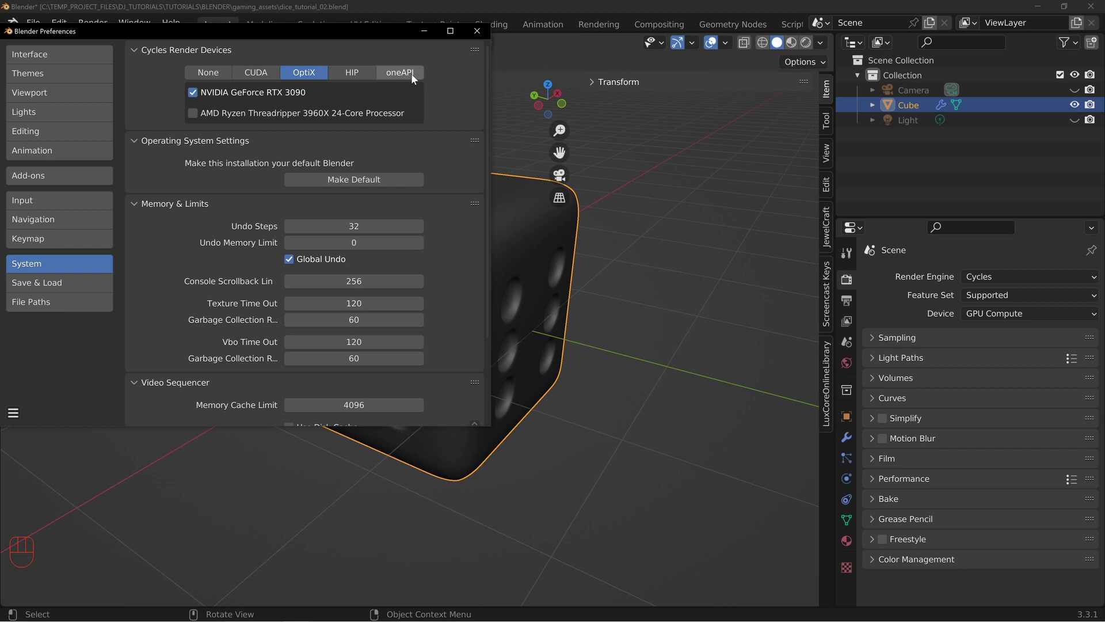
pyautogui.press('z')
pyautogui.middleClick(693, 348)
pyautogui.moveTo(806, 45); pyautogui.dragTo(577, 374)
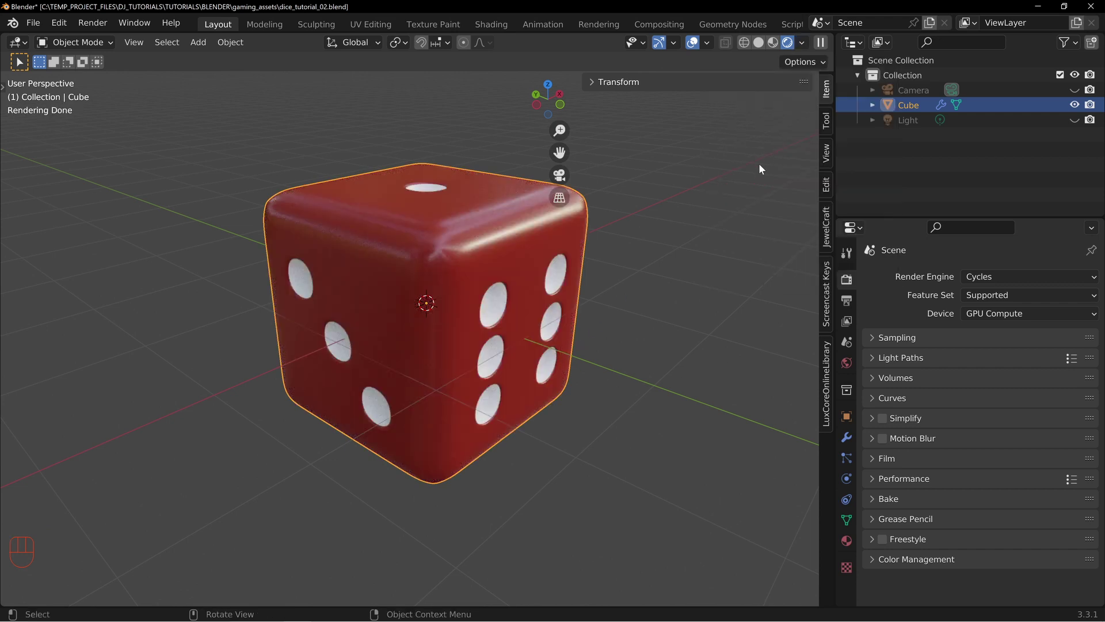
pyautogui.moveTo(623, 334); pyautogui.dragTo(591, 323)
pyautogui.middleClick(494, 291)
pyautogui.moveTo(808, 46); pyautogui.dragTo(505, 356)
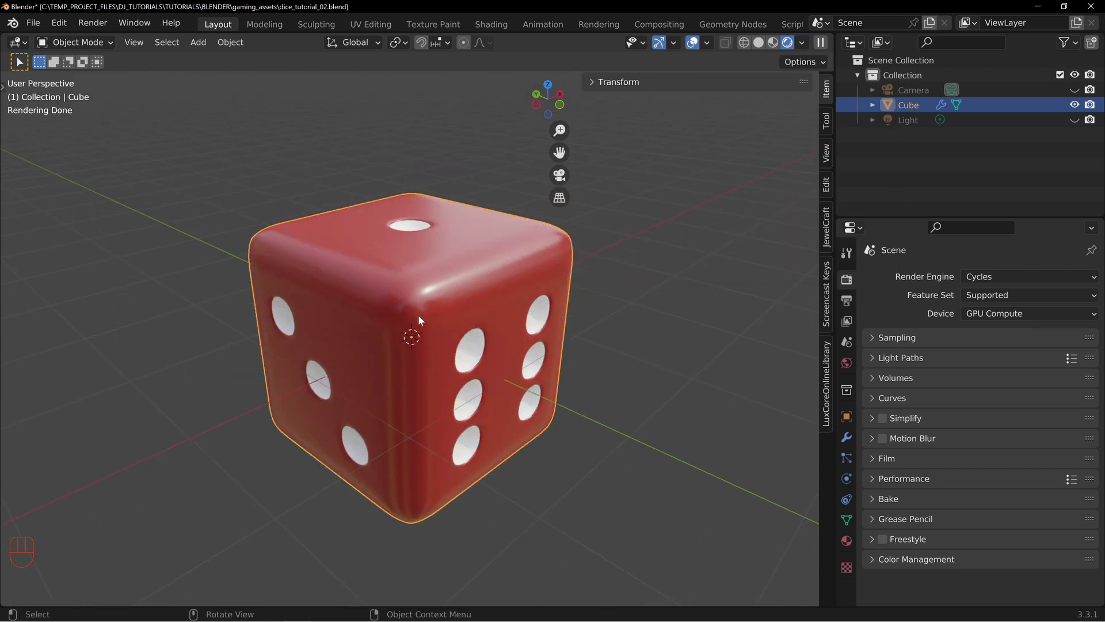
pyautogui.moveTo(525, 324); pyautogui.dragTo(343, 289)
pyautogui.scroll(3)
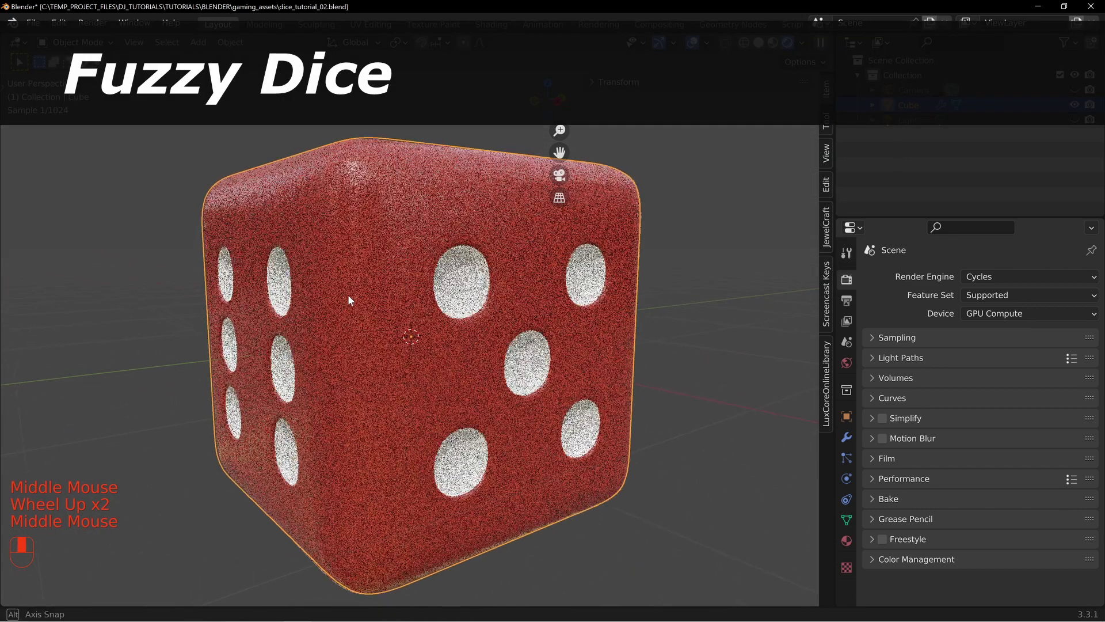
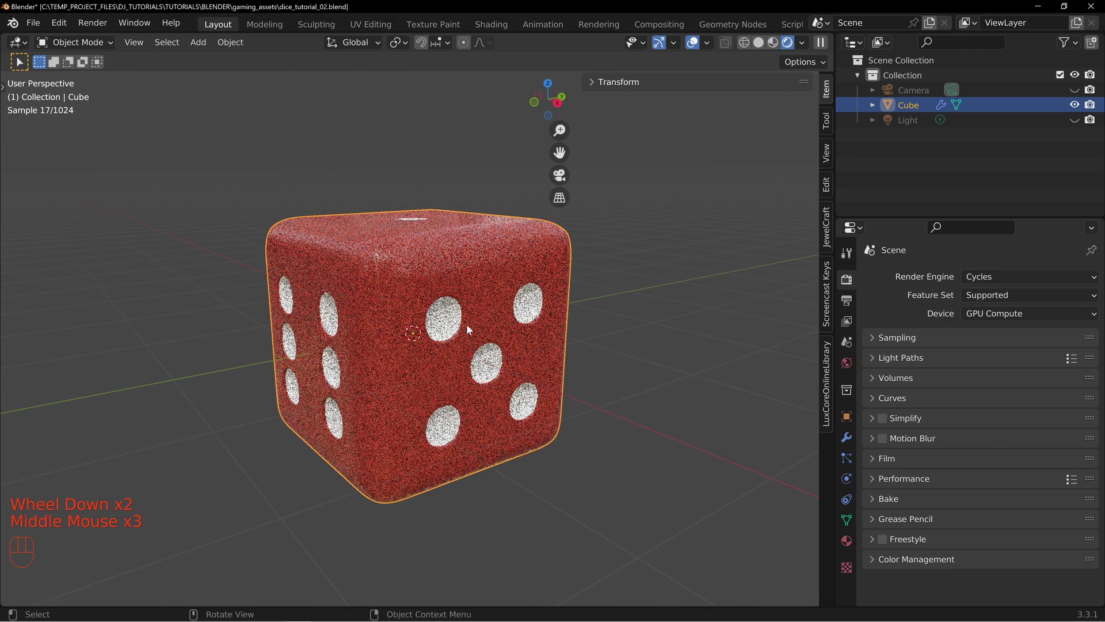
pyautogui.moveTo(448, 288); pyautogui.dragTo(457, 311)
pyautogui.moveTo(434, 284); pyautogui.dragTo(455, 316)
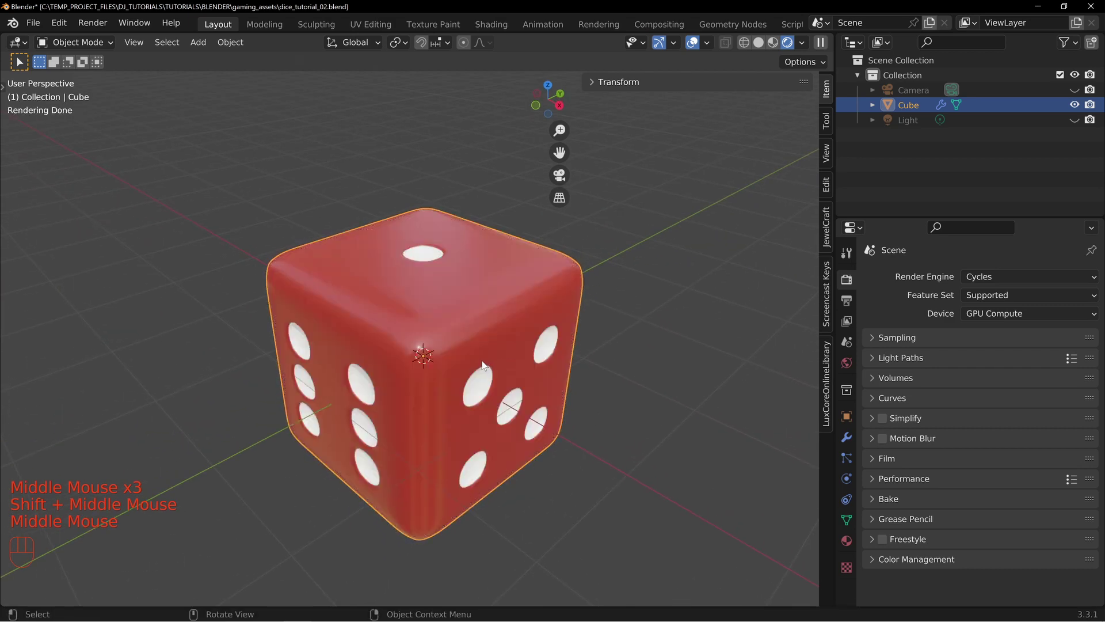
pyautogui.moveTo(630, 390); pyautogui.dragTo(453, 365)
pyautogui.middleClick(404, 313)
pyautogui.press('z')
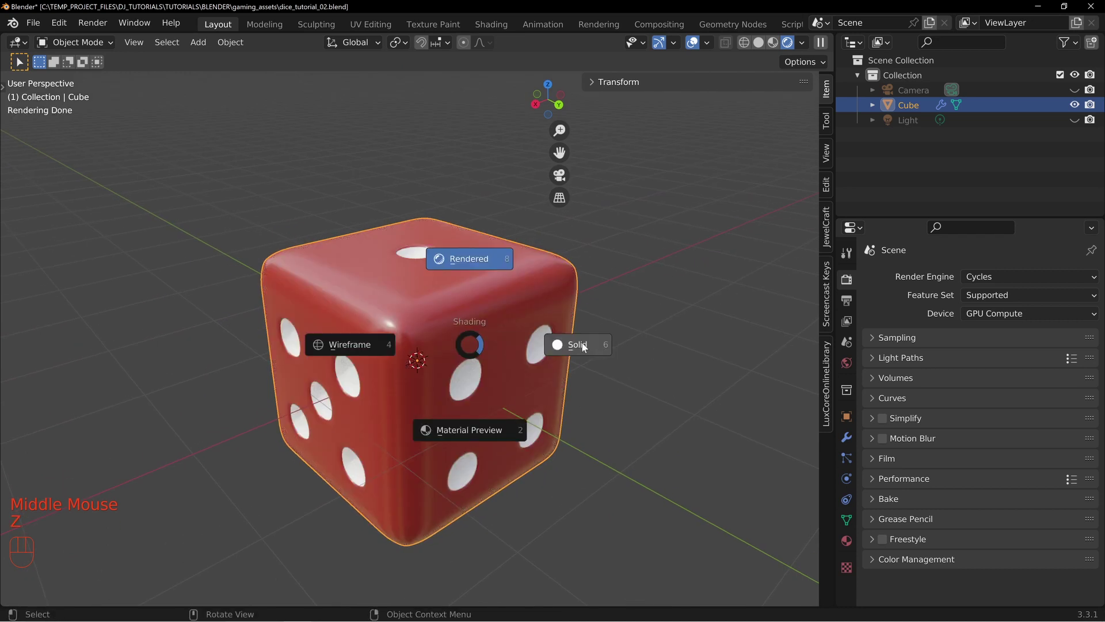
# Step: In Edit Mode, add a vertex group named 'pips' in the Object Data properties
pyautogui.press('Tab')
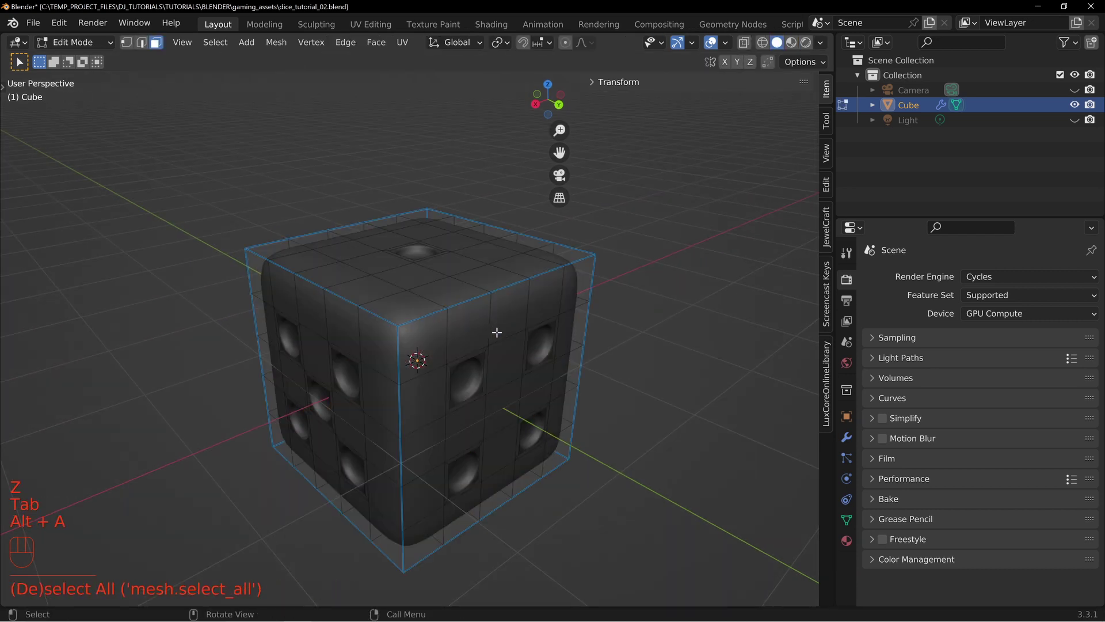
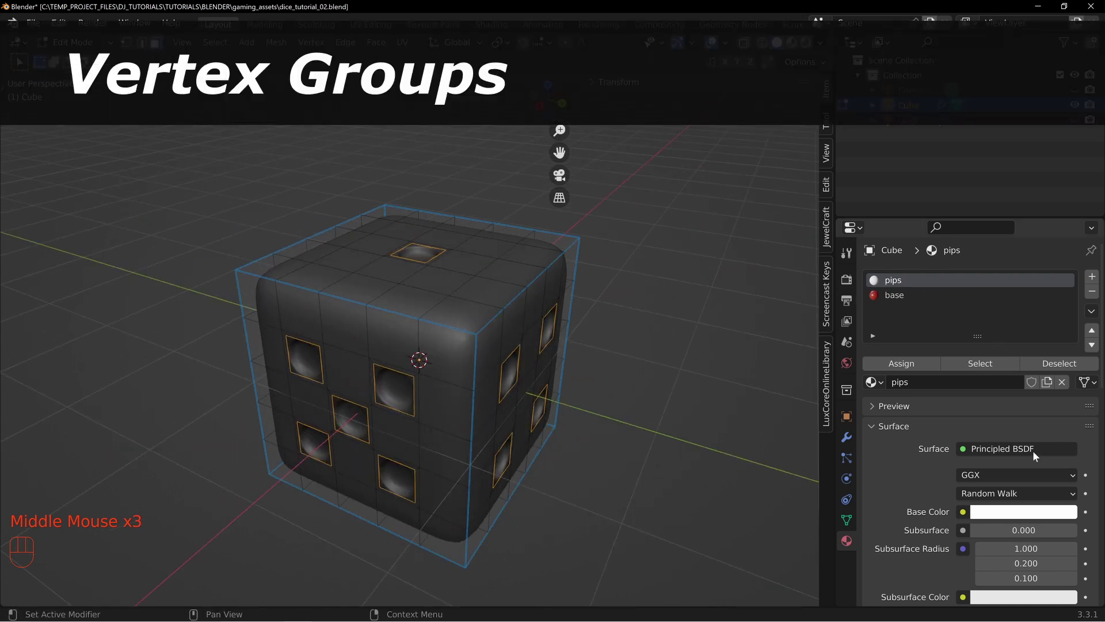
pyautogui.click(849, 523)
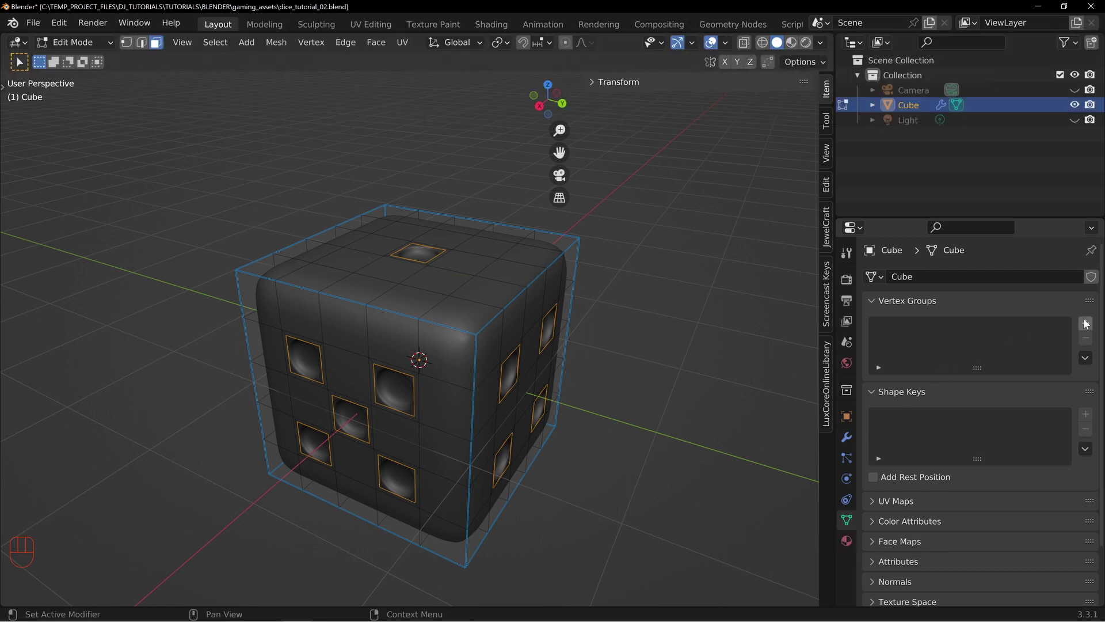
pyautogui.click(1088, 328)
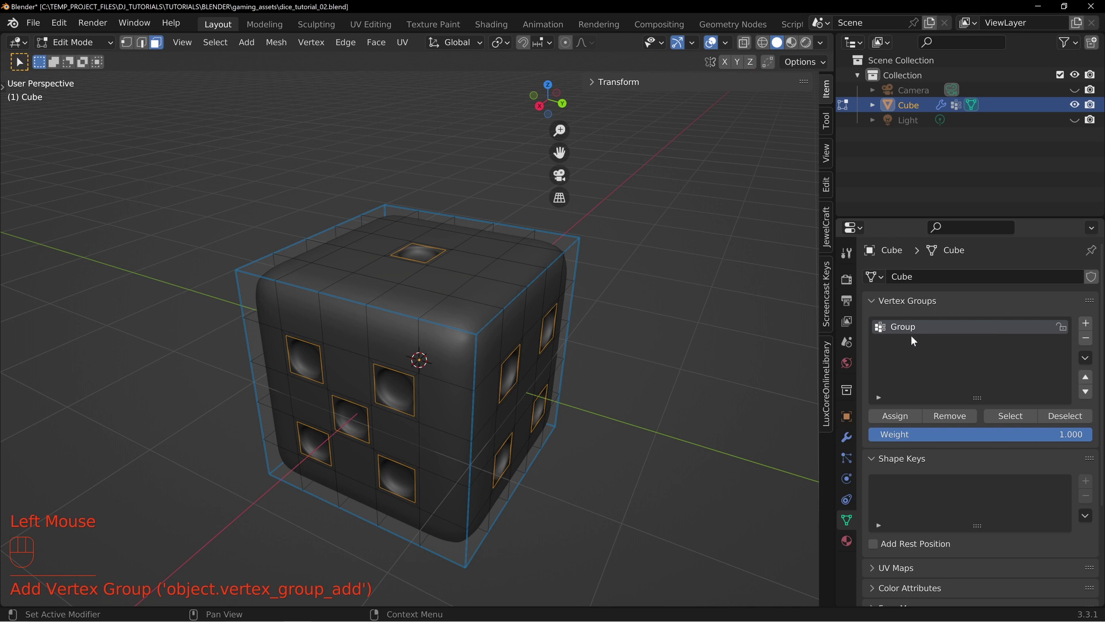
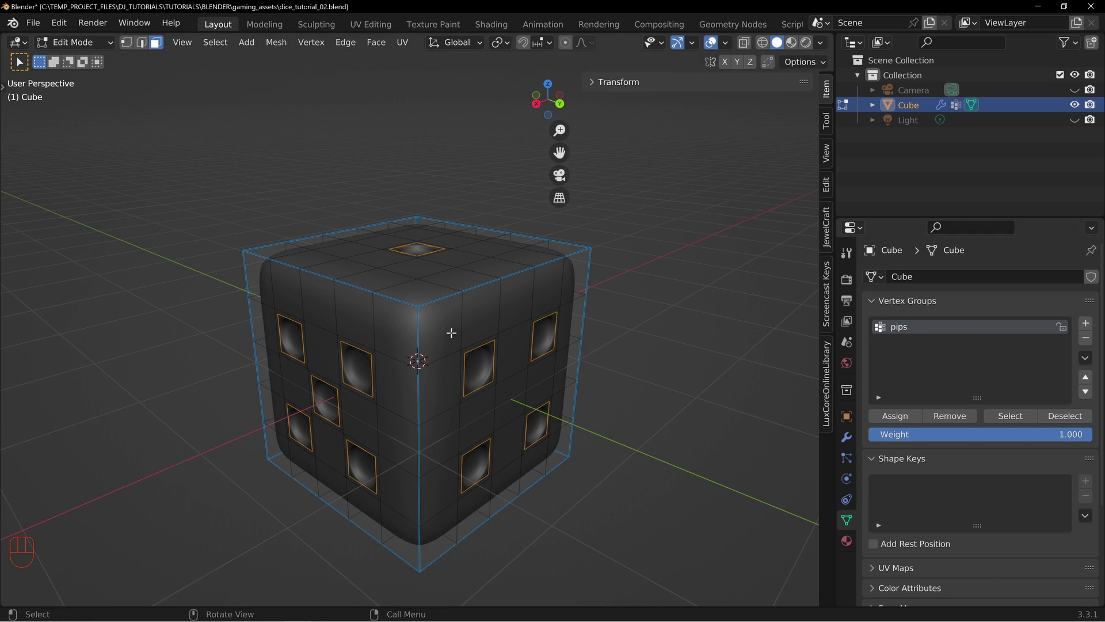
pyautogui.click(134, 48)
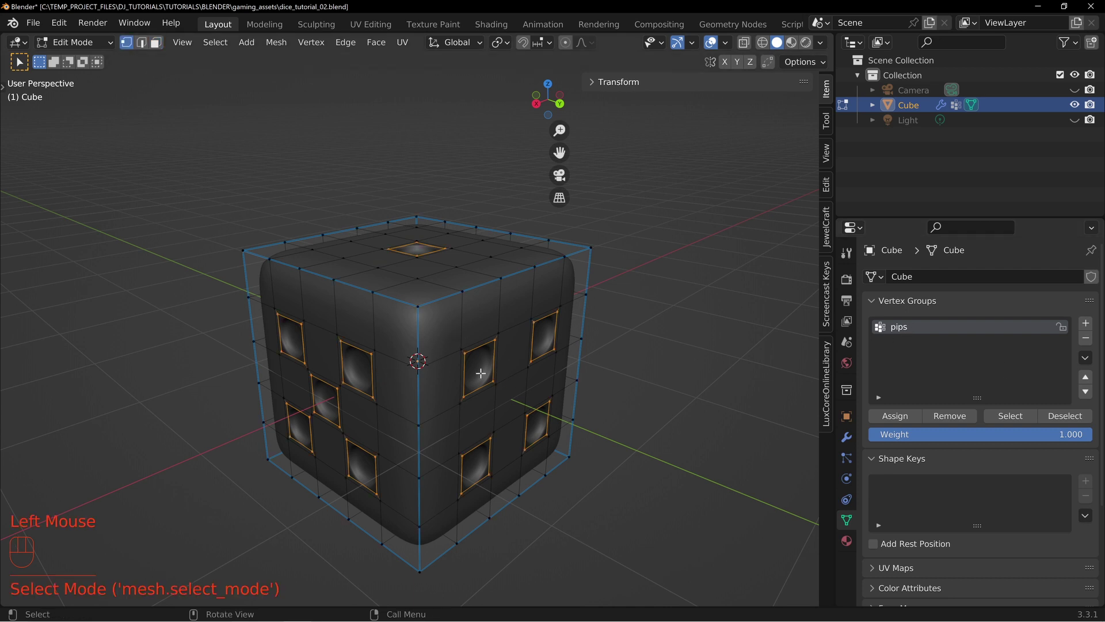
# Step: Assign the pip vertices to the 'pips' group and clear the selection
pyautogui.press('ctrl+i')
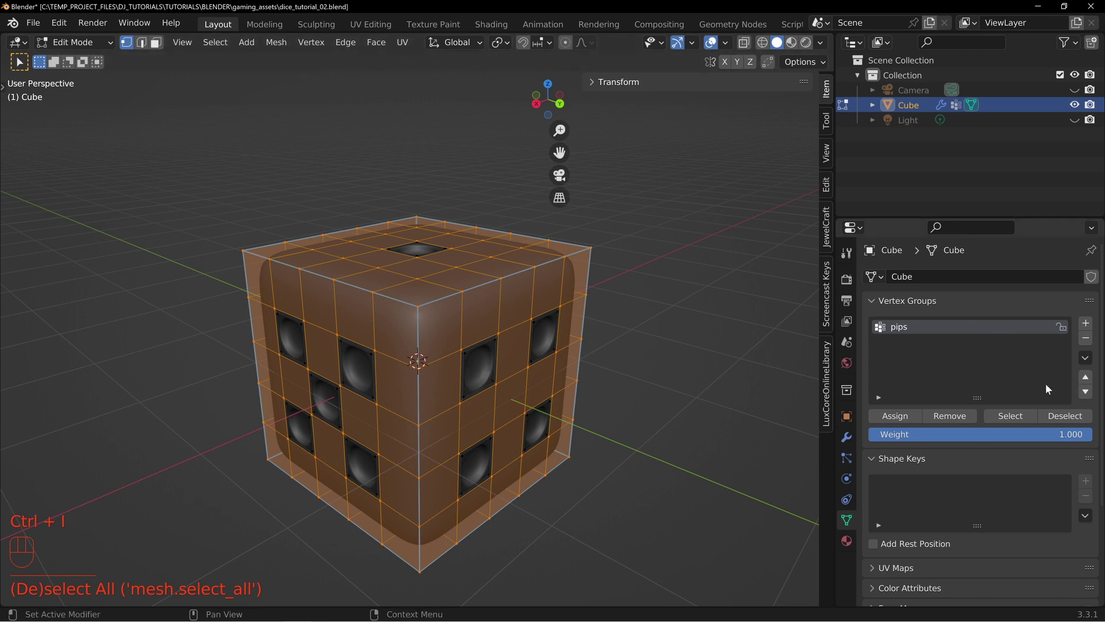
pyautogui.click(957, 418)
pyautogui.click(957, 418)
pyautogui.press('alt+a')
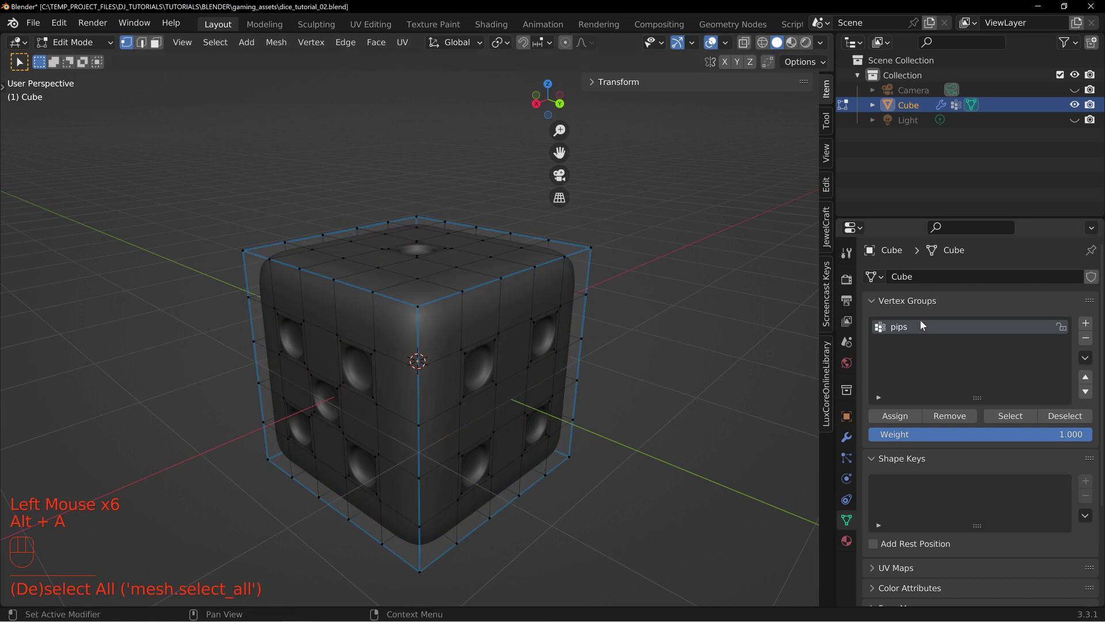
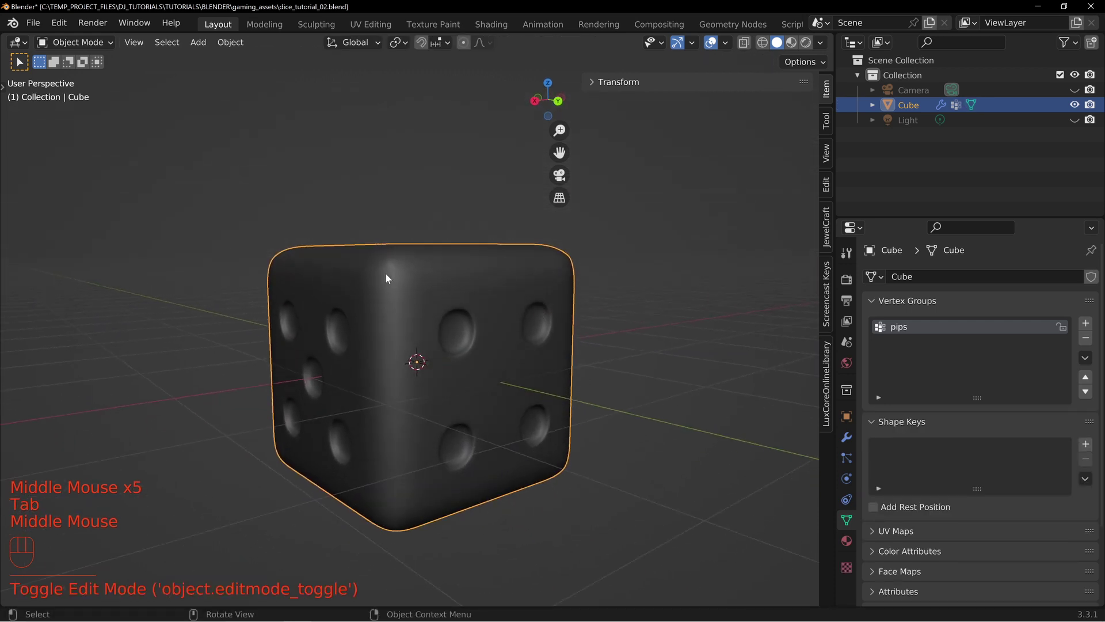
# Step: Add a Hair particle system to the die from the Particle properties
pyautogui.middleClick(459, 289)
pyautogui.middleClick(449, 304)
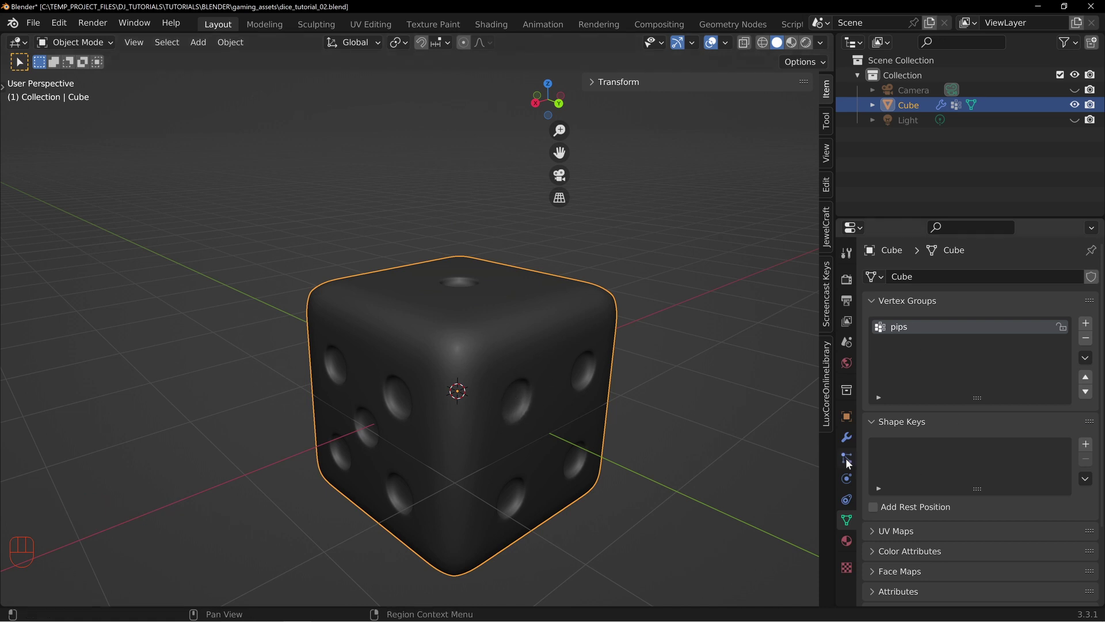
pyautogui.click(850, 463)
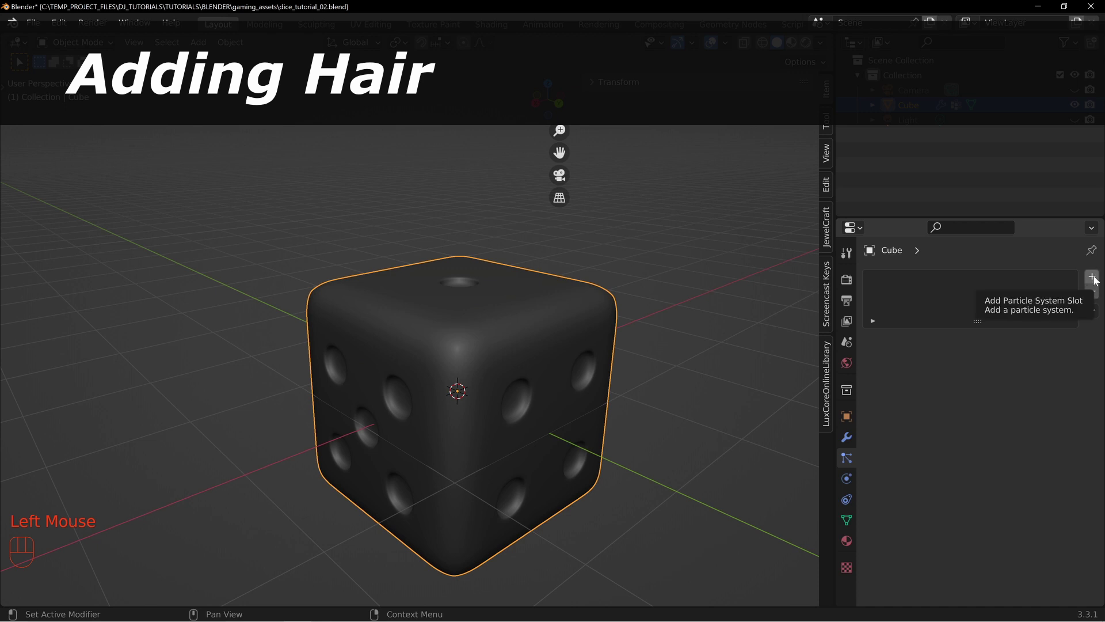
pyautogui.middleClick(625, 400)
pyautogui.moveTo(596, 388); pyautogui.dragTo(600, 344)
pyautogui.moveTo(538, 315); pyautogui.dragTo(553, 346)
pyautogui.middleClick(470, 304)
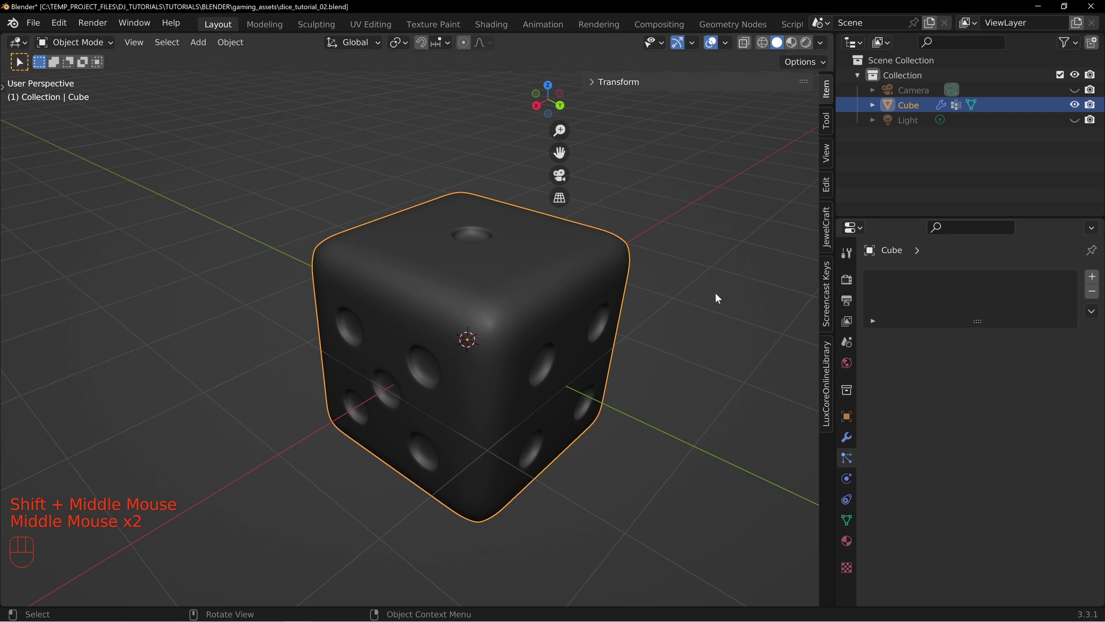
pyautogui.moveTo(554, 365); pyautogui.dragTo(525, 339)
pyautogui.middleClick(629, 306)
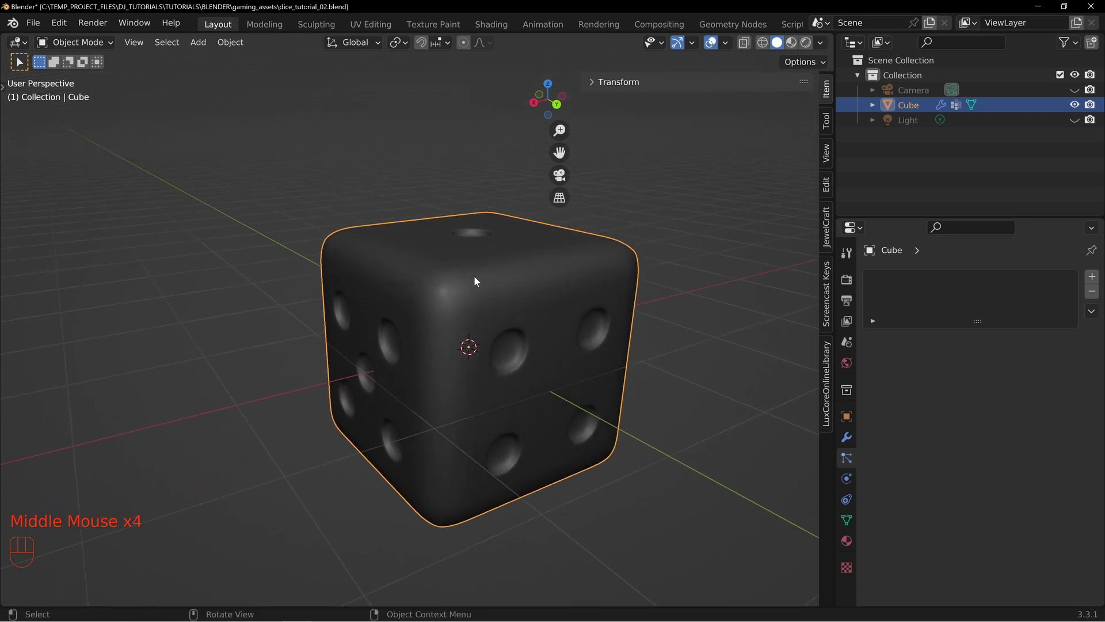
pyautogui.middleClick(479, 280)
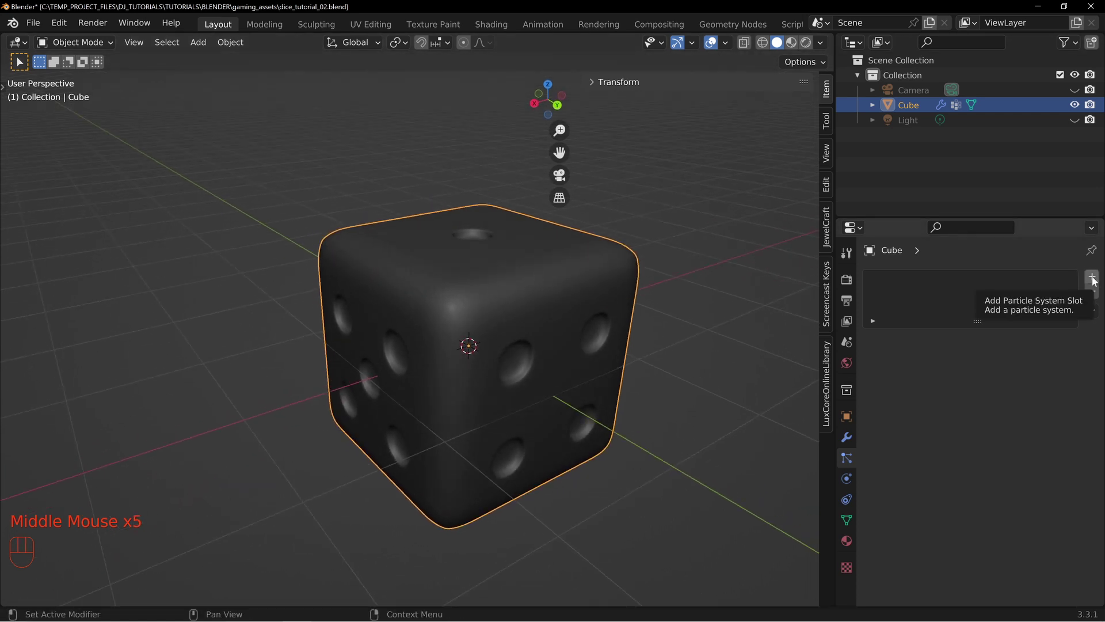
pyautogui.click(1095, 281)
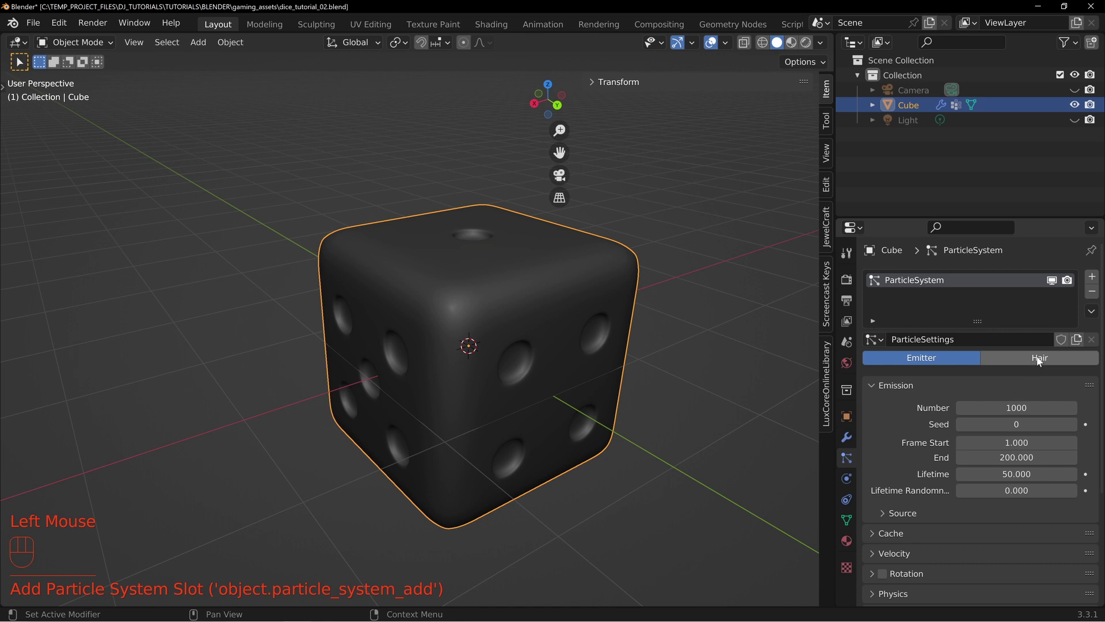
pyautogui.click(1039, 361)
pyautogui.middleClick(518, 346)
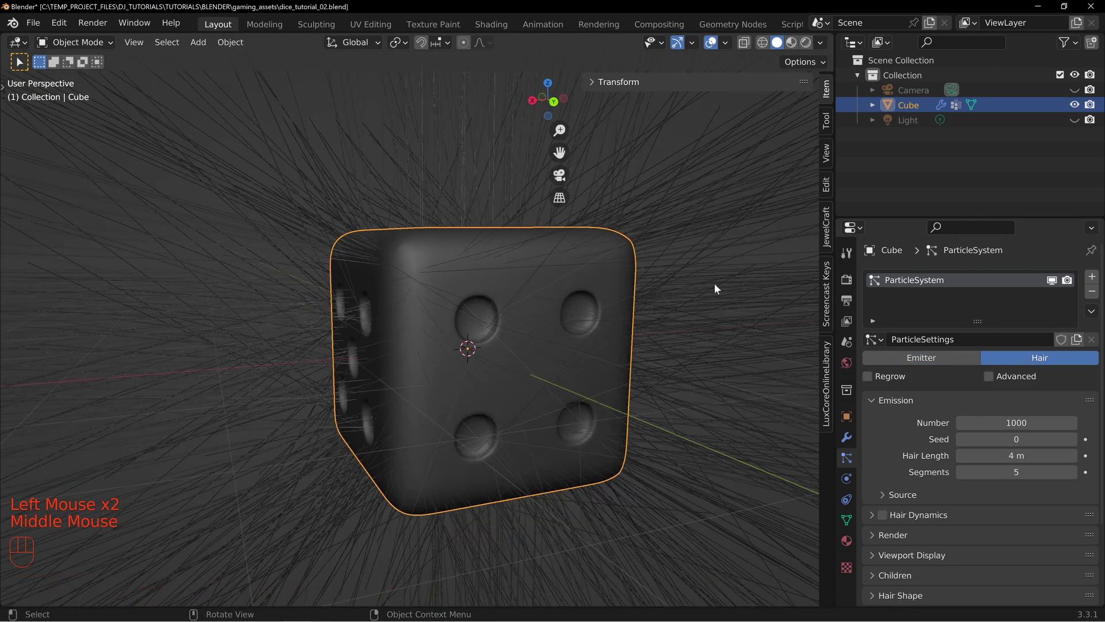
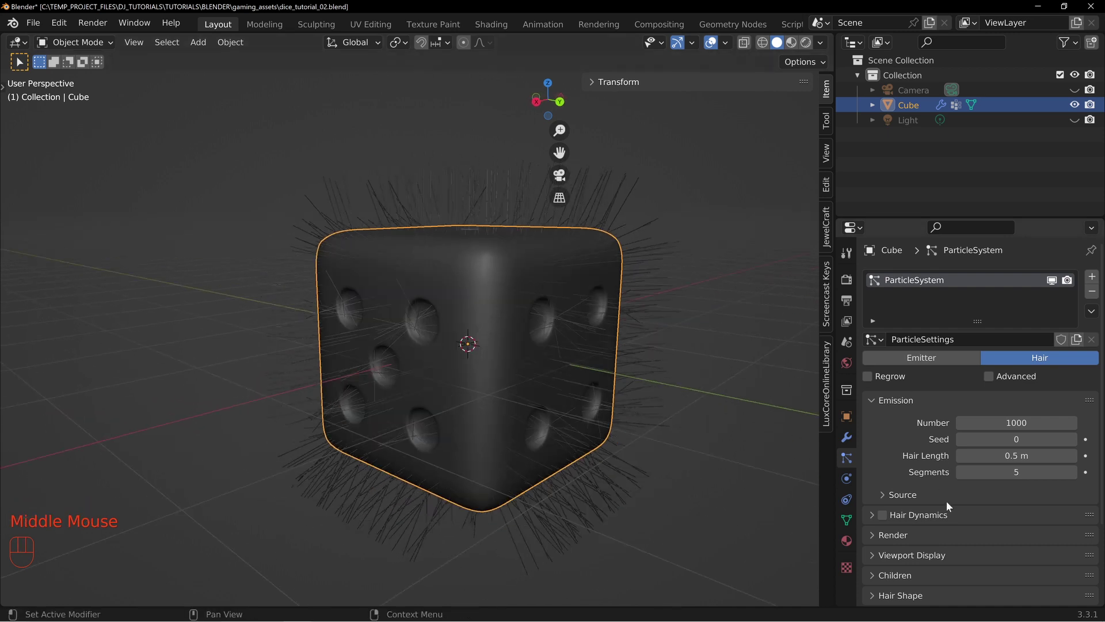
# Step: Set hair length 0.5 m and emit from the modified surface with Use Modifier Stack
pyautogui.scroll(-3)
pyautogui.scroll(-3)
pyautogui.click(902, 399)
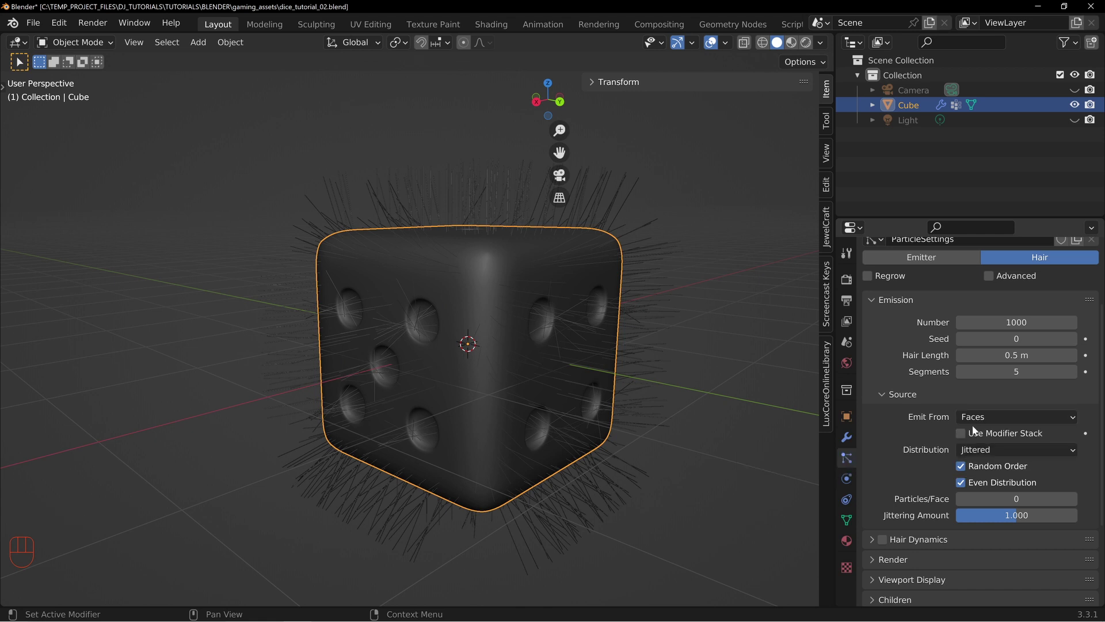
pyautogui.click(965, 438)
pyautogui.click(857, 444)
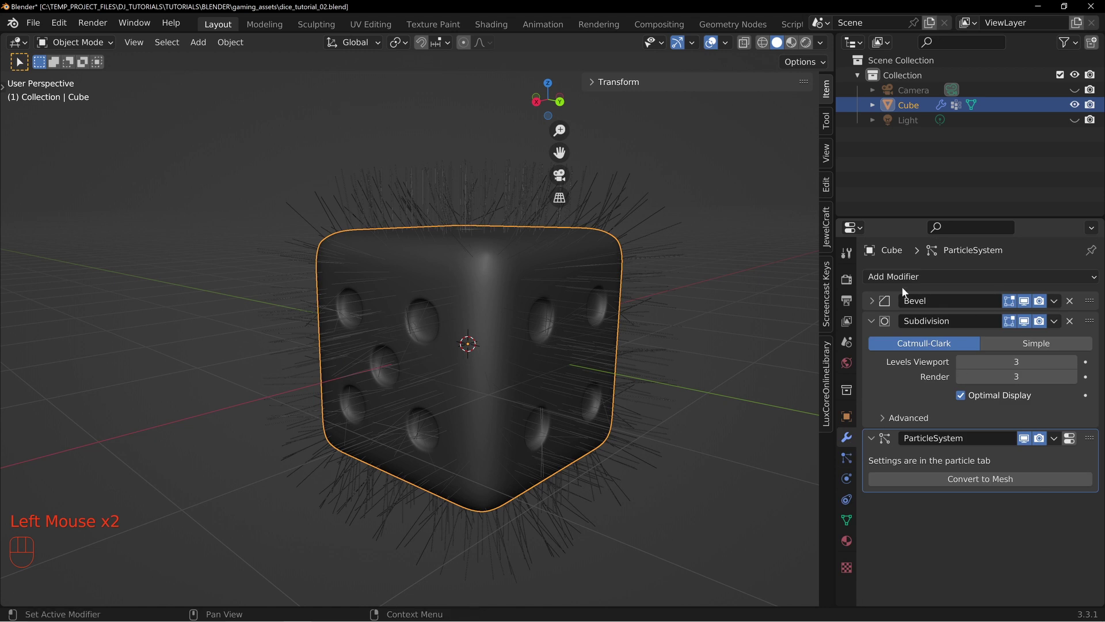
pyautogui.click(950, 334)
pyautogui.scroll(-3)
pyautogui.scroll(-3)
pyautogui.click(903, 481)
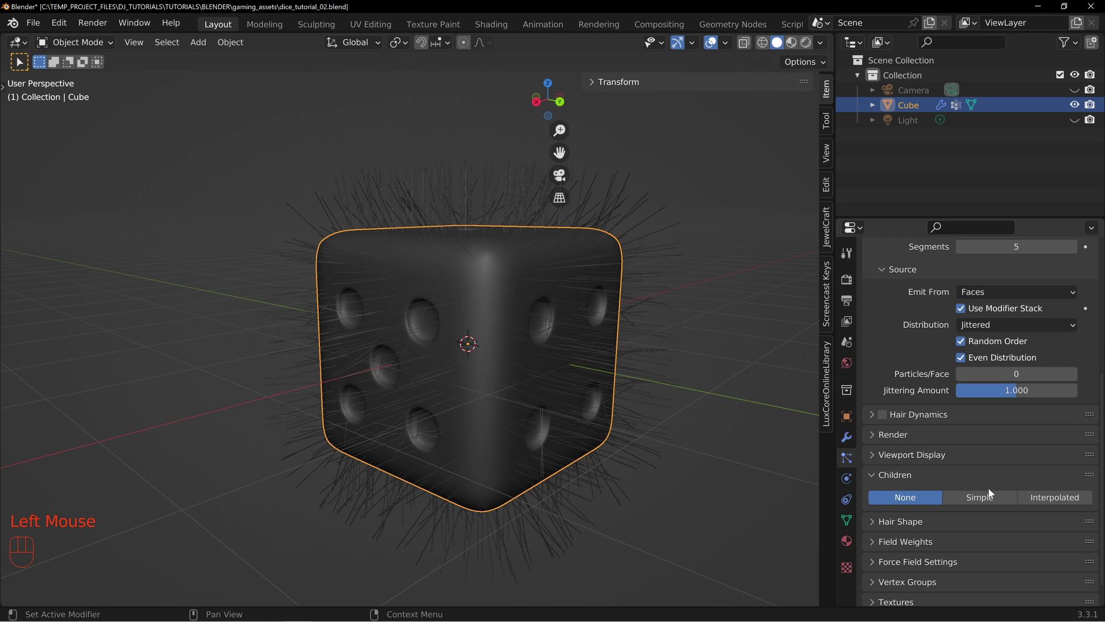
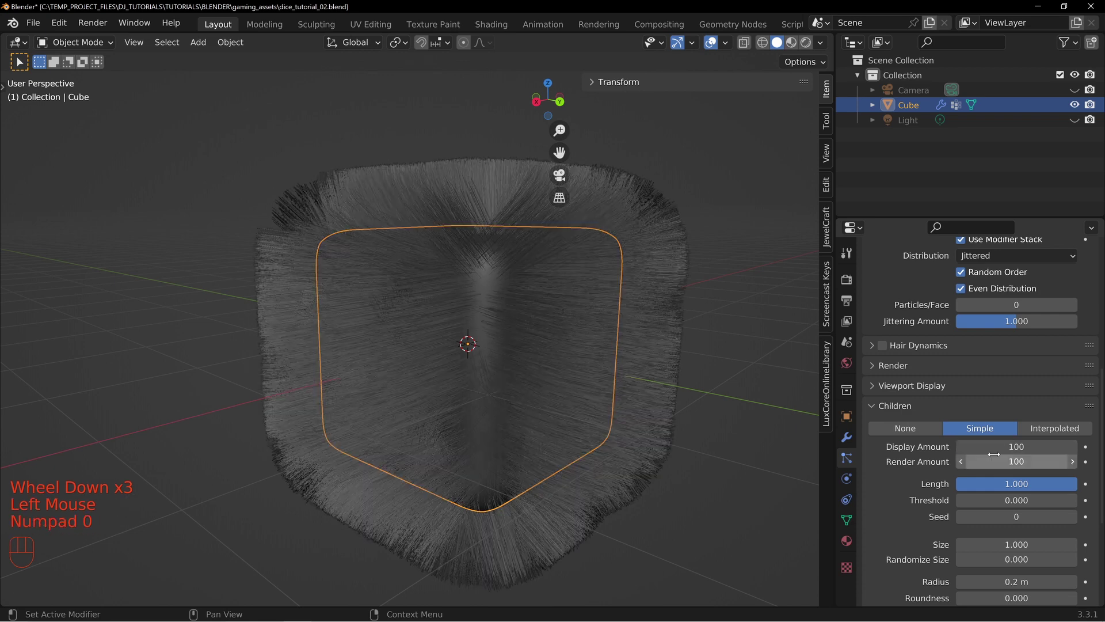
# Step: Give the child hairs a Curl kink with 0.038 m amplitude and frequency 1.984
pyautogui.moveTo(511, 332); pyautogui.dragTo(532, 398)
pyautogui.moveTo(618, 438); pyautogui.dragTo(597, 384)
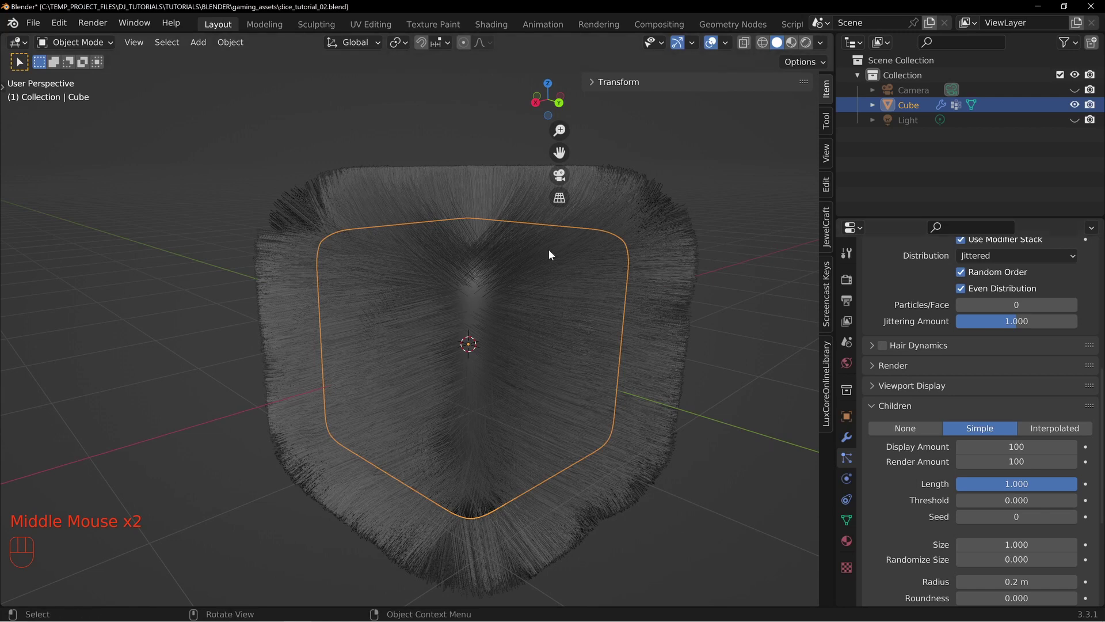
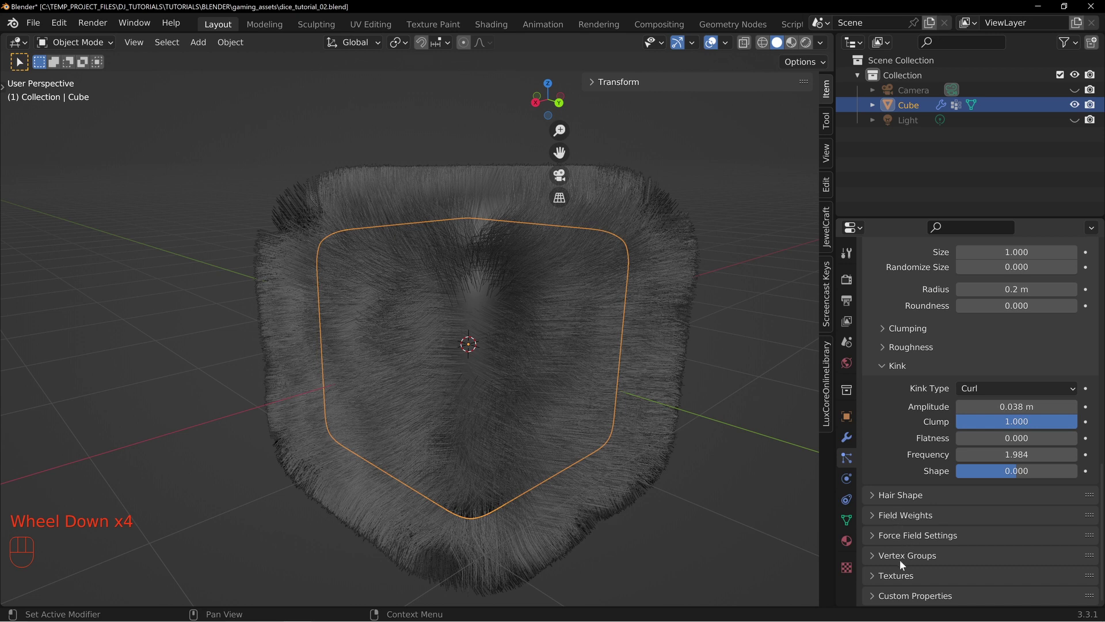
# Step: Drive hair Density by the 'pips' vertex group, inverted so the pips stay bare
pyautogui.click(906, 560)
pyautogui.scroll(-3)
pyautogui.scroll(-3)
pyautogui.moveTo(990, 441); pyautogui.dragTo(960, 458)
pyautogui.moveTo(501, 259); pyautogui.dragTo(588, 292)
pyautogui.moveTo(609, 342); pyautogui.dragTo(621, 330)
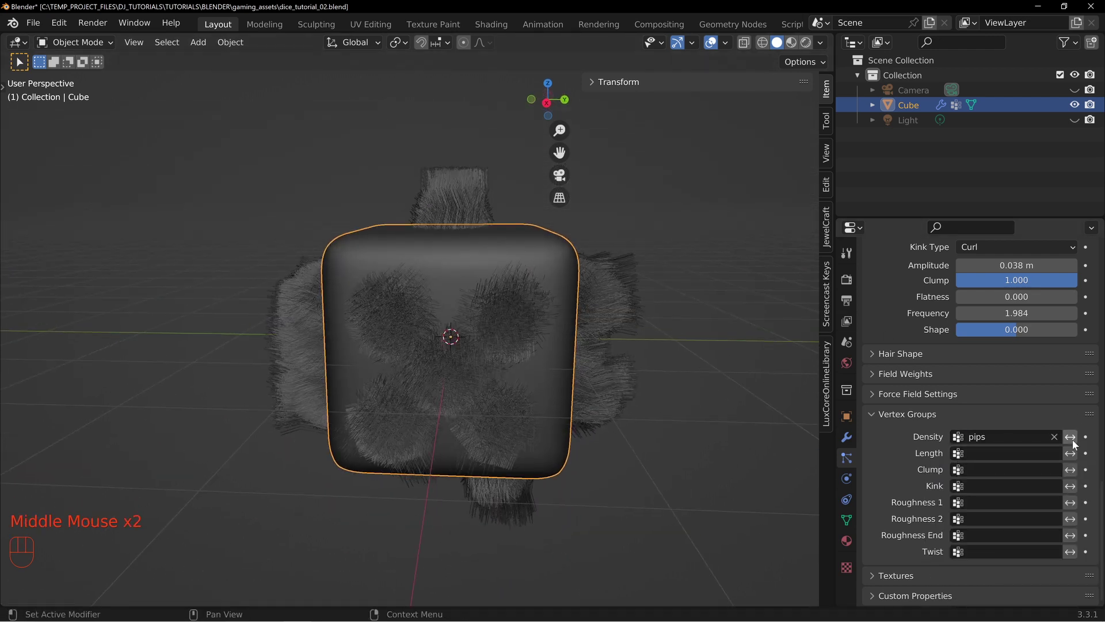
pyautogui.click(1074, 444)
# Step: Inspect the fur coverage from several angles and bring up the material settings
pyautogui.moveTo(673, 399); pyautogui.dragTo(592, 389)
pyautogui.middleClick(584, 375)
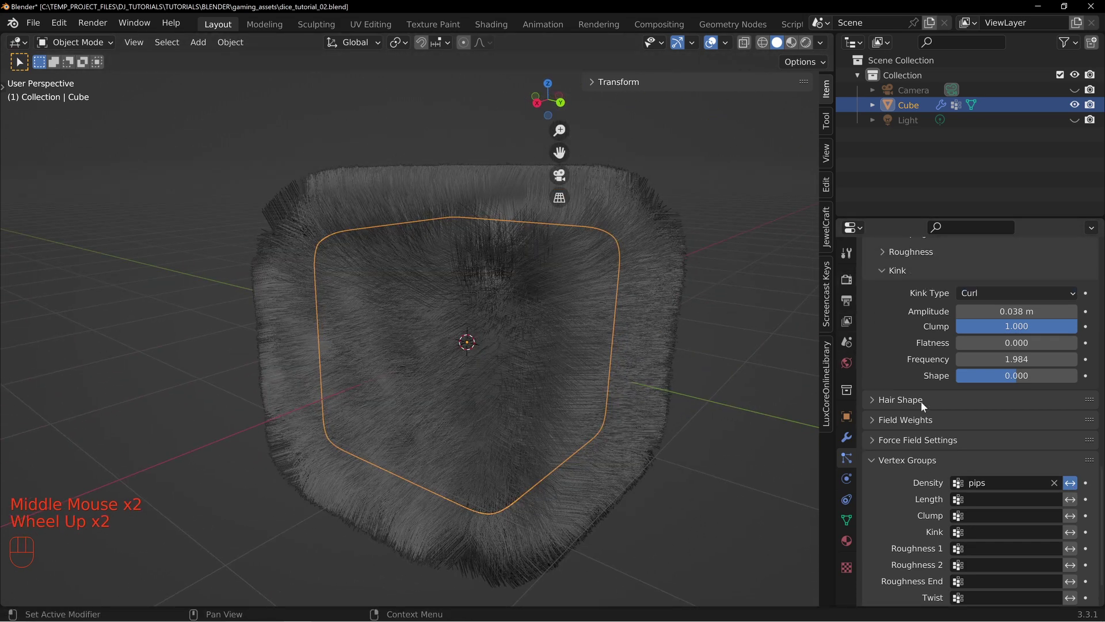
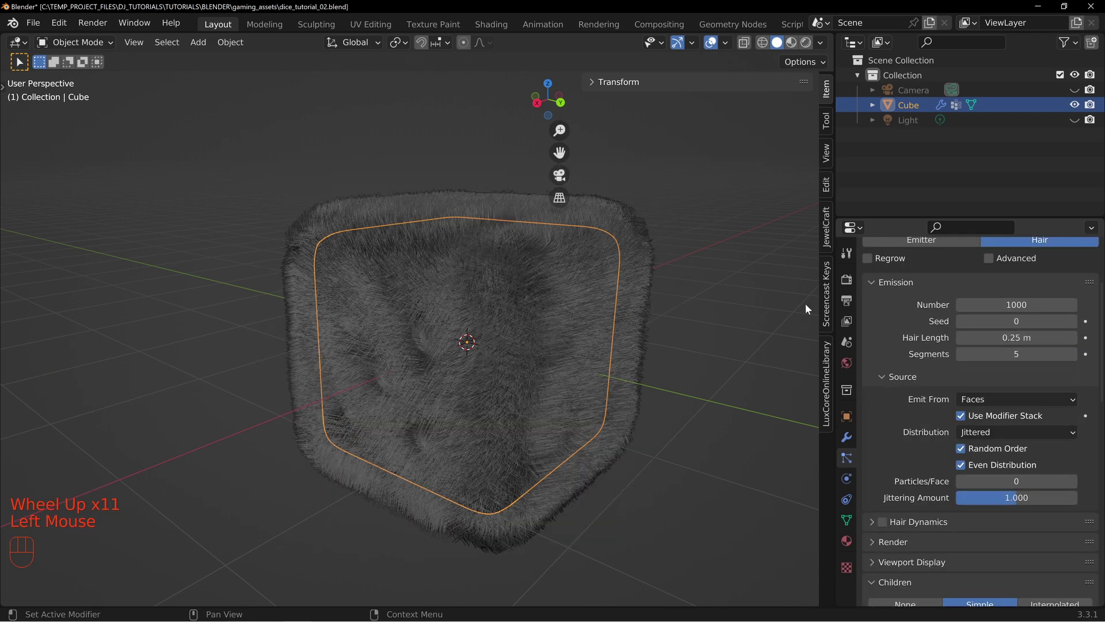
pyautogui.moveTo(539, 309); pyautogui.dragTo(688, 305)
pyautogui.scroll(-3)
pyautogui.click(847, 545)
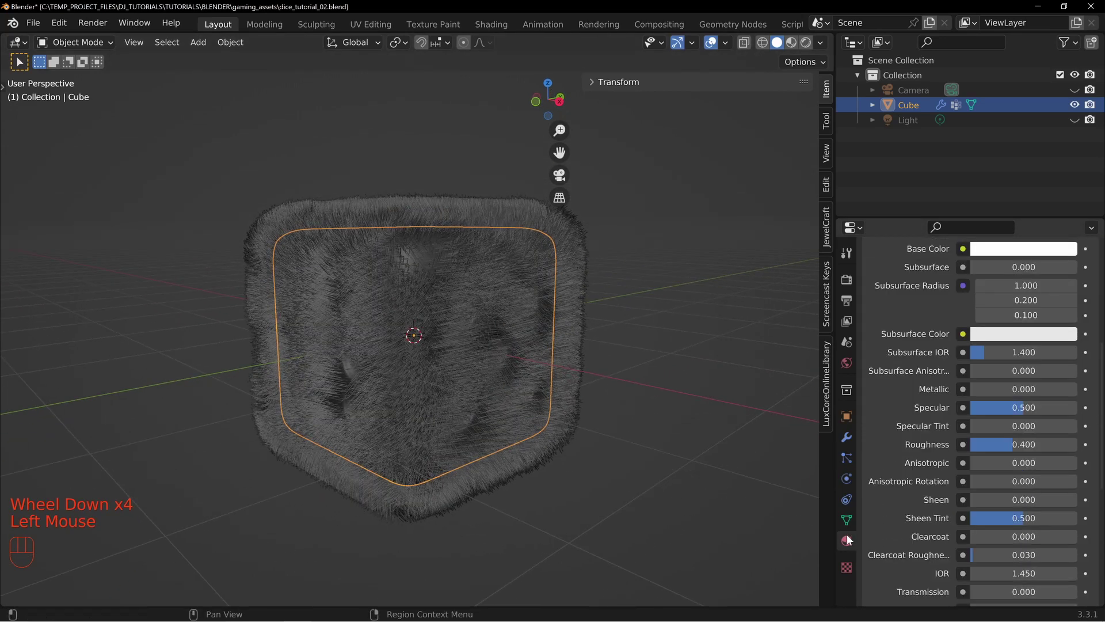
# Step: Give the fuzz material a Principled Hair BSDF surface with Direct Coloring
pyautogui.scroll(3)
pyautogui.scroll(3)
pyautogui.click(1096, 280)
pyautogui.click(941, 371)
pyautogui.moveTo(940, 371); pyautogui.dragTo(943, 371)
pyautogui.press('z')
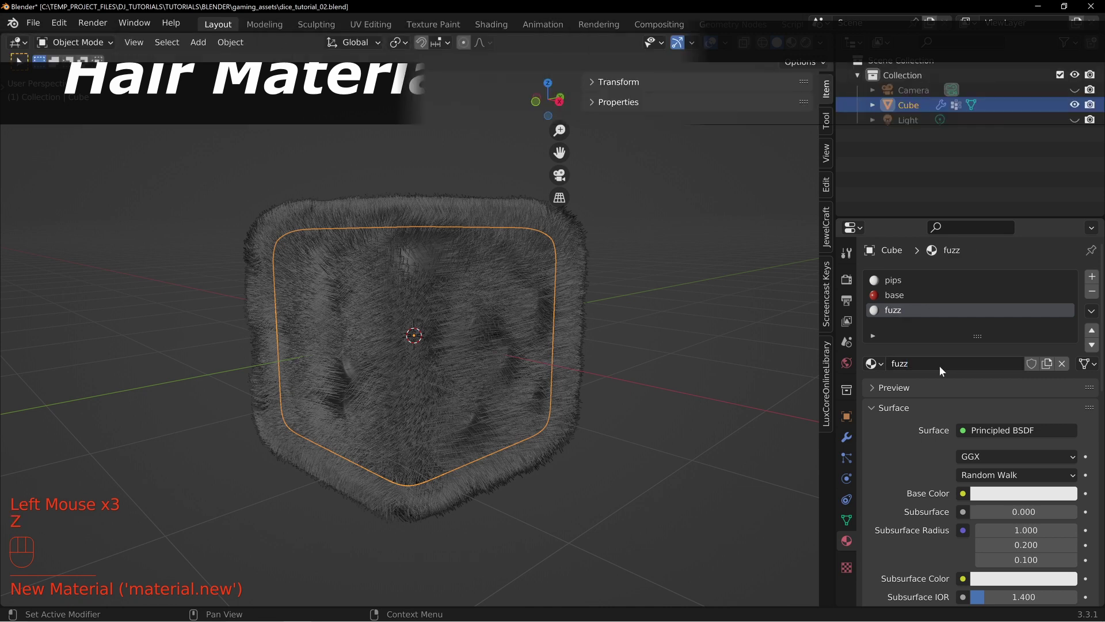
# Step: Set the hair shader's colour to a dark reddish-brown
pyautogui.scroll(-3)
pyautogui.moveTo(1010, 379); pyautogui.dragTo(895, 197)
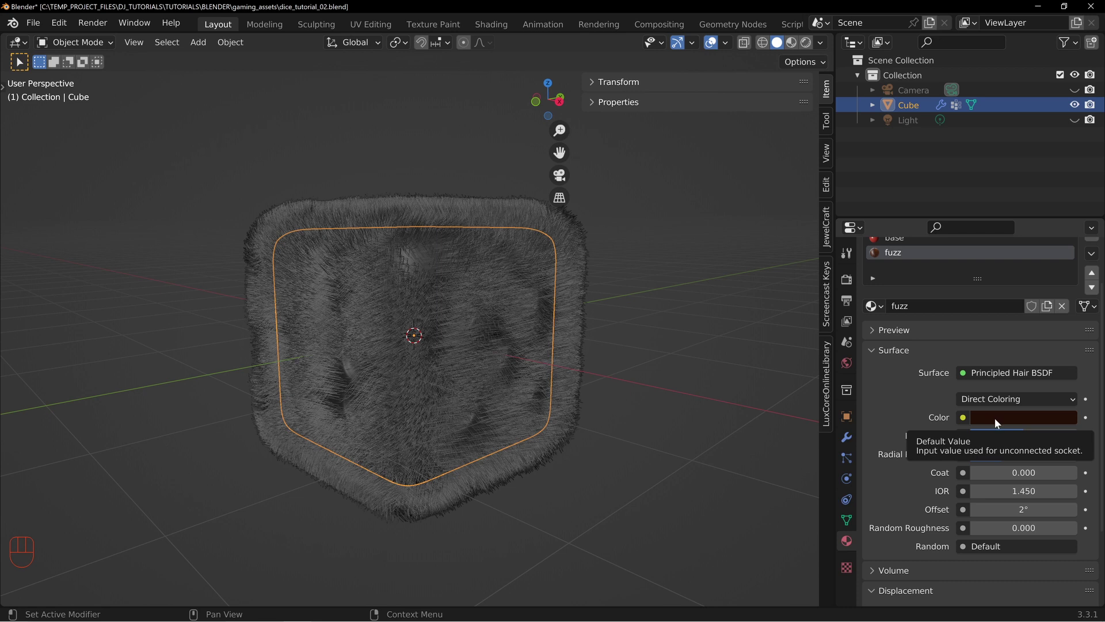
pyautogui.scroll(-3)
pyautogui.scroll(-3)
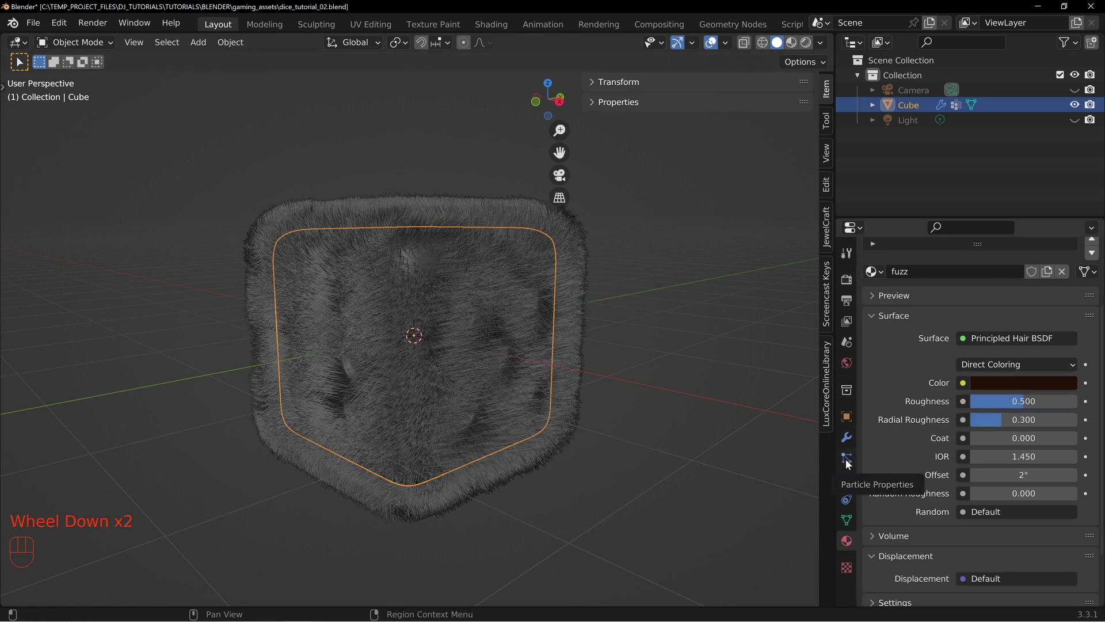
# Step: Assign the fuzz material to the hair in Particle Render settings and switch to Rendered shading
pyautogui.click(848, 464)
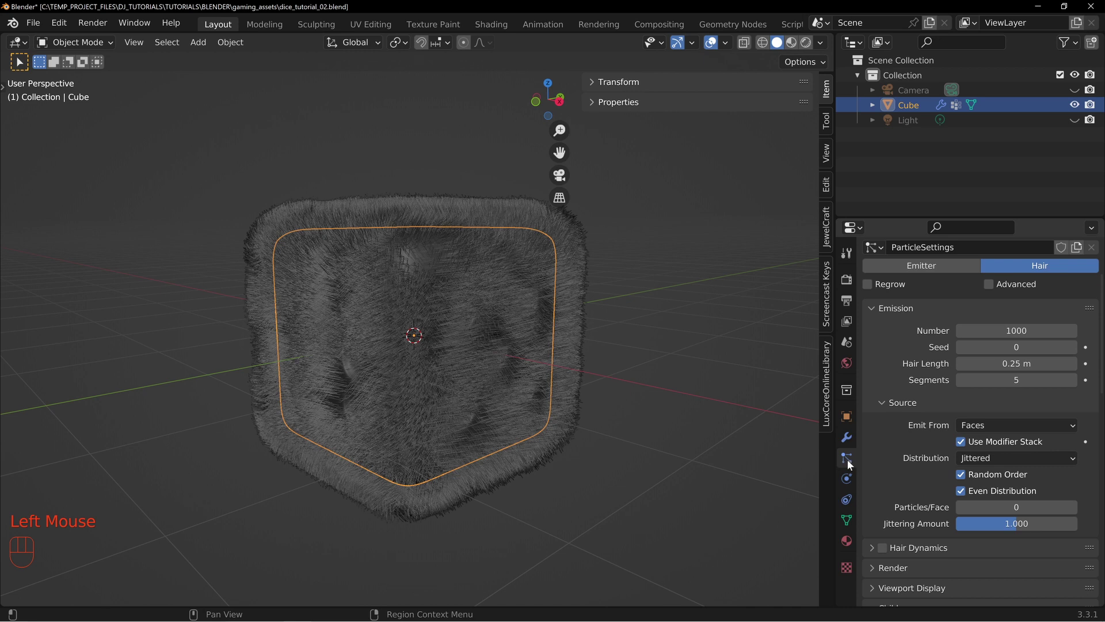
pyautogui.scroll(-3)
pyautogui.scroll(-3)
pyautogui.click(895, 437)
pyautogui.scroll(-3)
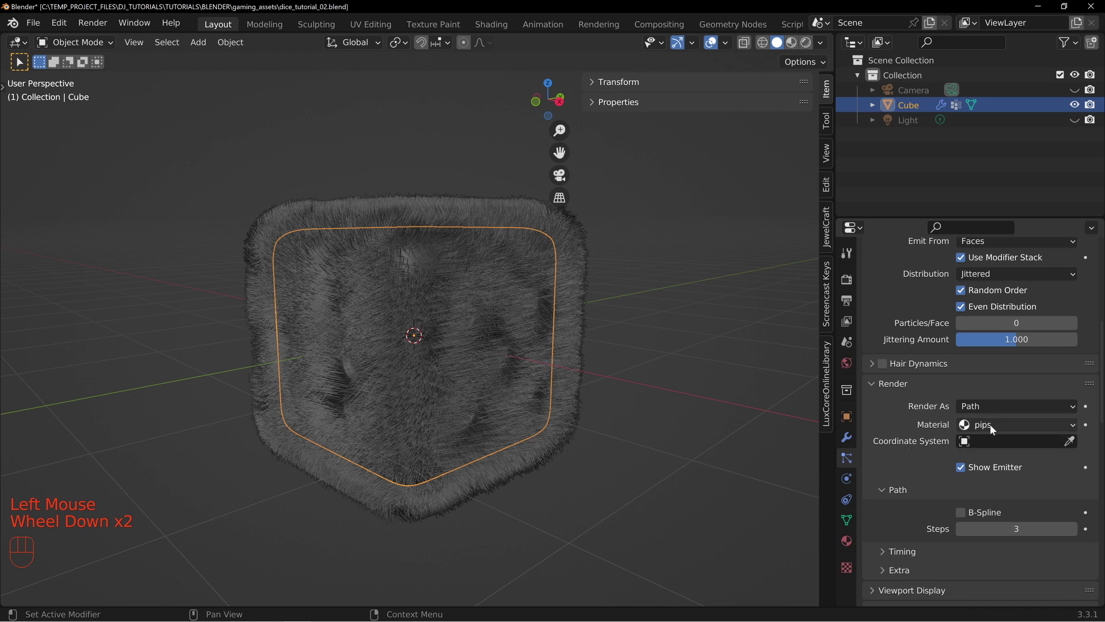
pyautogui.moveTo(992, 429); pyautogui.dragTo(995, 477)
pyautogui.press('z')
pyautogui.press('alt+a')
# Step: Orbit and zoom around the die to inspect the brown furry coat
pyautogui.scroll(3)
pyautogui.moveTo(501, 362); pyautogui.dragTo(523, 352)
pyautogui.moveTo(461, 304); pyautogui.dragTo(511, 314)
pyautogui.scroll(-3)
pyautogui.moveTo(478, 335); pyautogui.dragTo(526, 332)
pyautogui.moveTo(482, 339); pyautogui.dragTo(520, 334)
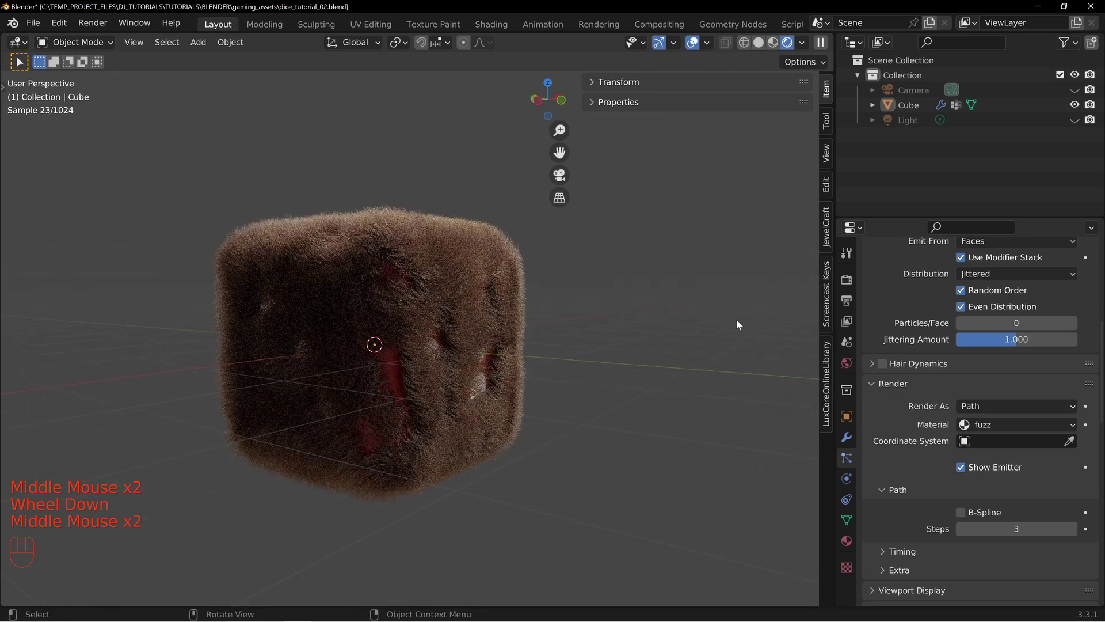
pyautogui.middleClick(383, 386)
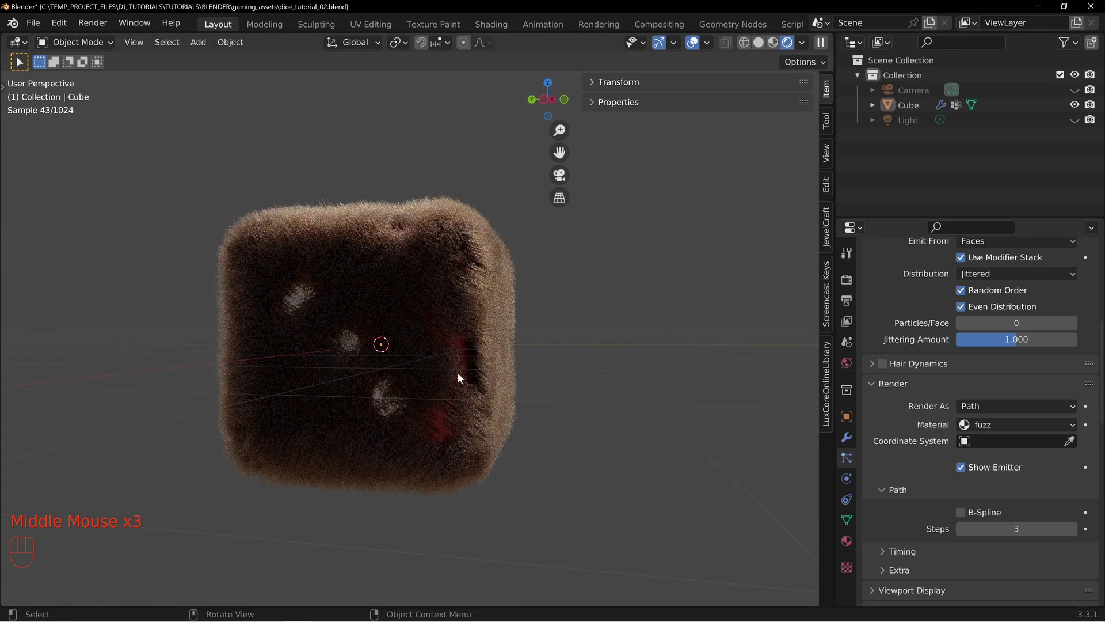
pyautogui.scroll(-3)
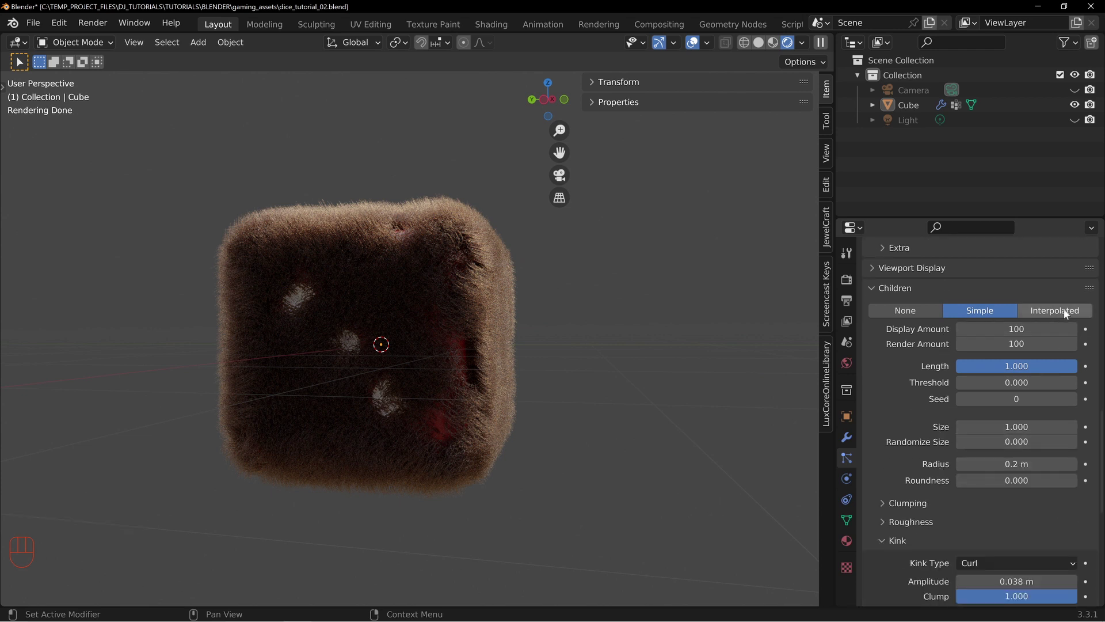
# Step: Check the white pips through the fur from several angles and return to Material Properties
pyautogui.click(1052, 314)
pyautogui.moveTo(472, 316); pyautogui.dragTo(541, 344)
pyautogui.moveTo(430, 341); pyautogui.dragTo(511, 324)
pyautogui.moveTo(464, 337); pyautogui.dragTo(560, 356)
pyautogui.scroll(3)
pyautogui.click(848, 545)
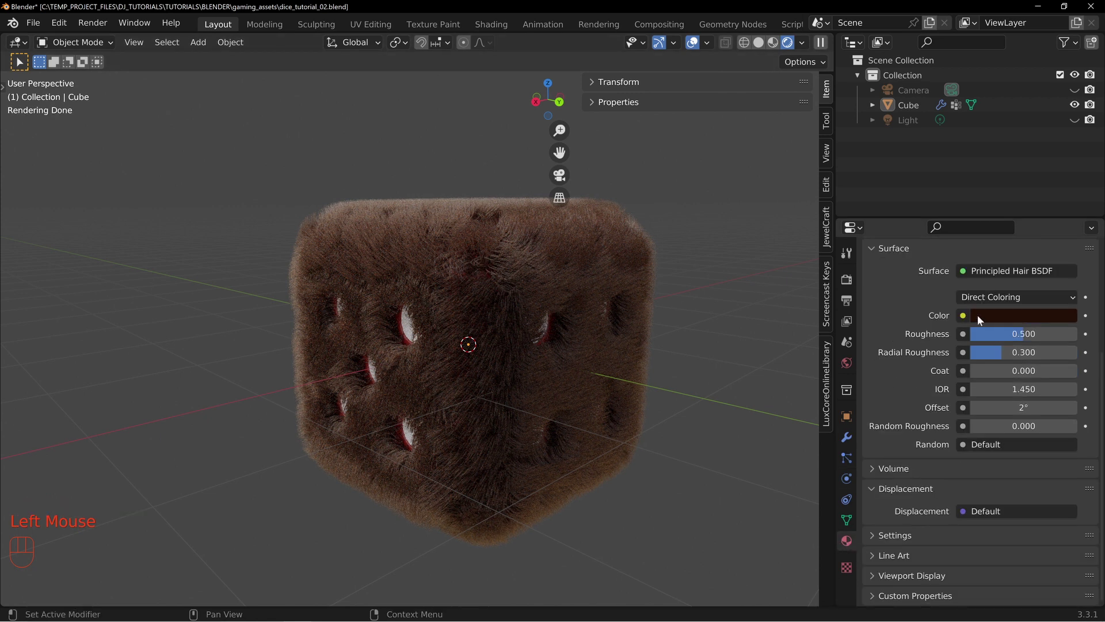
# Step: Raise the hair colour's brightness and saturation to a warmer reddish-brown
pyautogui.click(1004, 317)
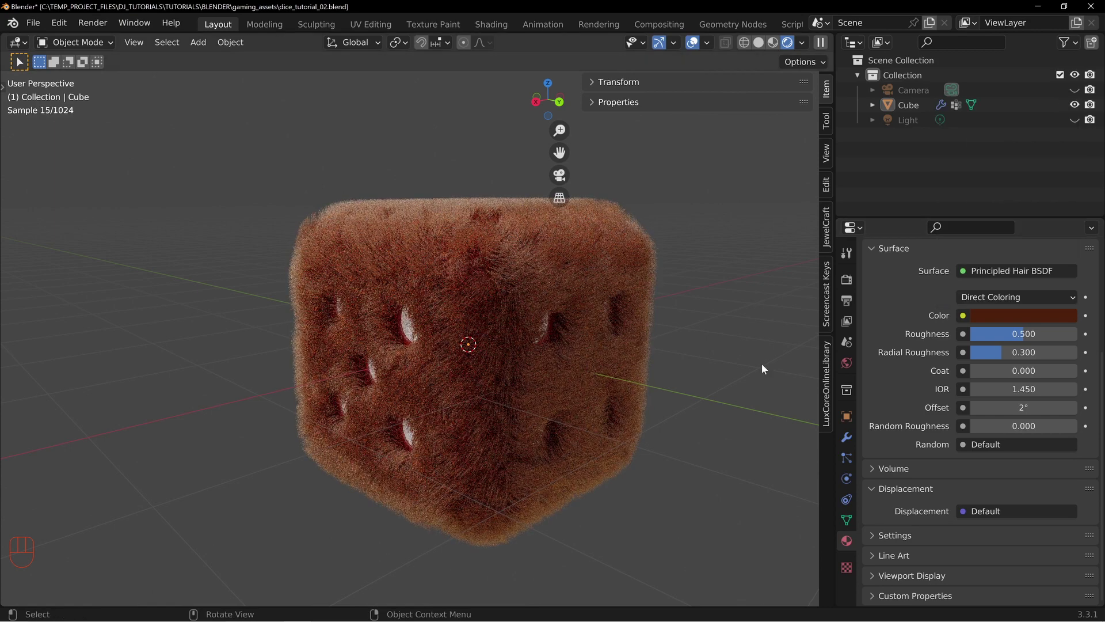
pyautogui.middleClick(559, 350)
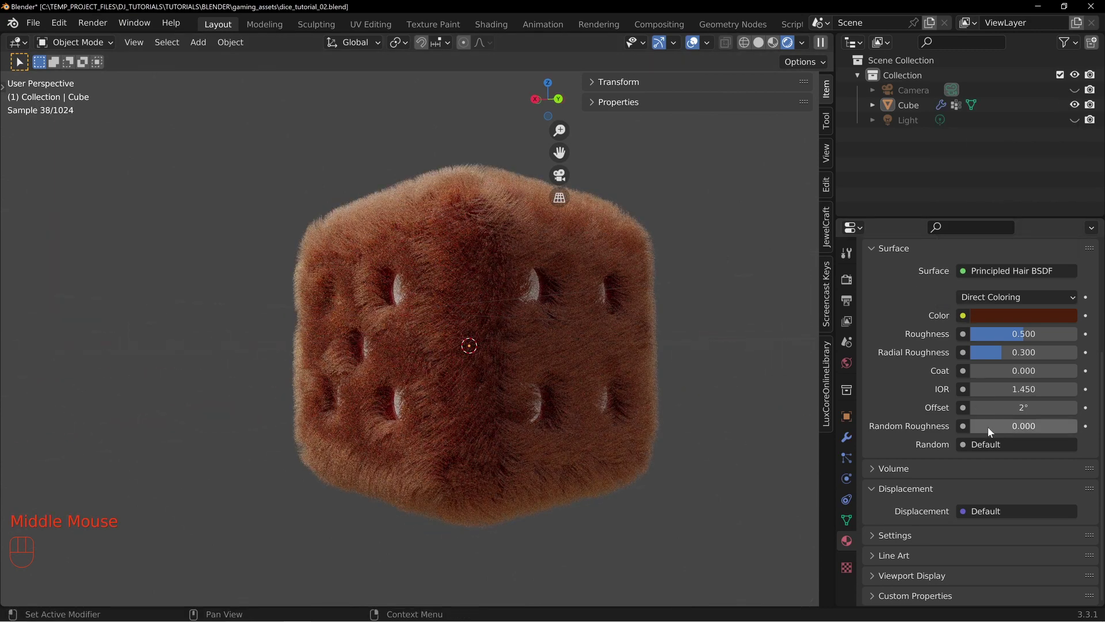
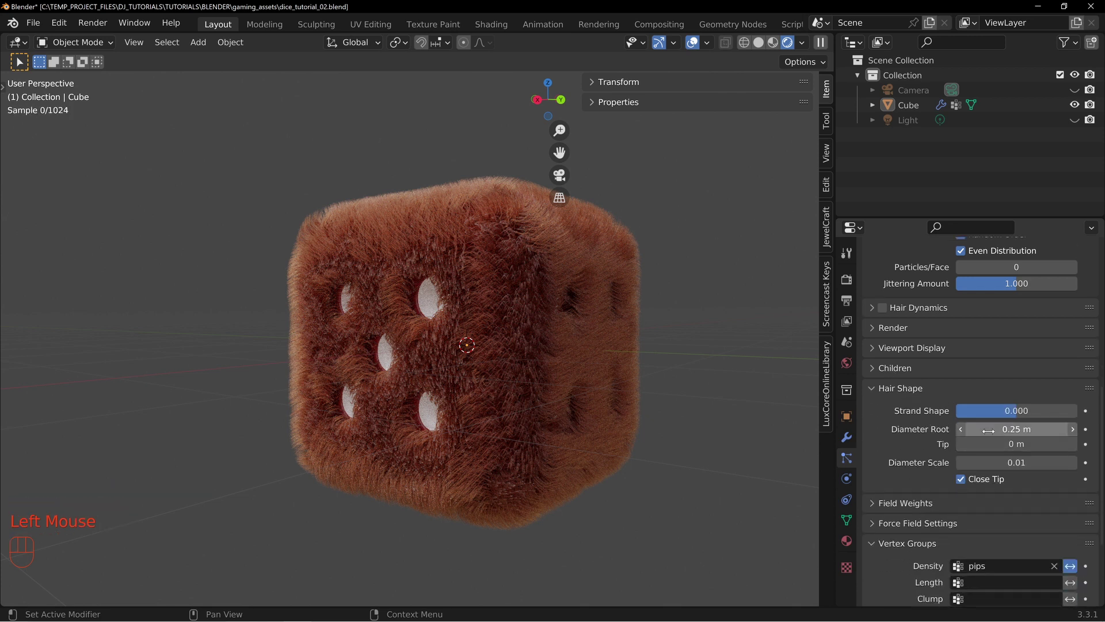
# Step: Set Hair Shape Diameter Root to 2 m and inspect the thicker, shaggier fur up close
pyautogui.moveTo(503, 275); pyautogui.dragTo(484, 284)
pyautogui.scroll(3)
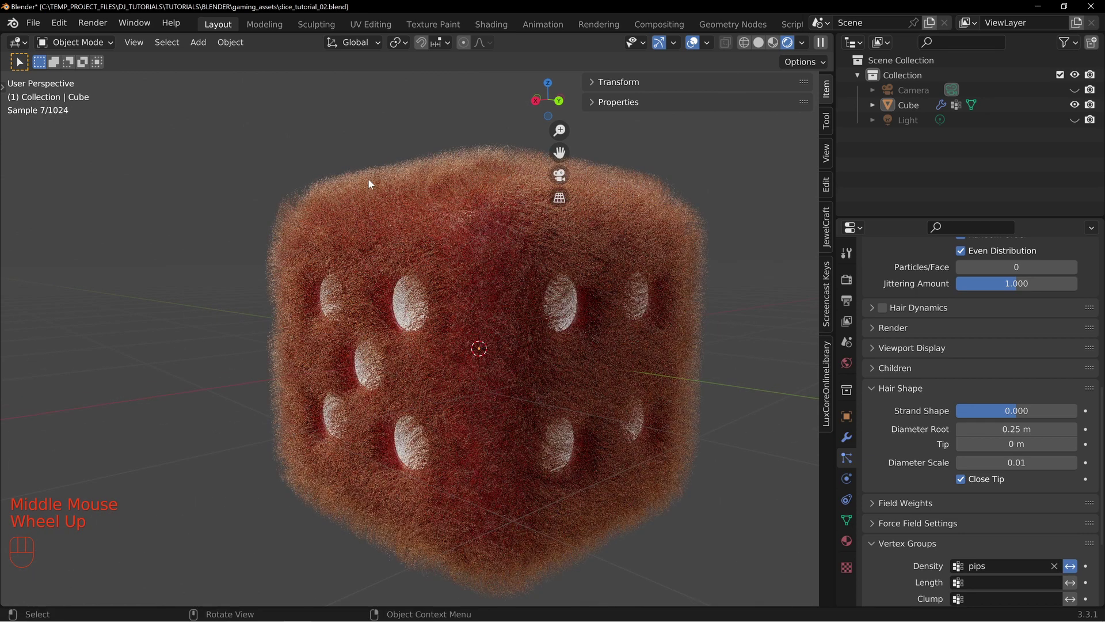
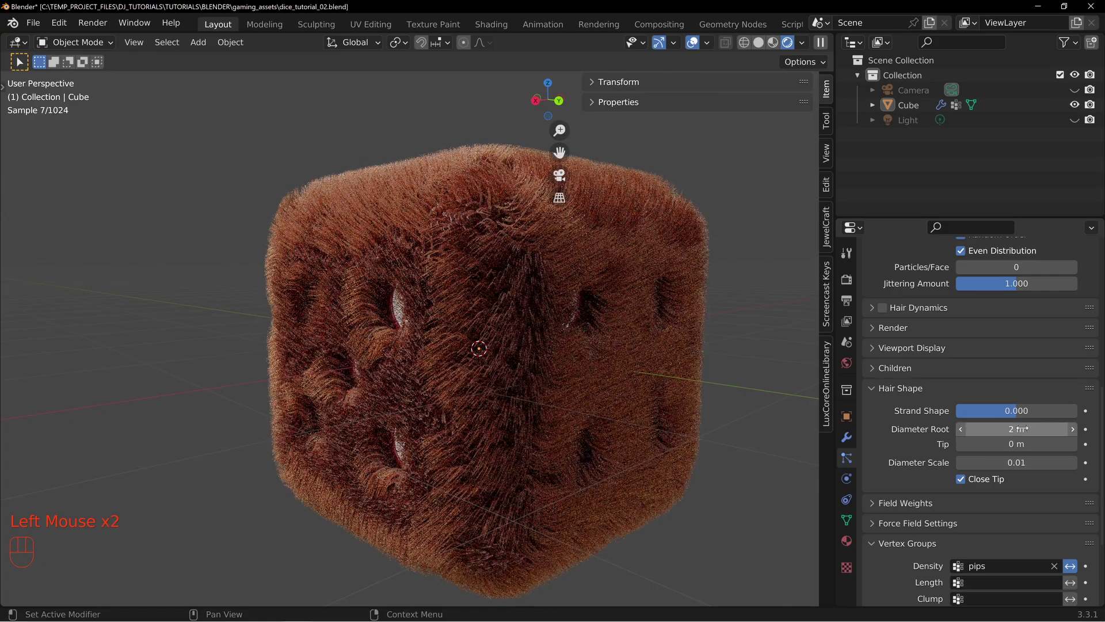
pyautogui.middleClick(624, 398)
pyautogui.scroll(3)
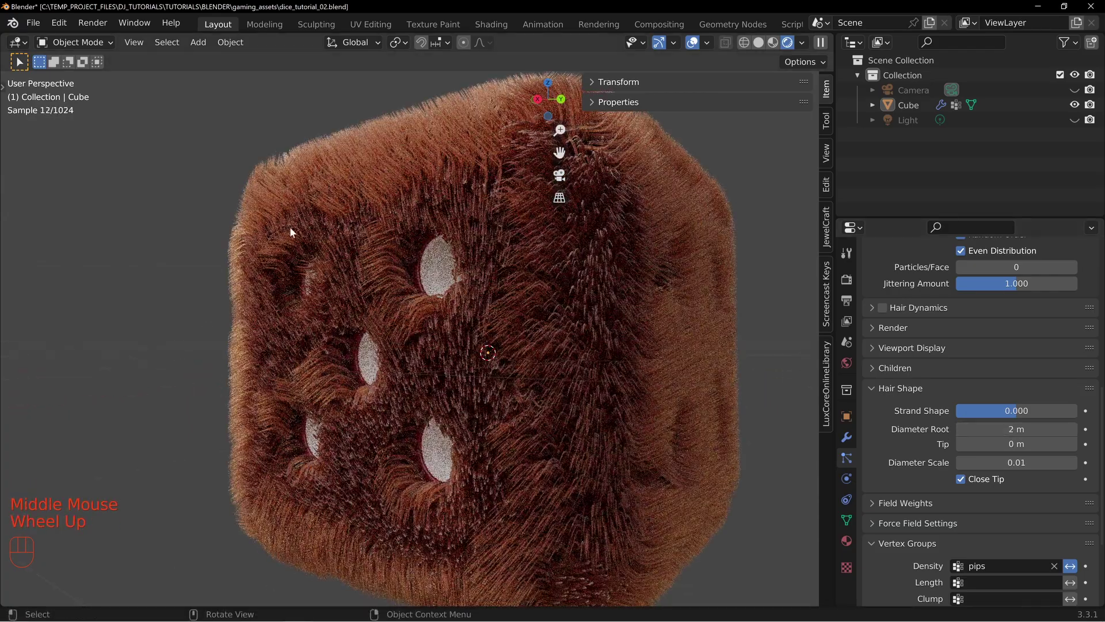
pyautogui.middleClick(369, 326)
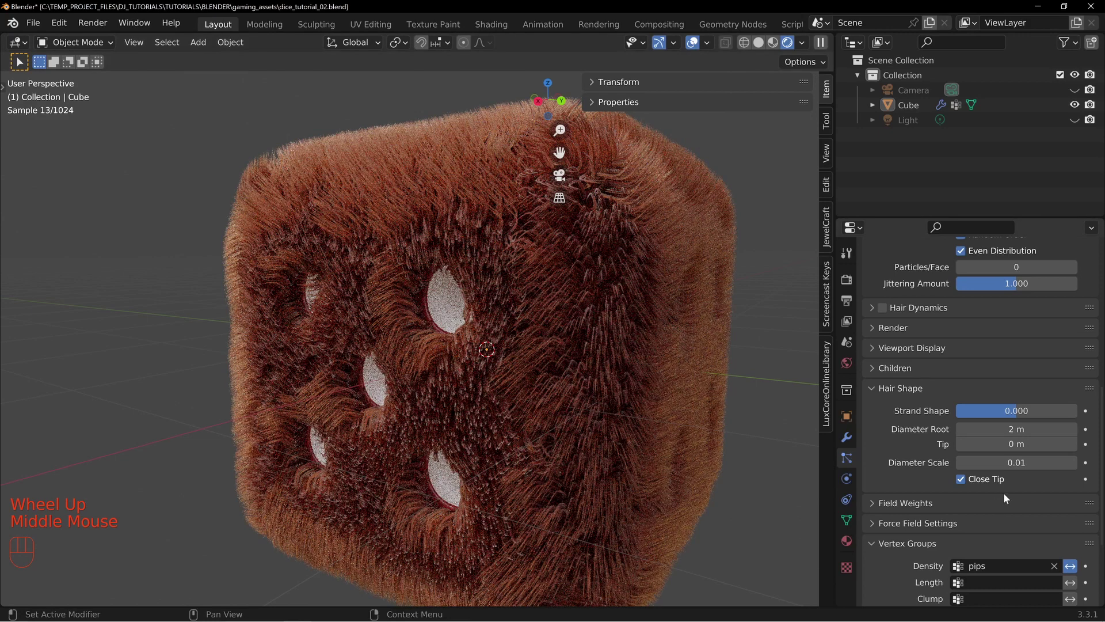
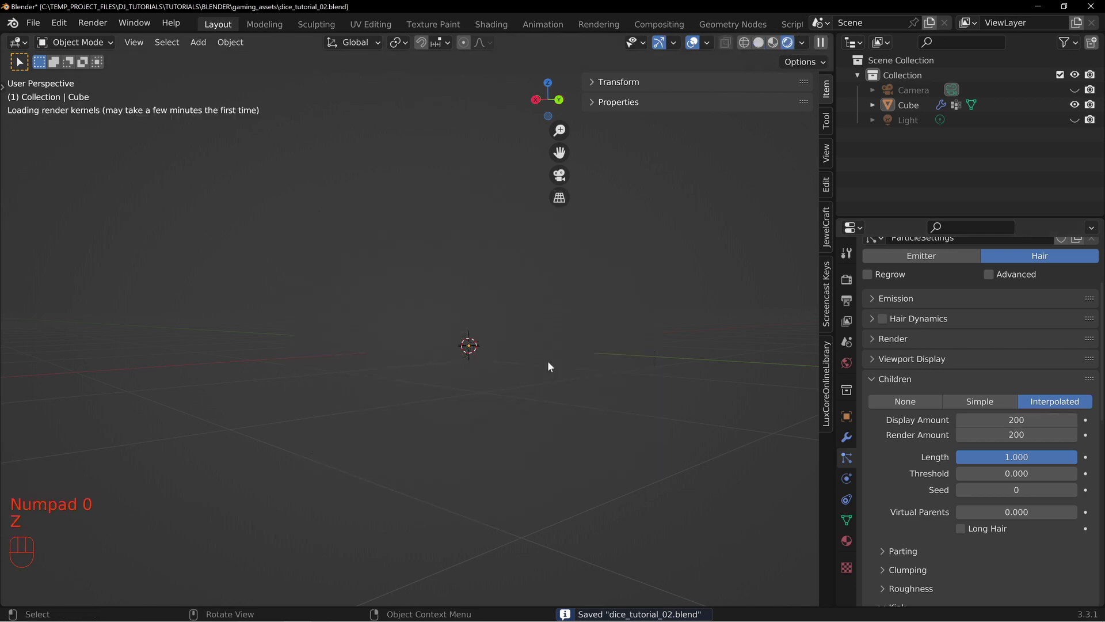
pyautogui.moveTo(491, 349); pyautogui.dragTo(527, 367)
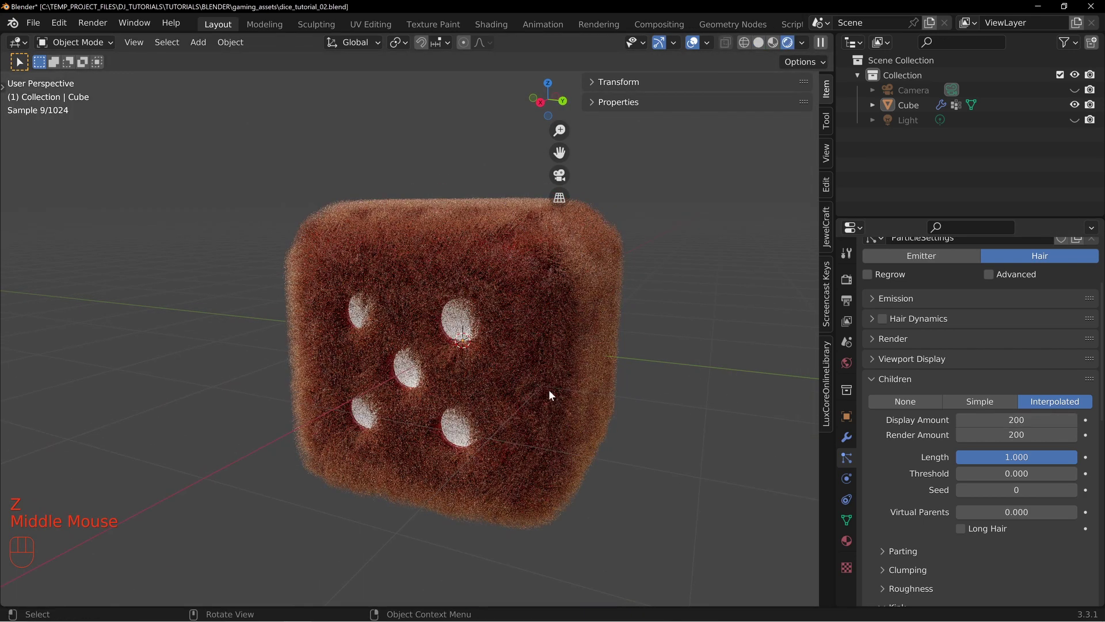
pyautogui.middleClick(594, 410)
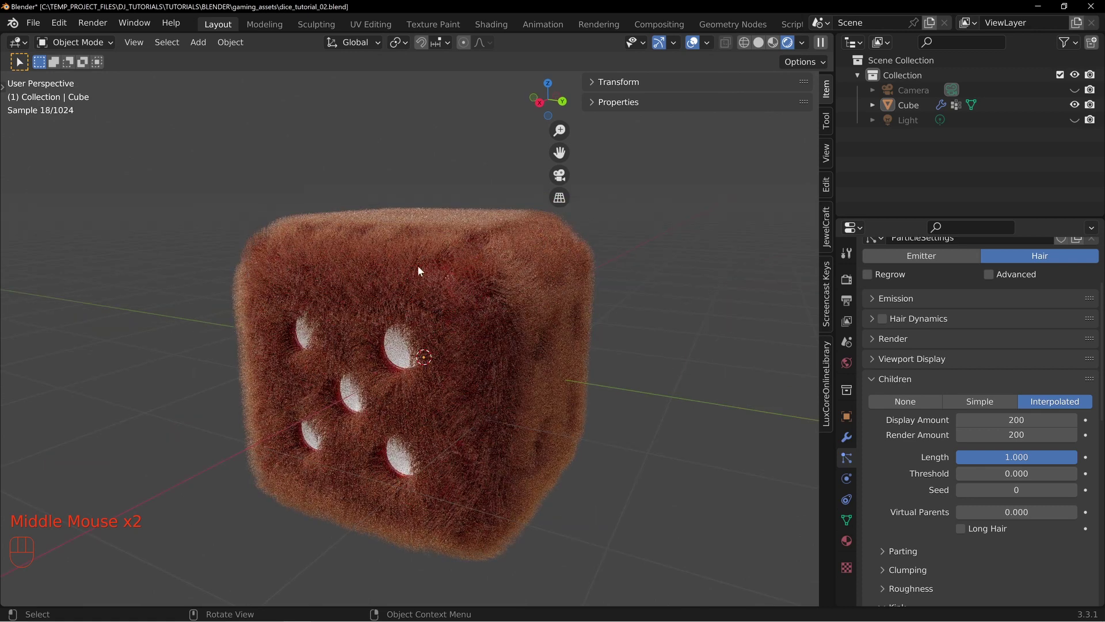